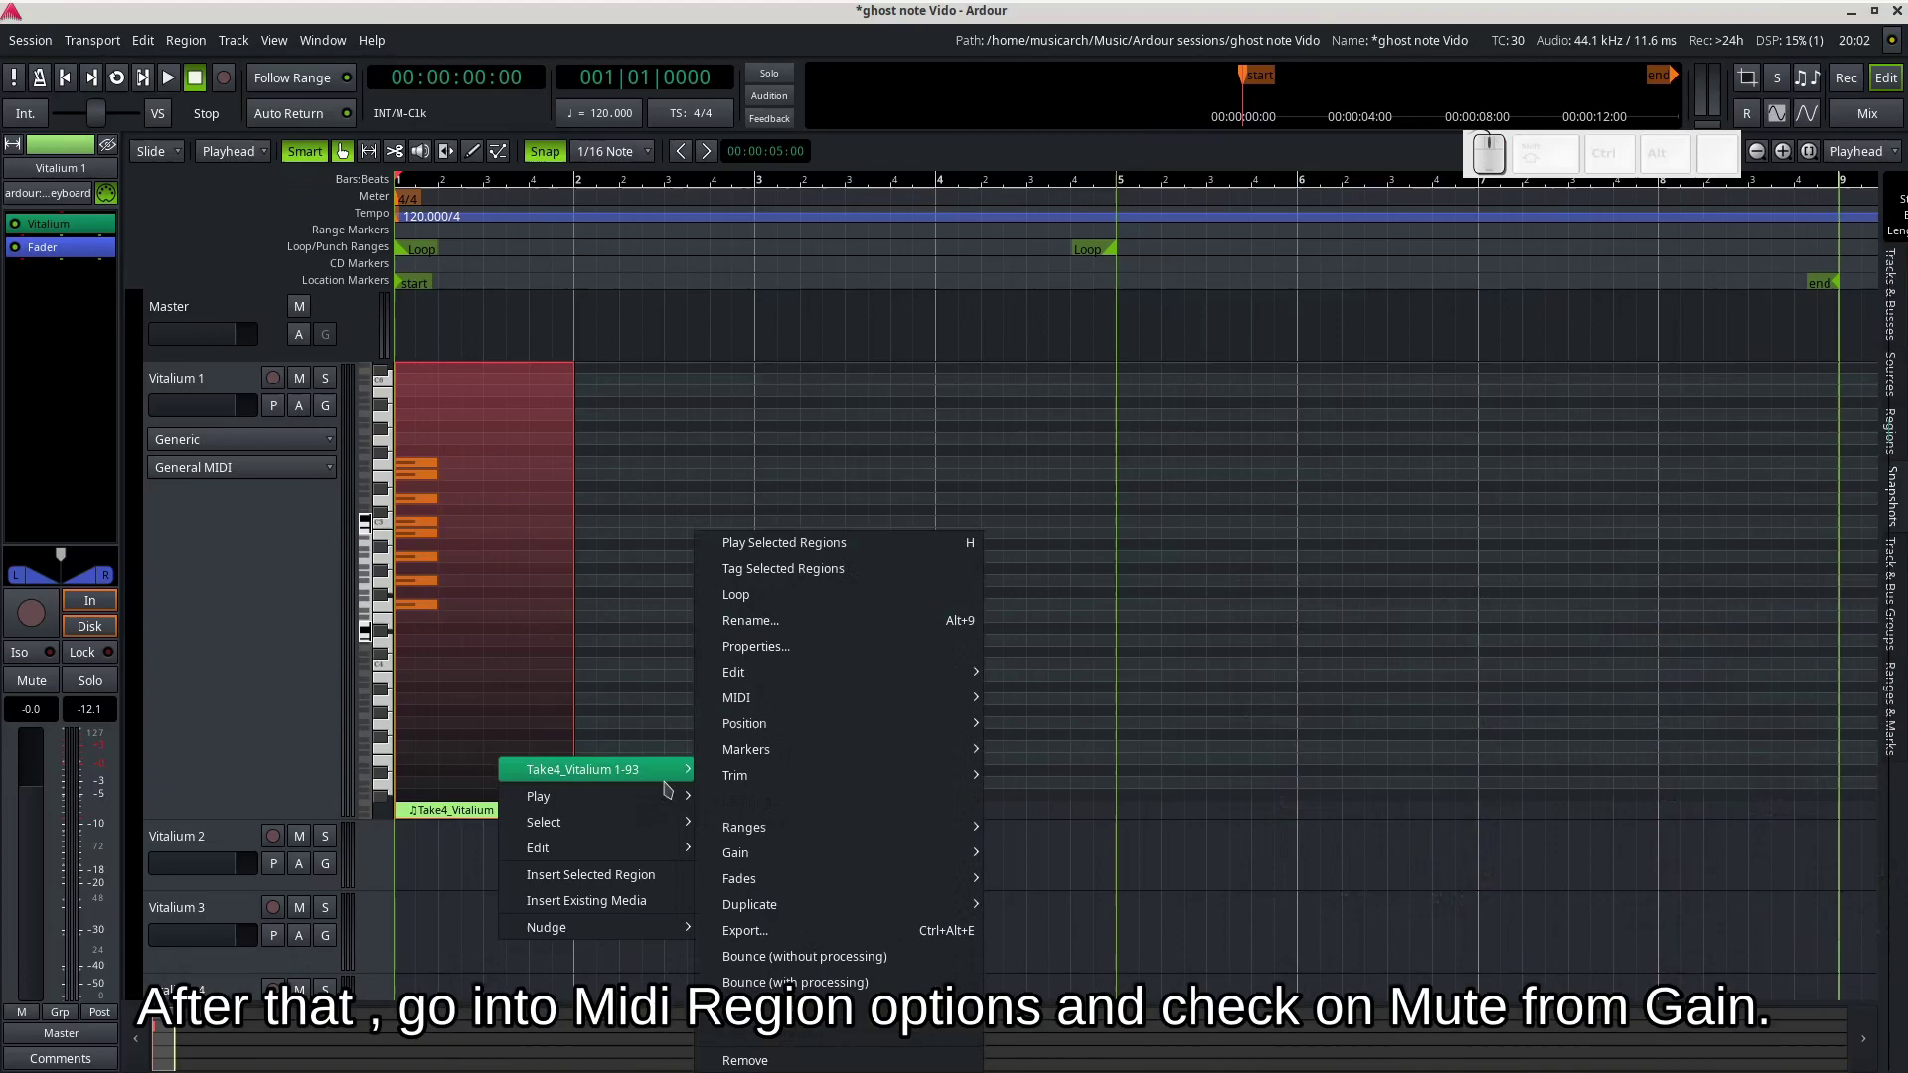
- Mute the scale region on Vitalium 1 and audition it with a short playback
left_click(1060, 885)
key("space")
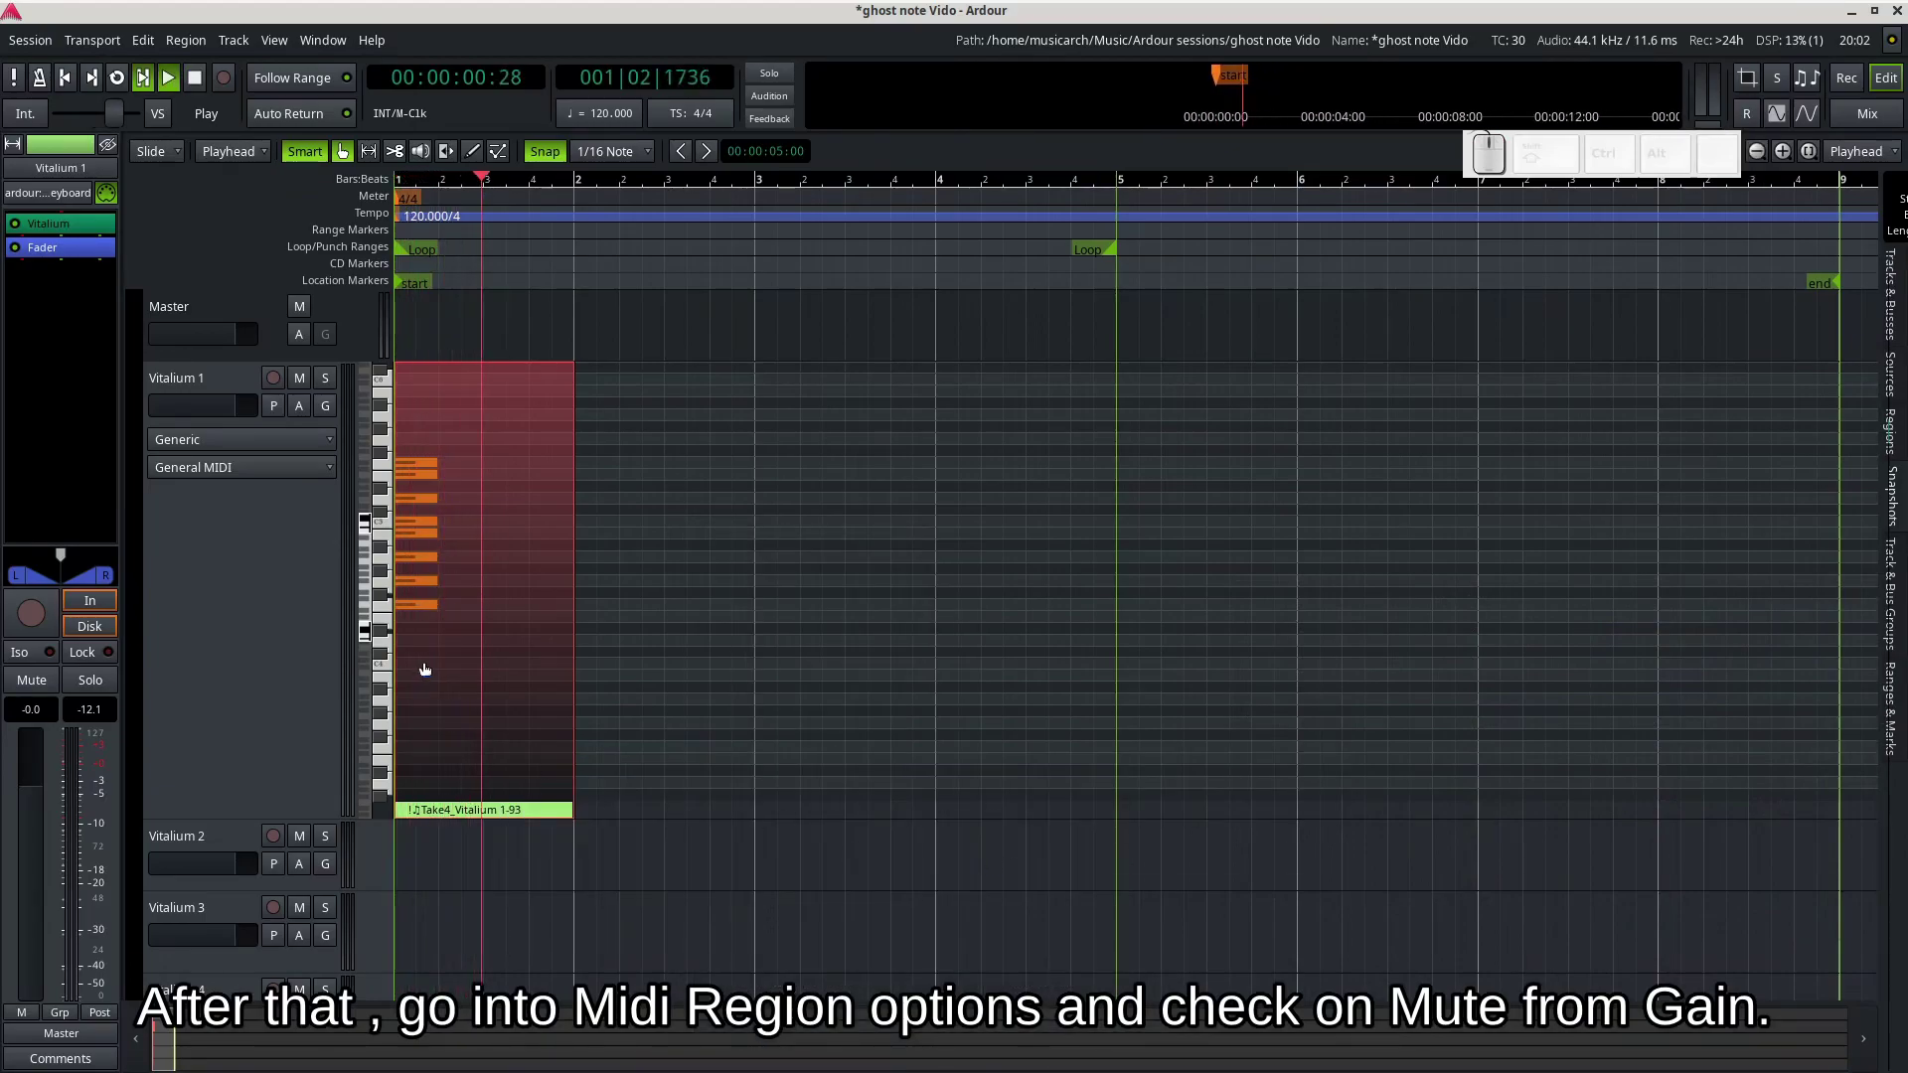
key("space")
key("space")
key("e")
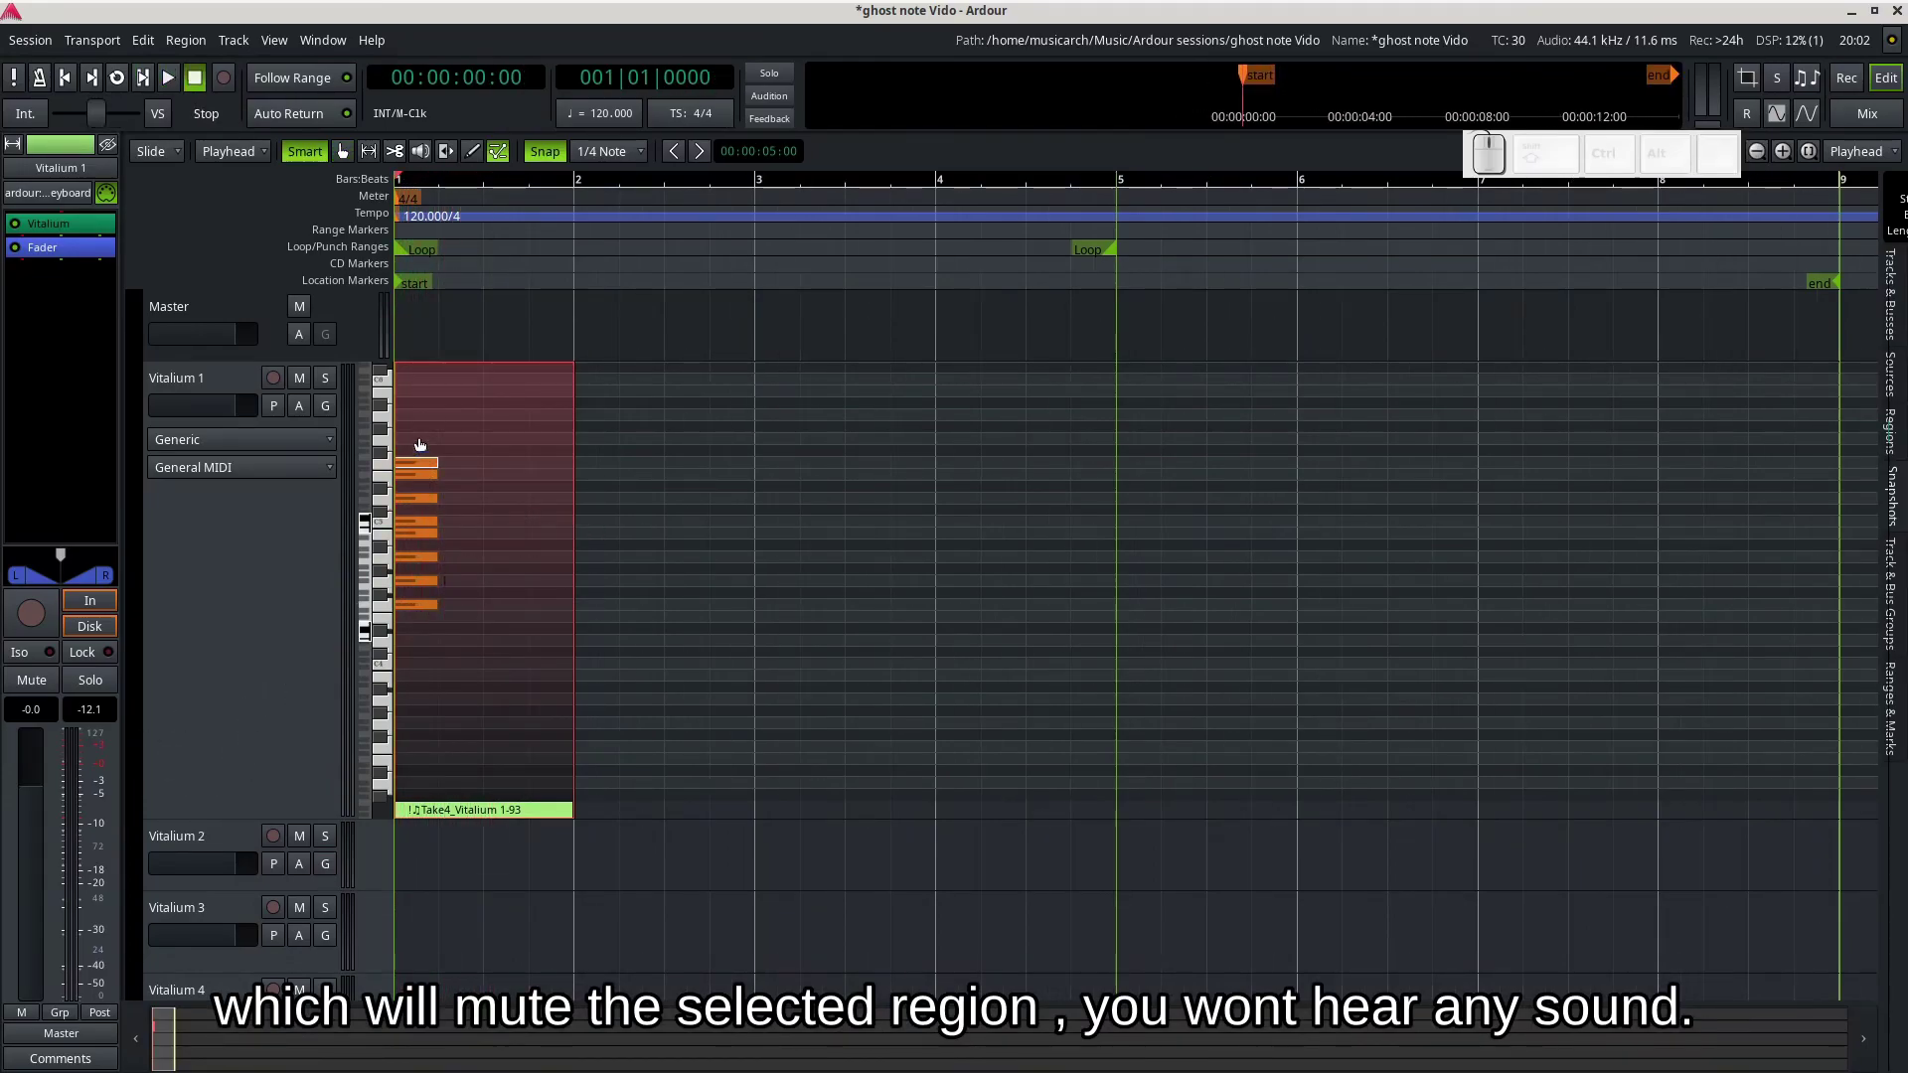
key("e")
- Select all the scale notes and raise their velocity to 127 so they turn red
left_click(423, 445)
left_click_drag(429, 429, 424, 628)
scroll("down", 3)
scroll("up", 3)
scroll("up", 3)
scroll("down", 3)
scroll("up", 3)
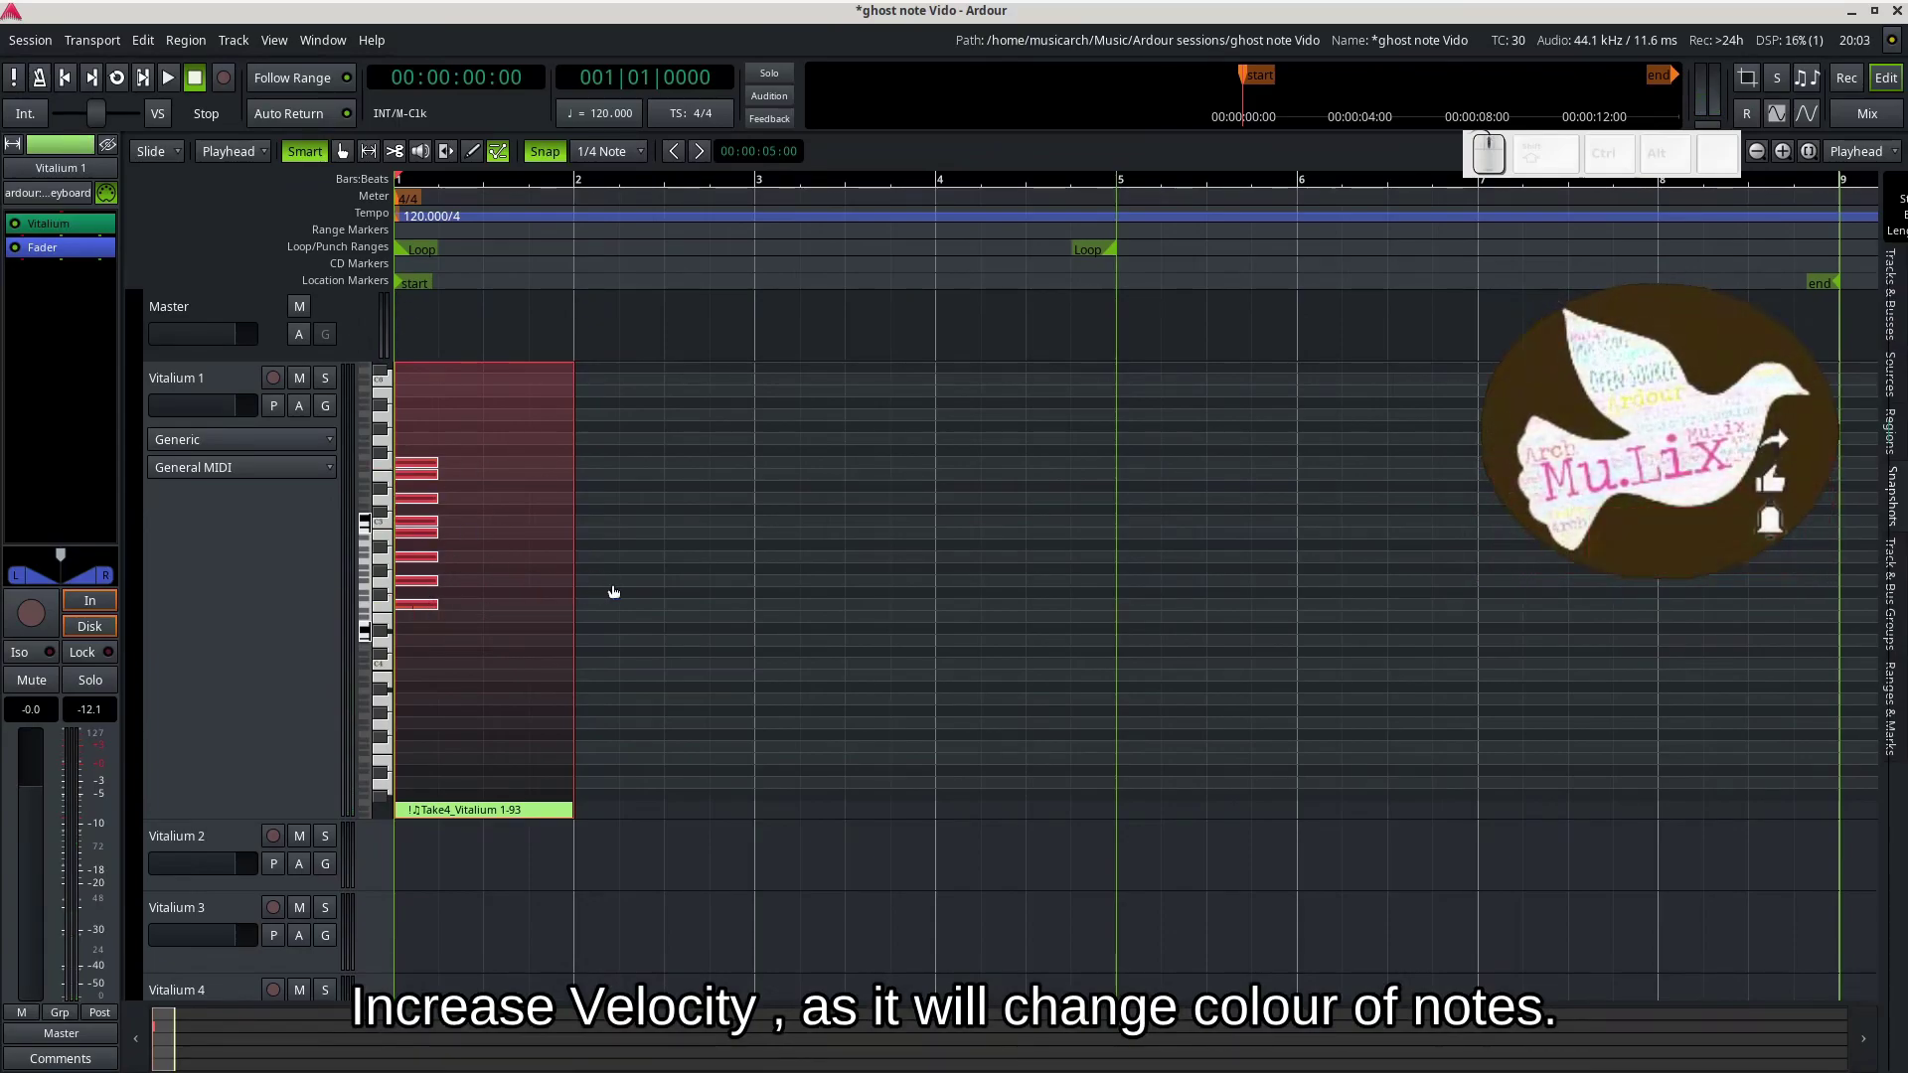
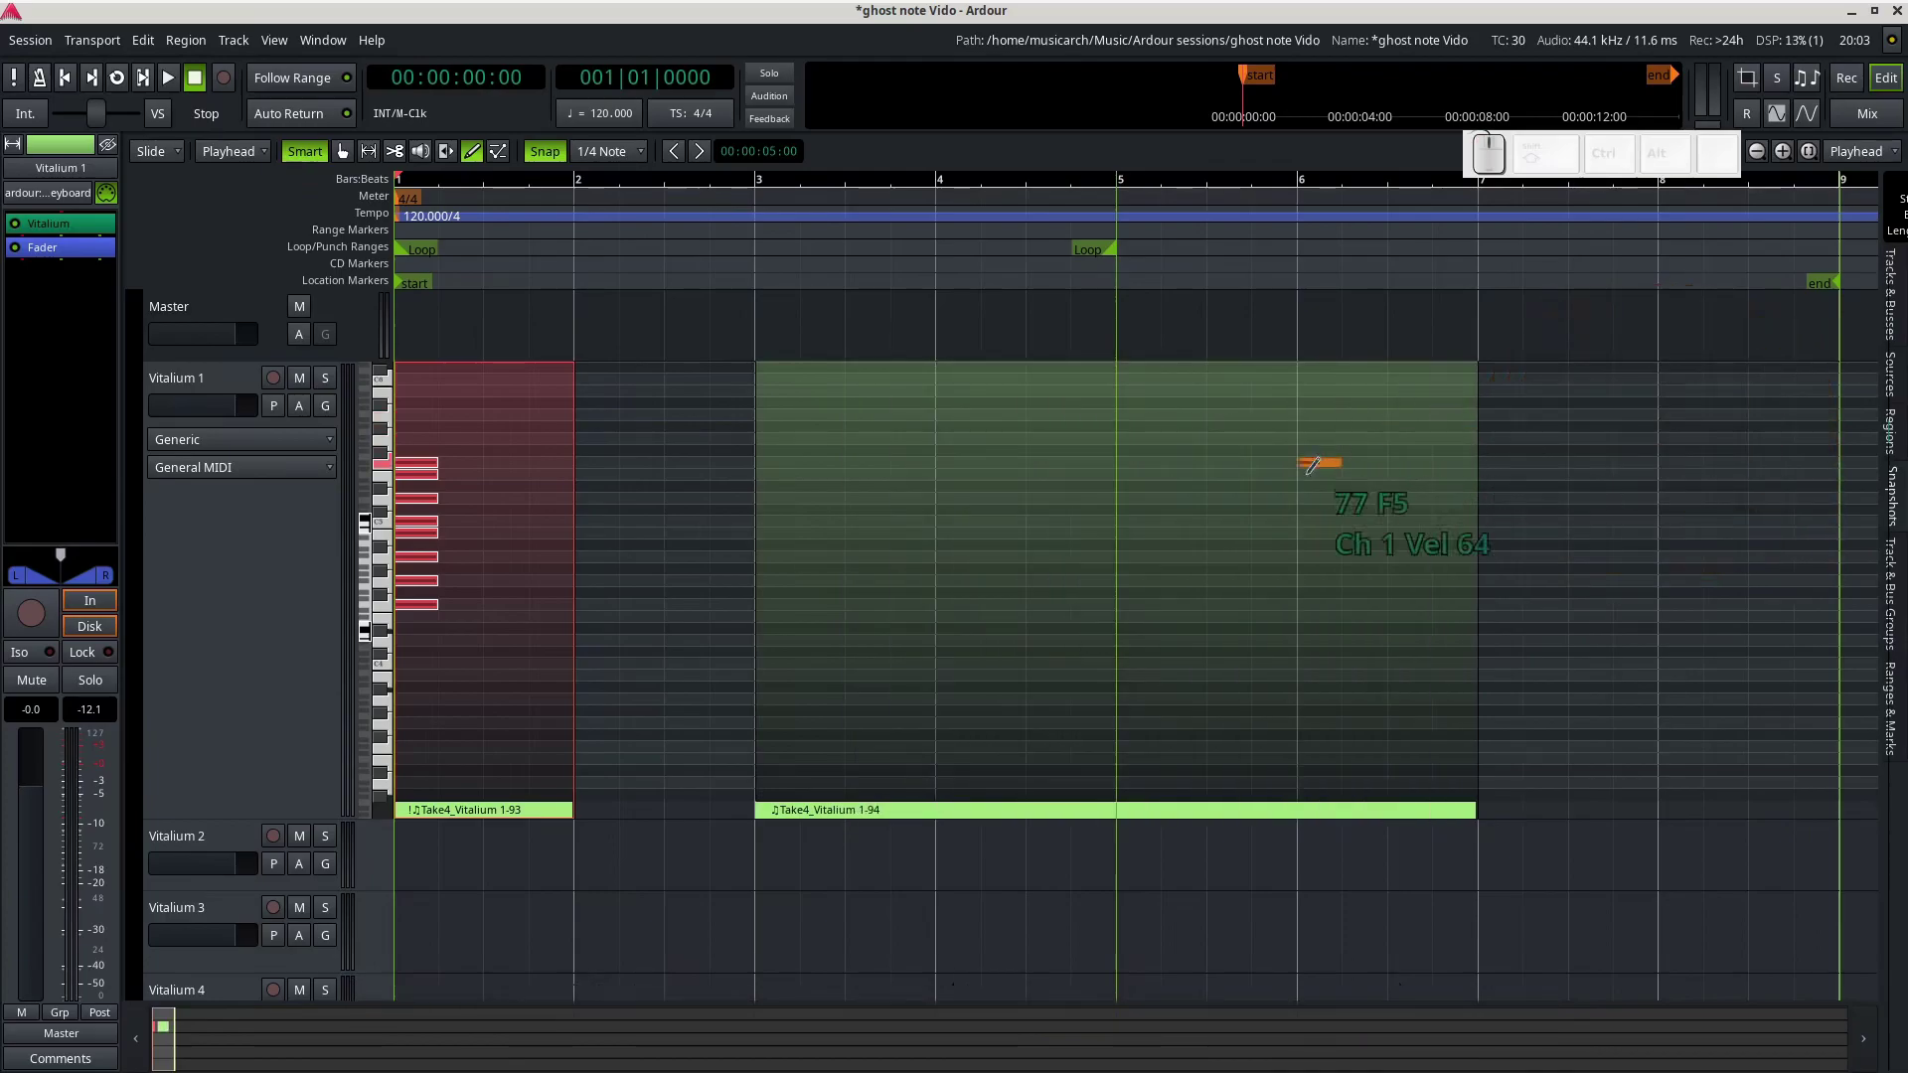
- Create a new MIDI region on Vitalium 1 over bars 1–5 in Grab mode and audition it
key("g")
left_click(938, 771)
key("space")
key("space")
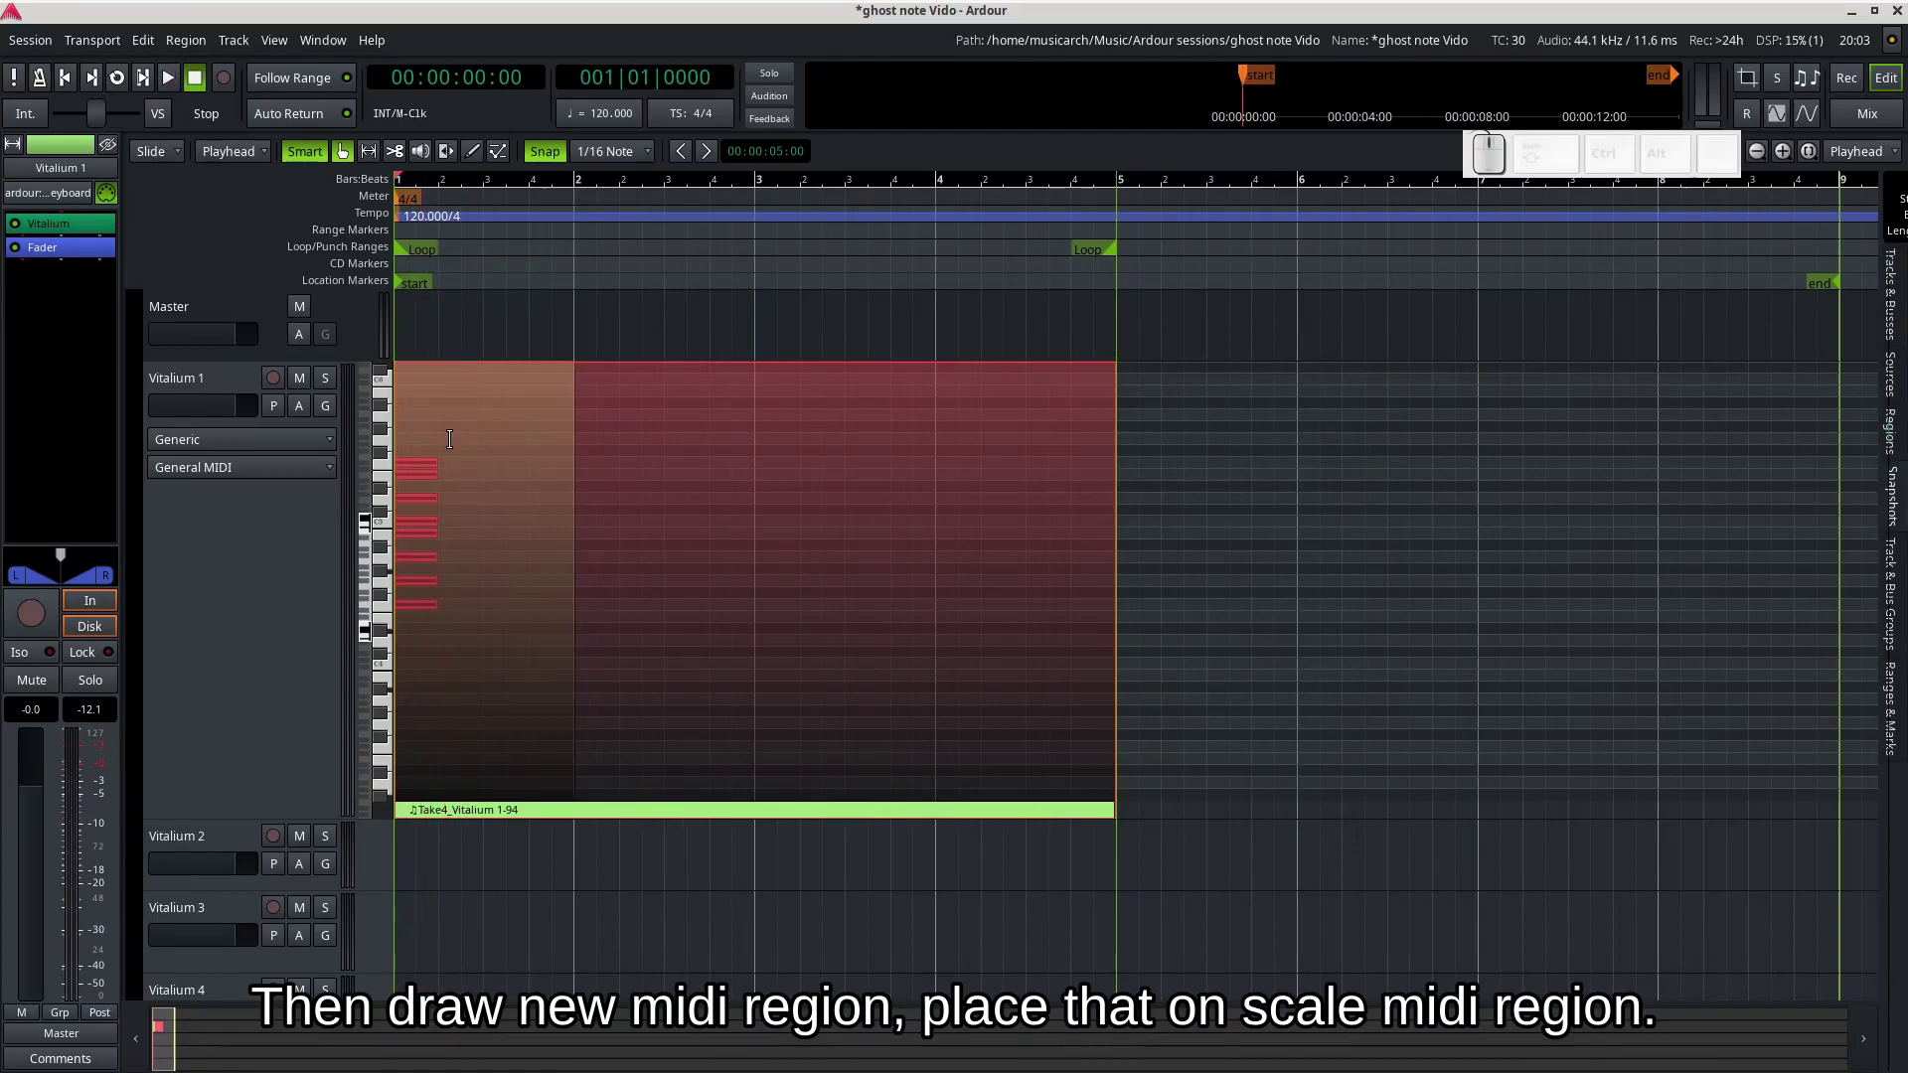
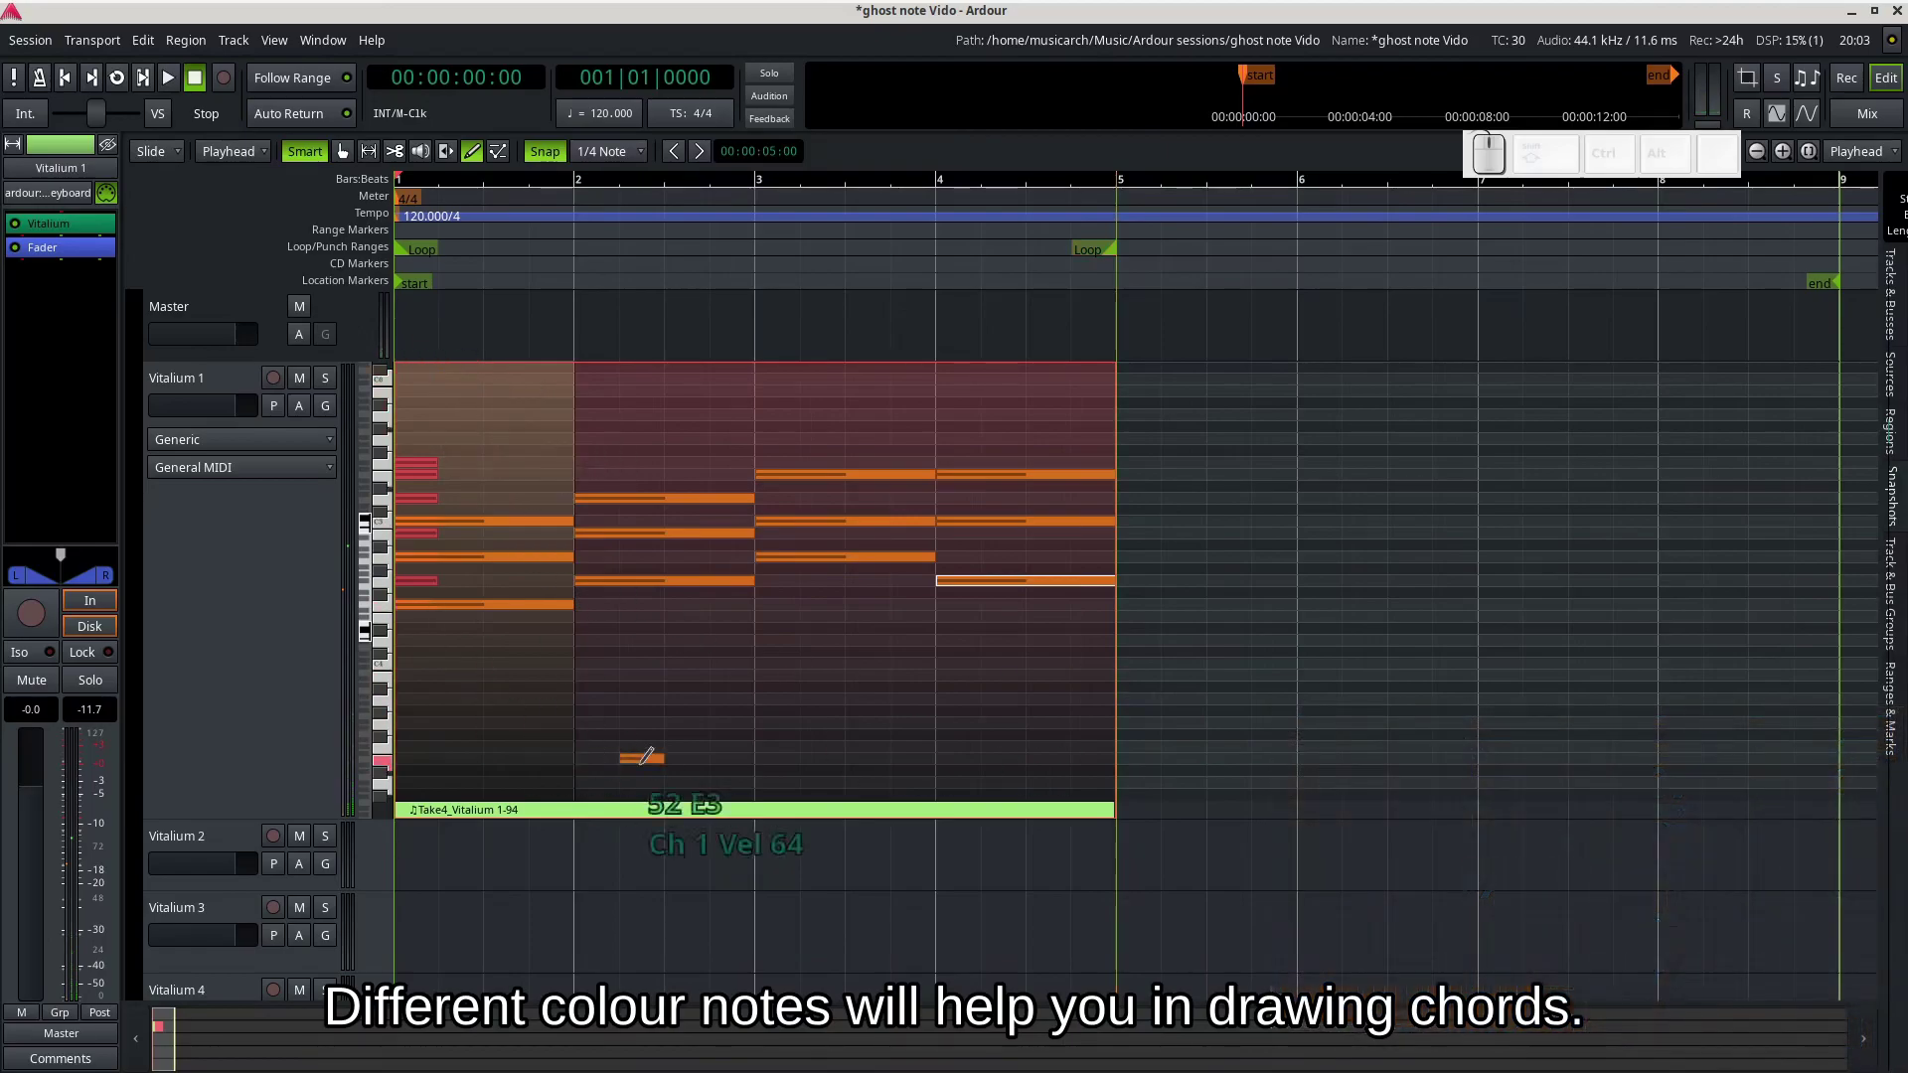
- Play back the drawn four-bar chord progression over the red scale notes, then stop
key("space")
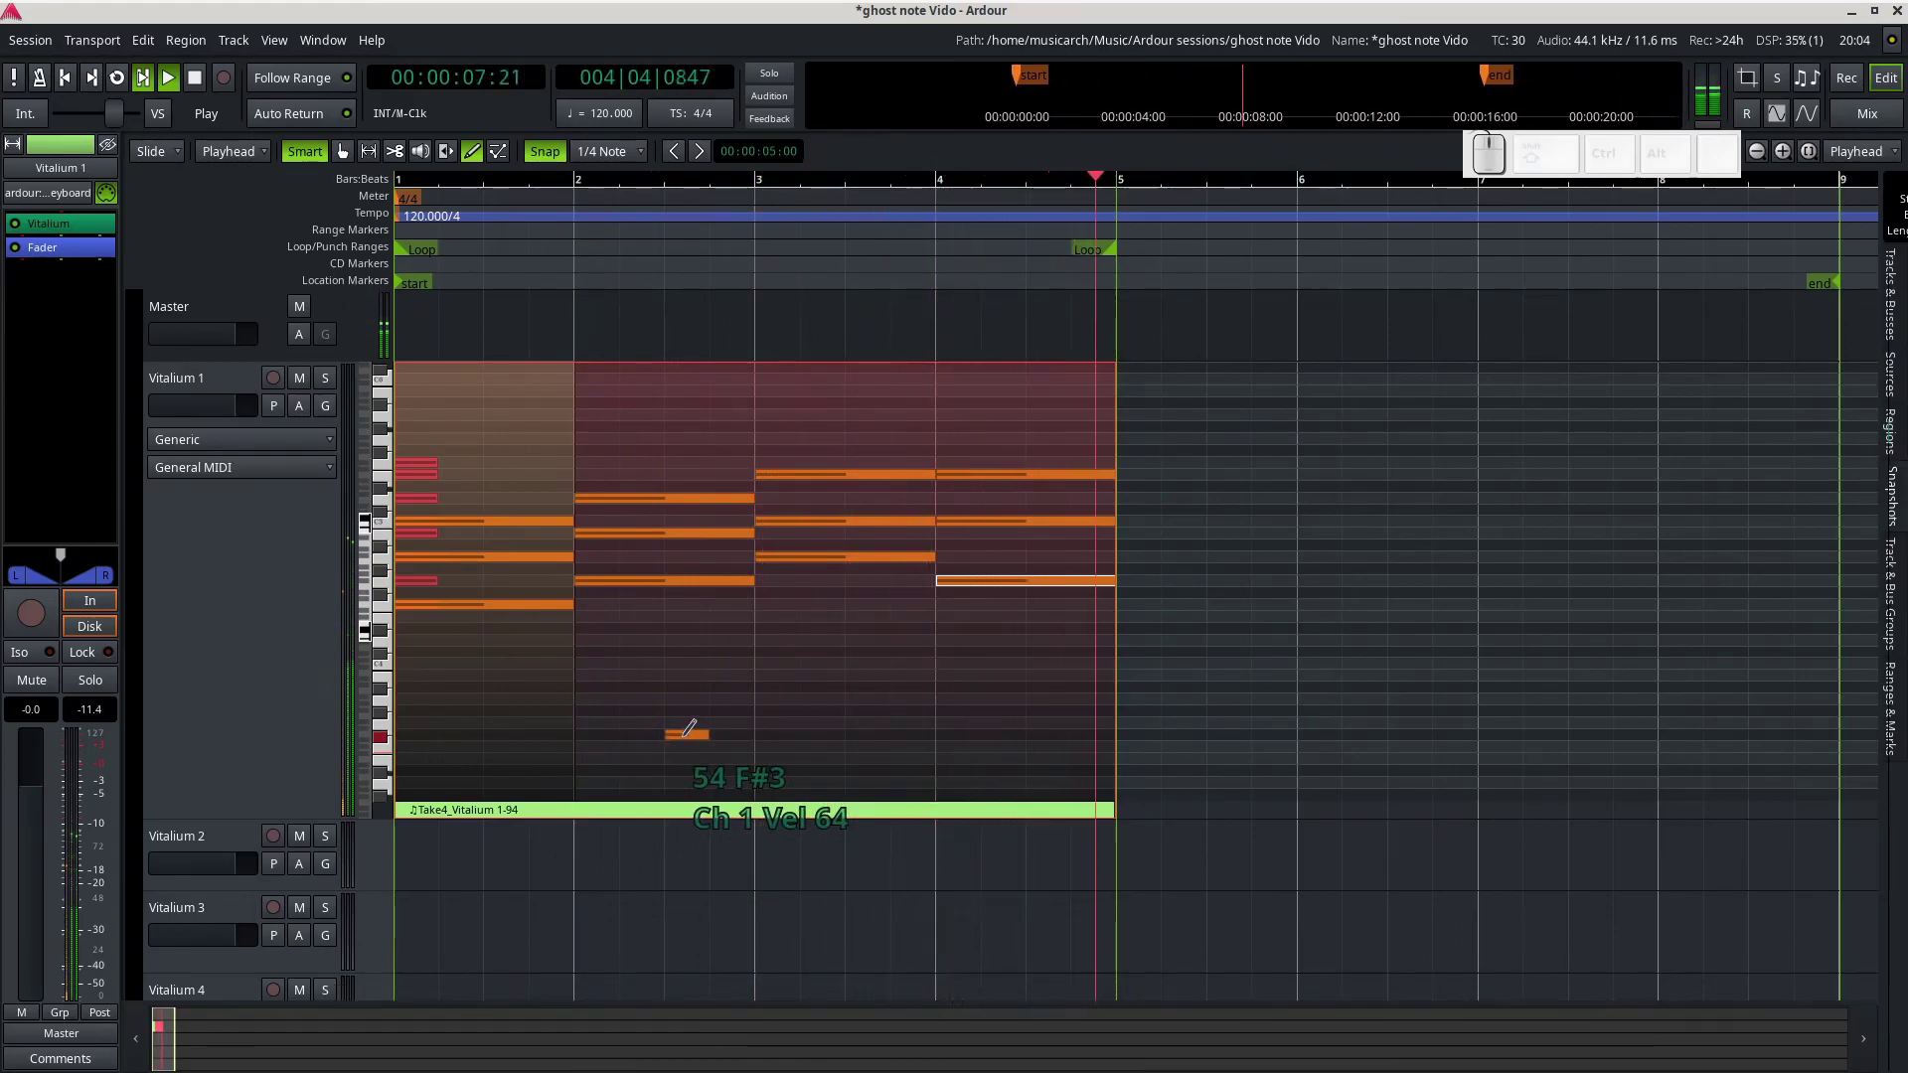
key("space")
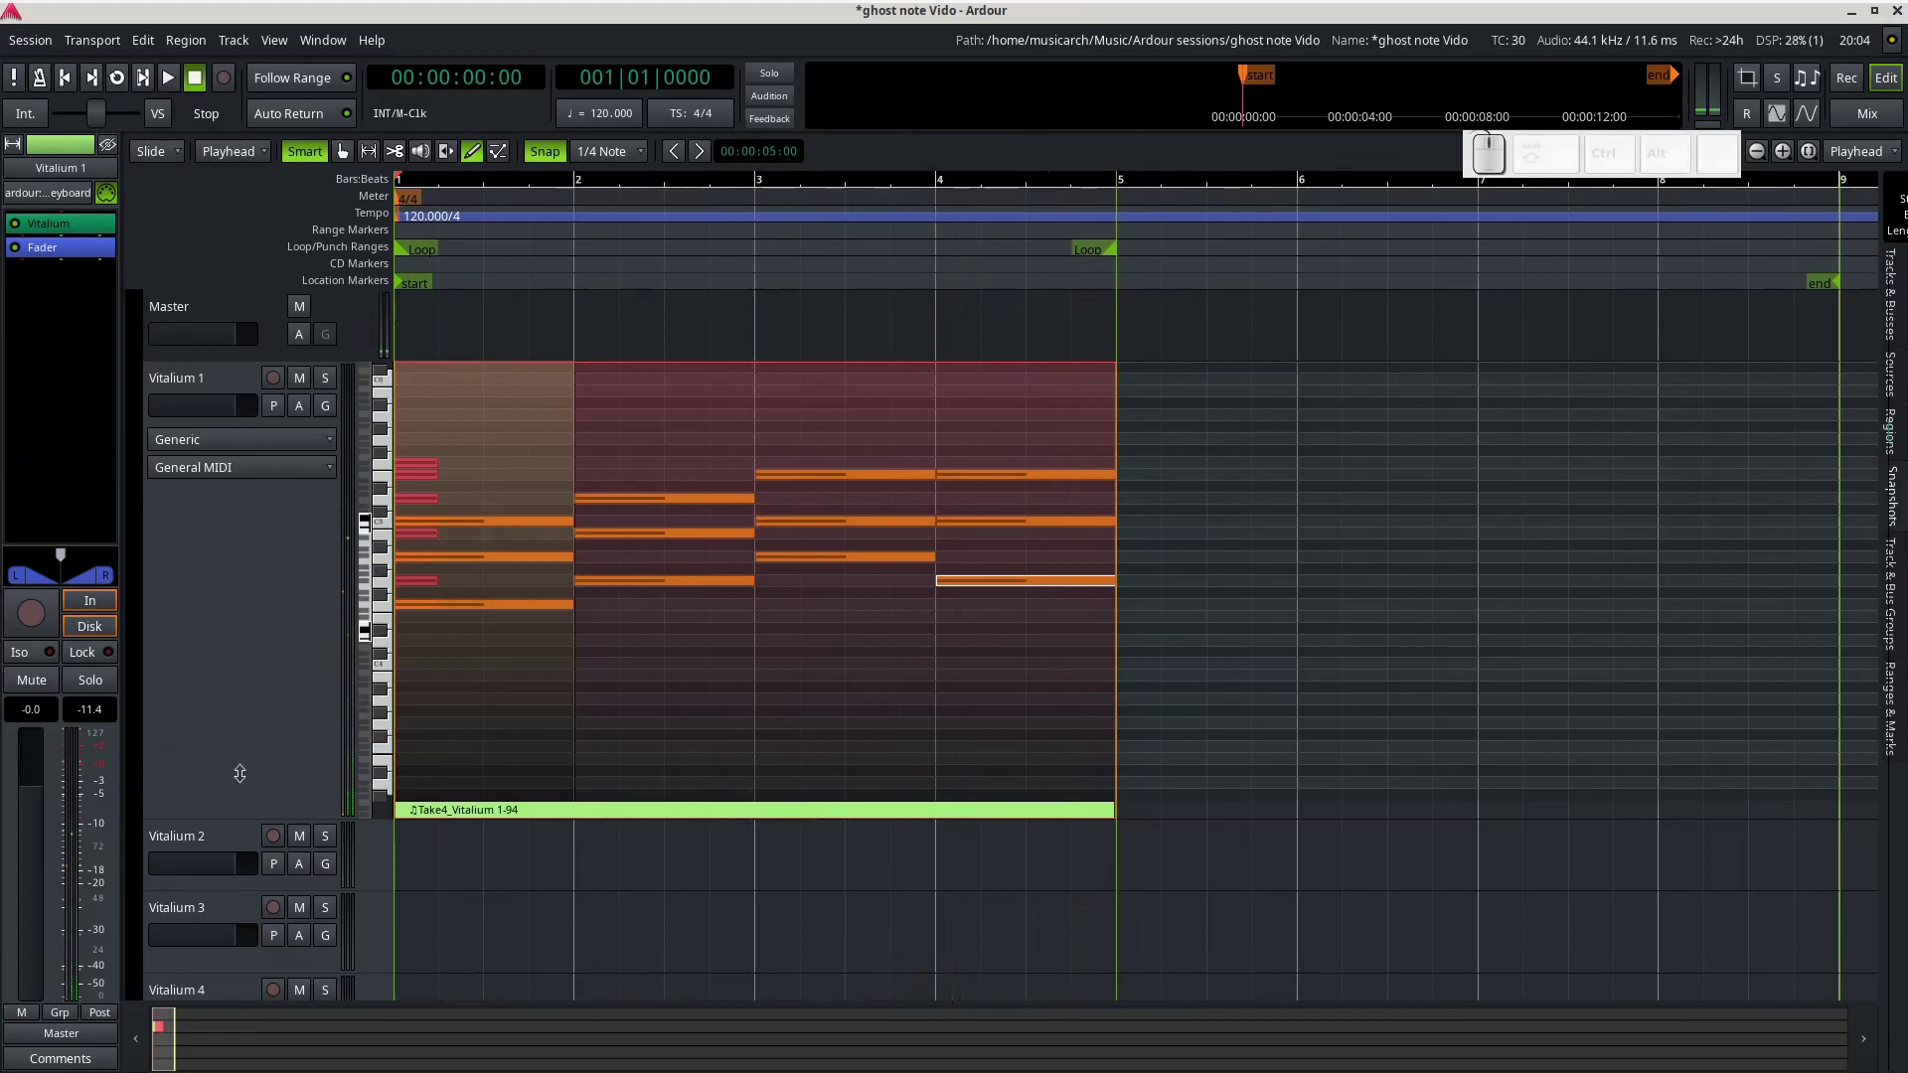
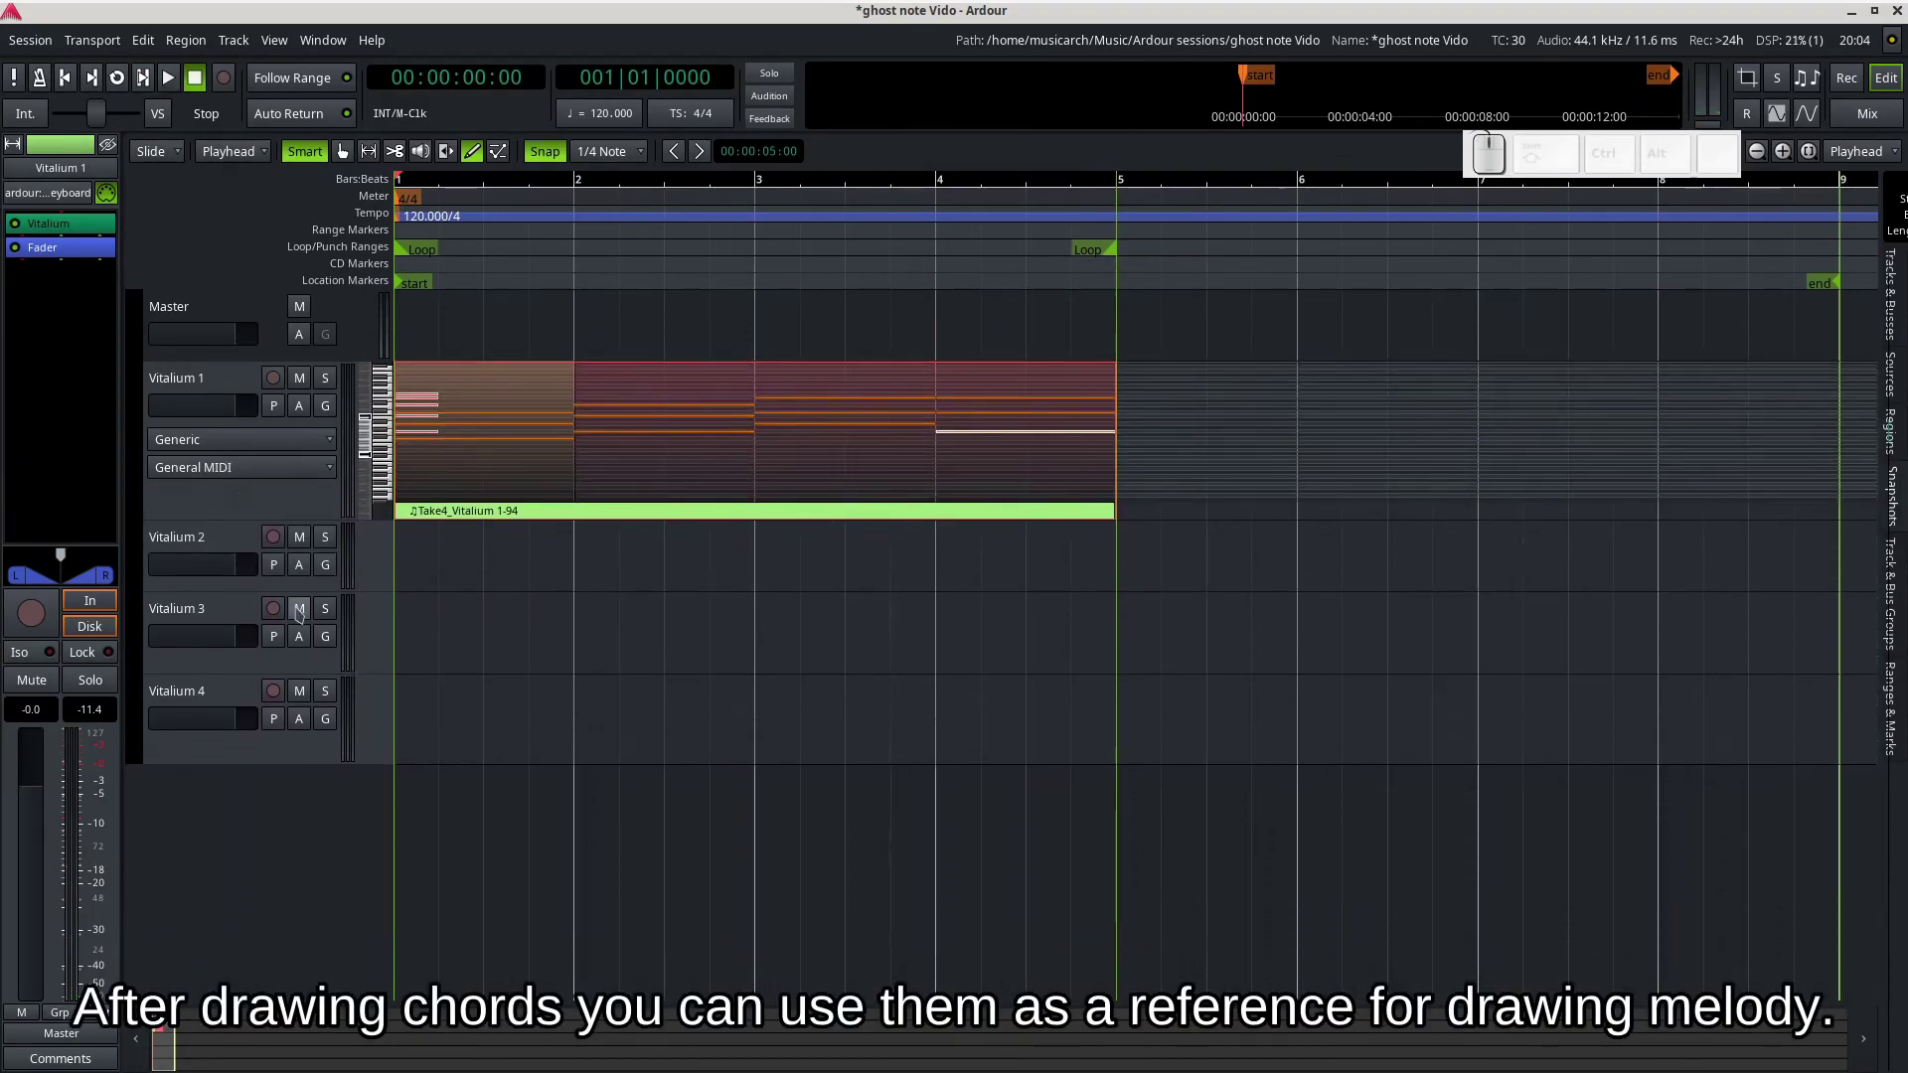
- In Grab mode, Ctrl-drag a copy of the chord region down onto Vitalium 2
key("g")
left_click_drag(572, 489, 574, 474)
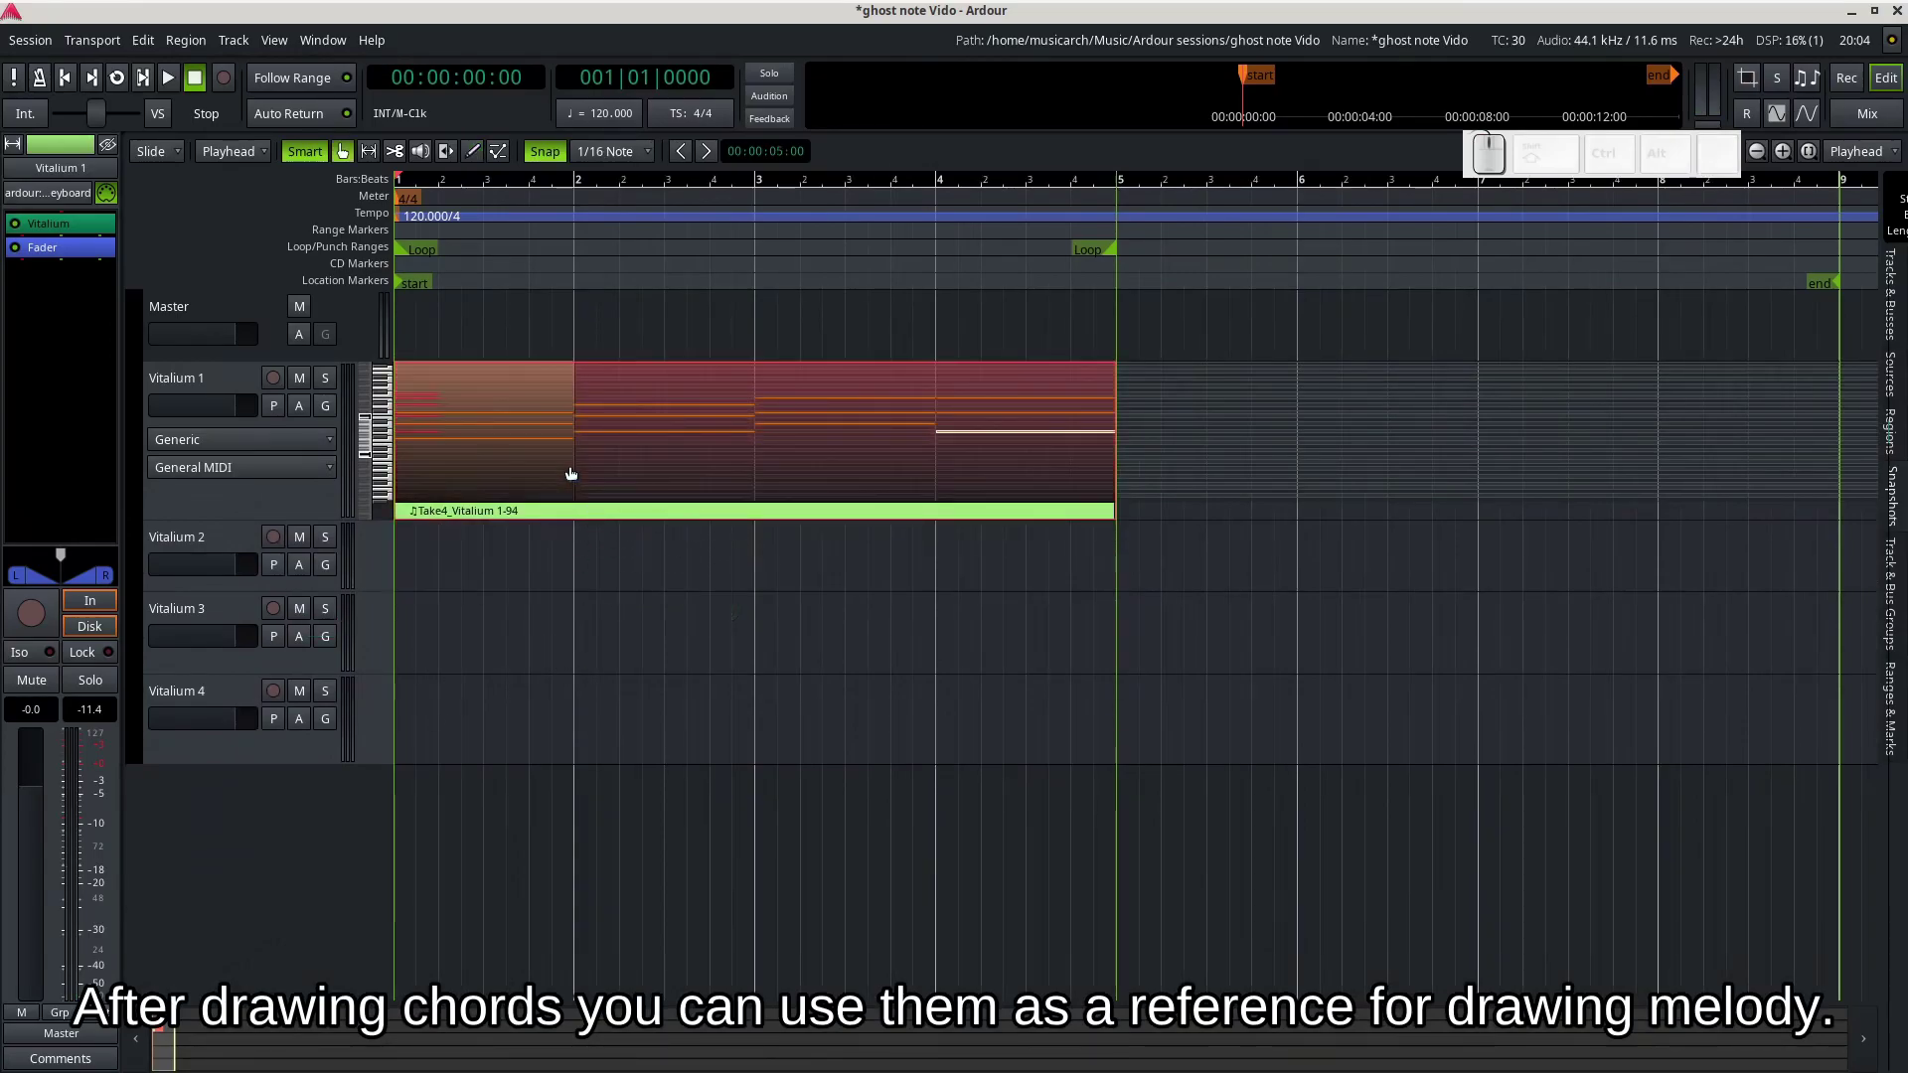
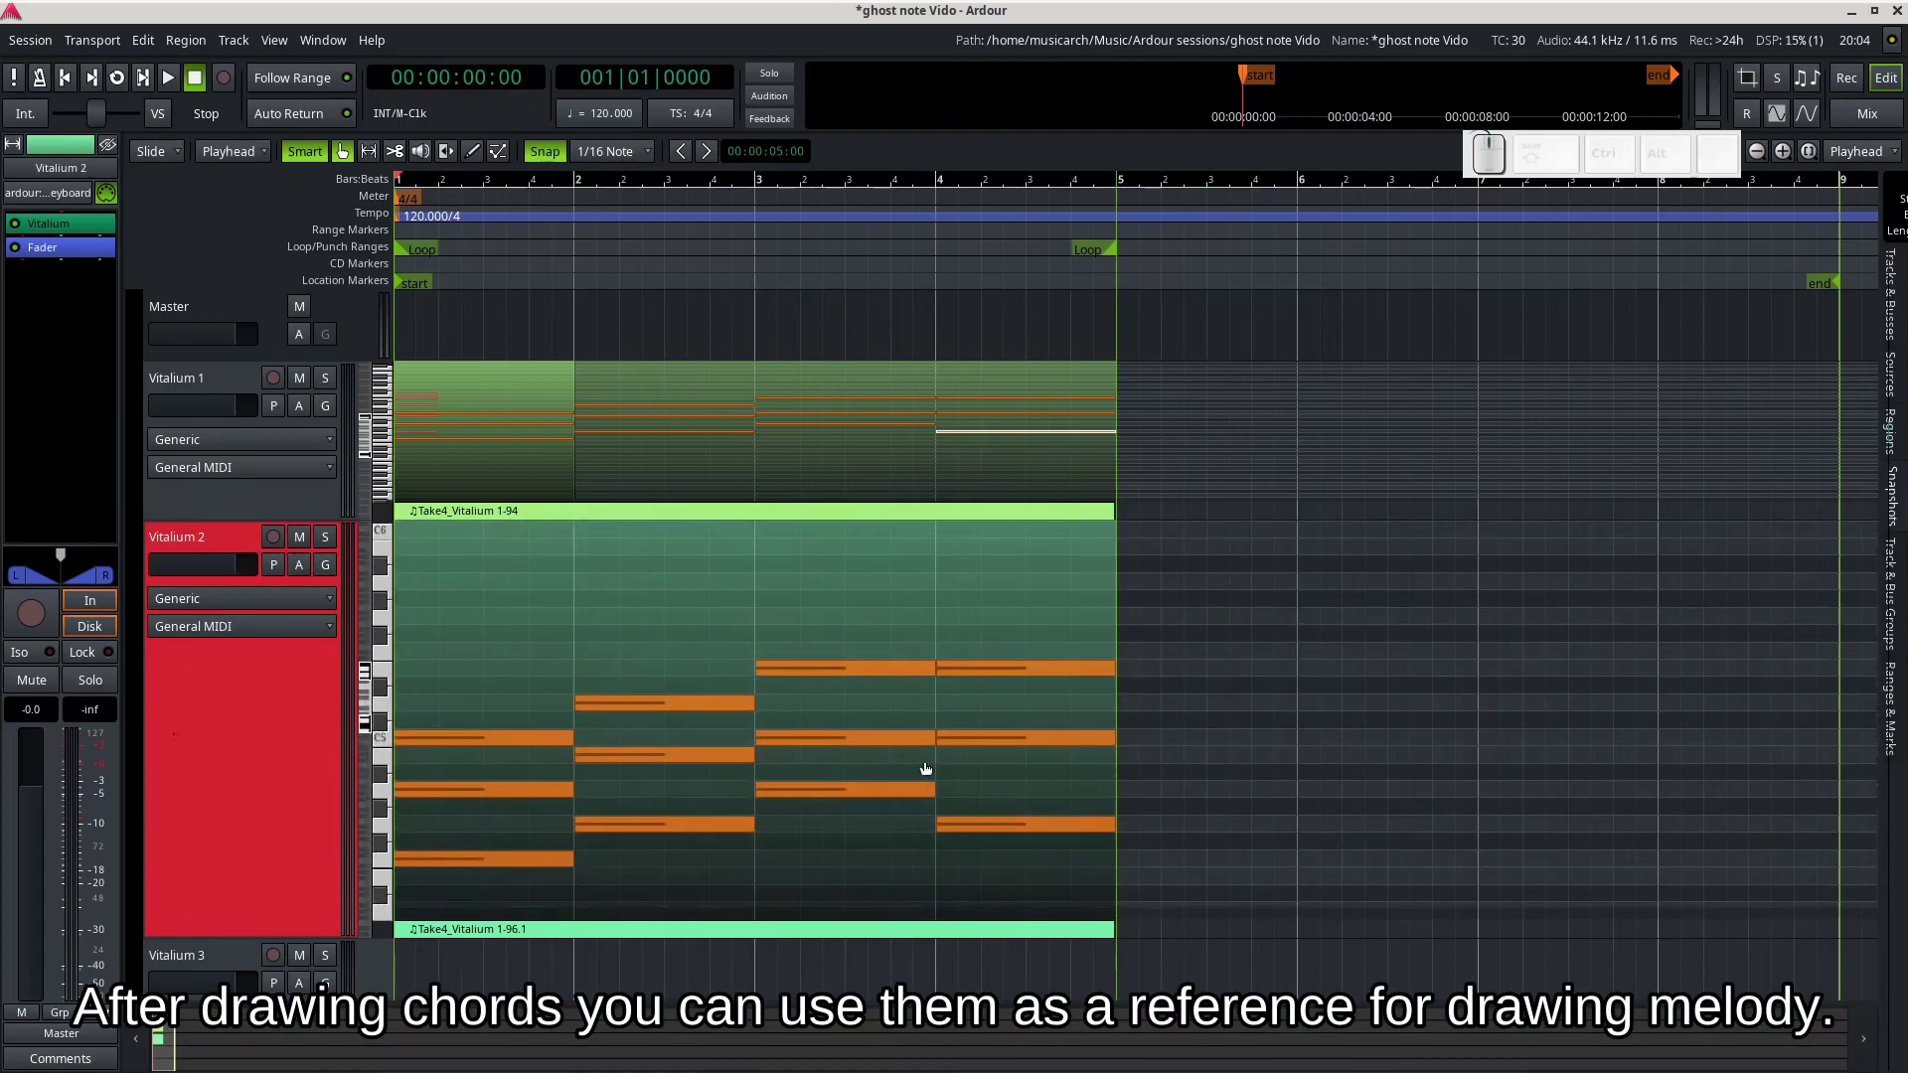
- Mute the chord copy on Vitalium 2 via its region options and return to Draw mode
key("g")
left_click(886, 780)
right_click(890, 777)
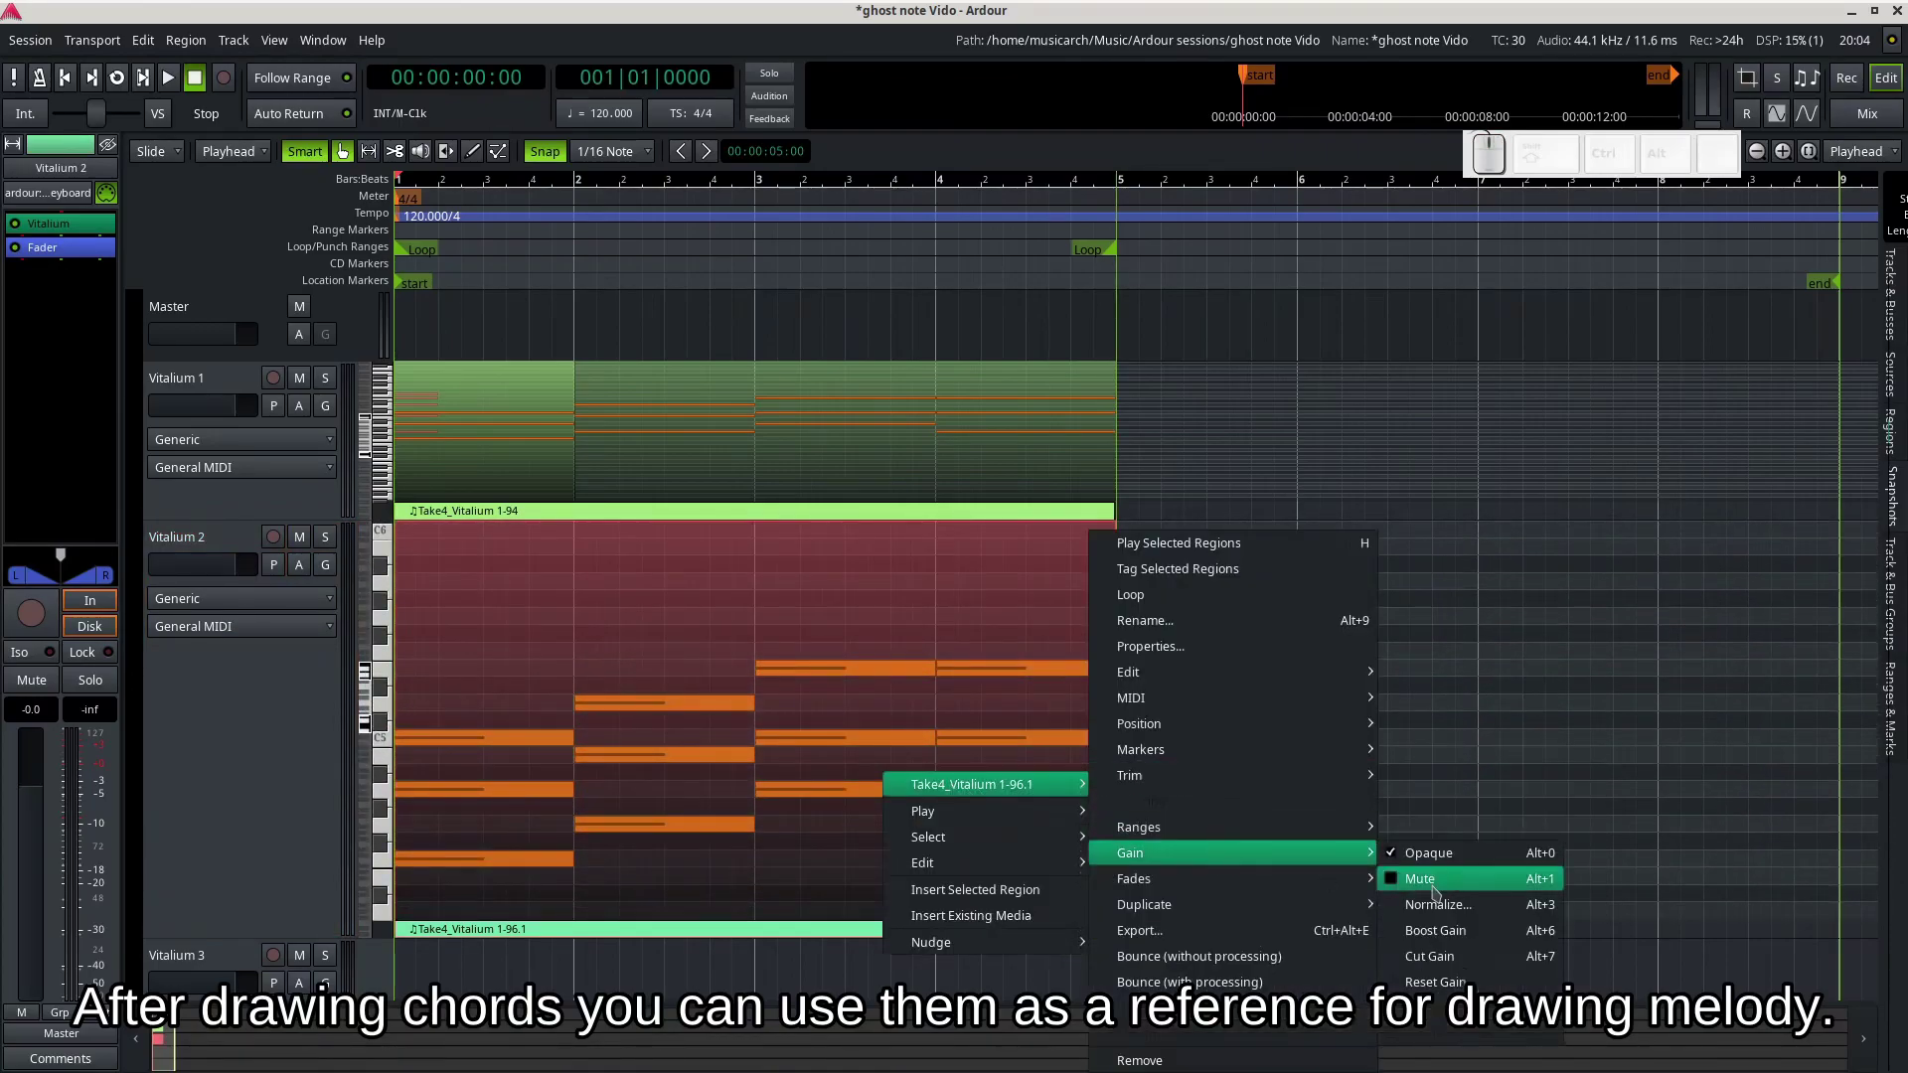
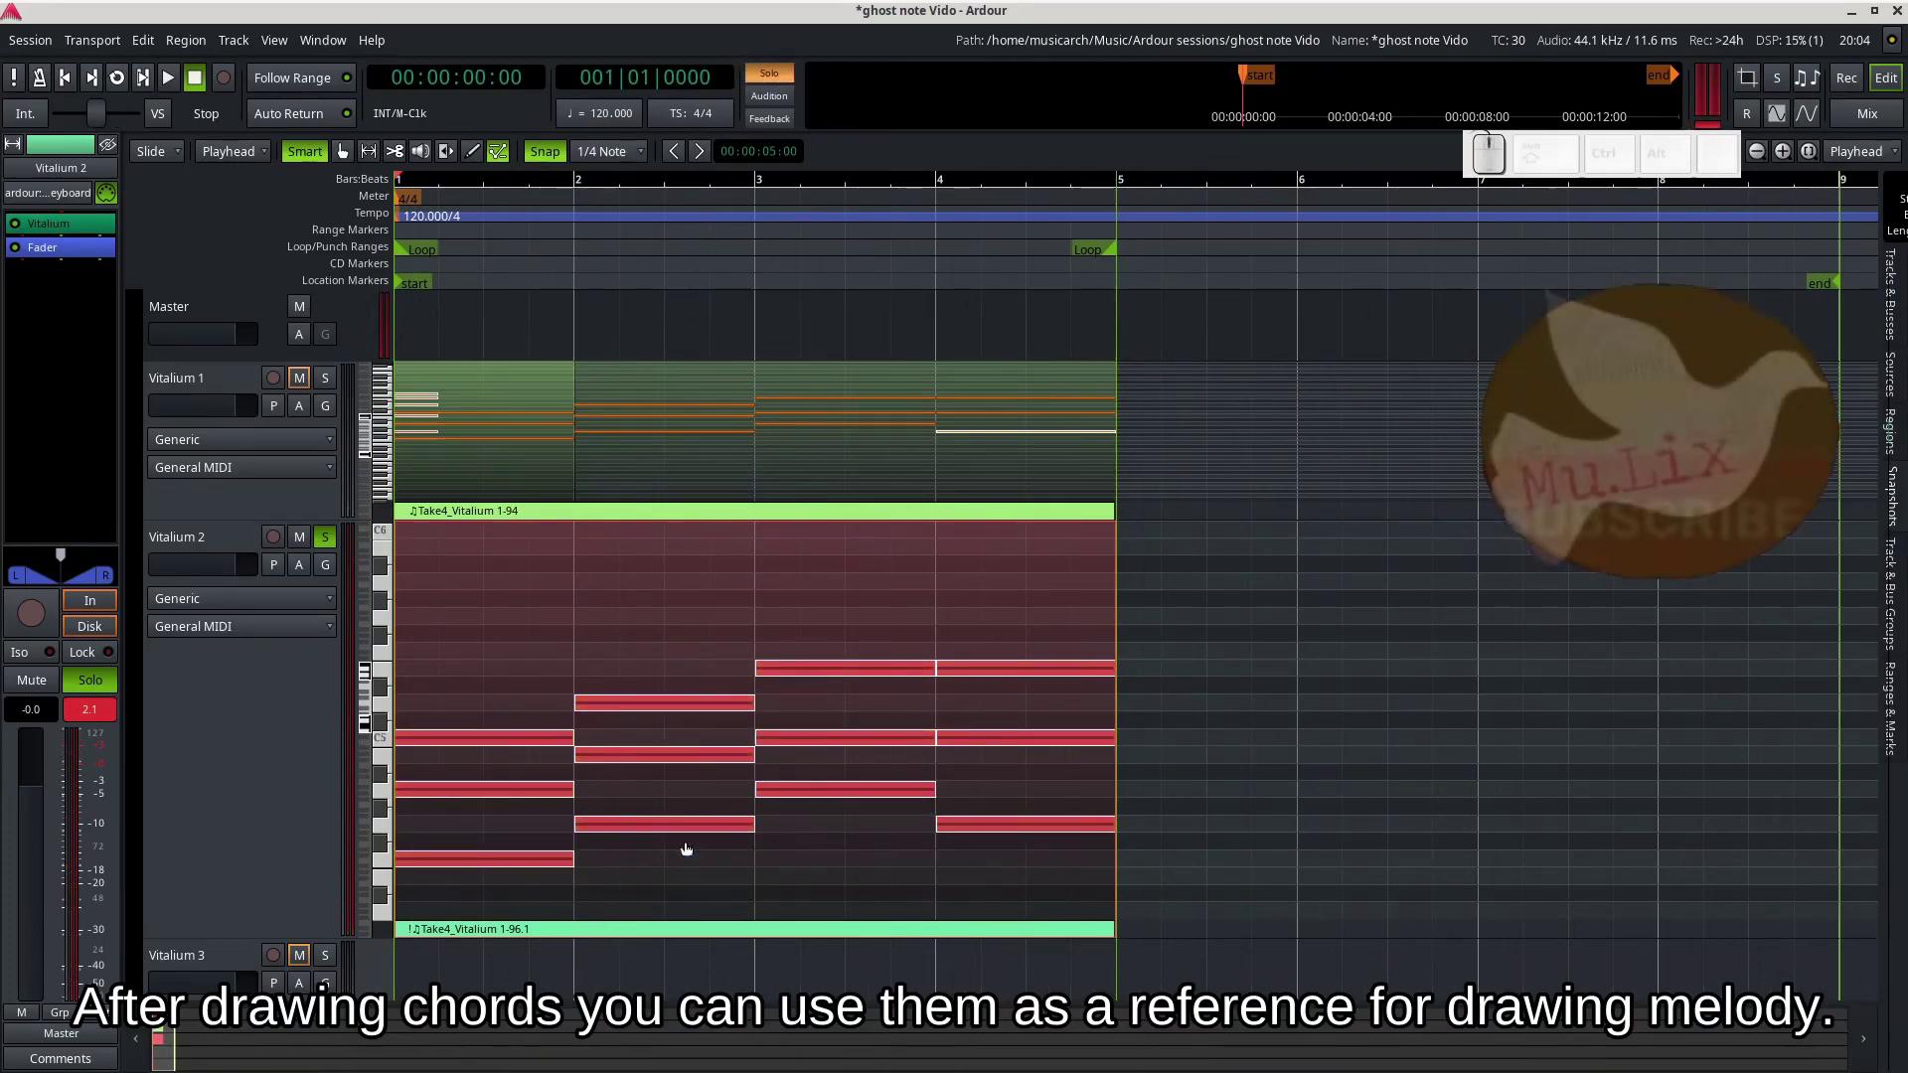
key("d")
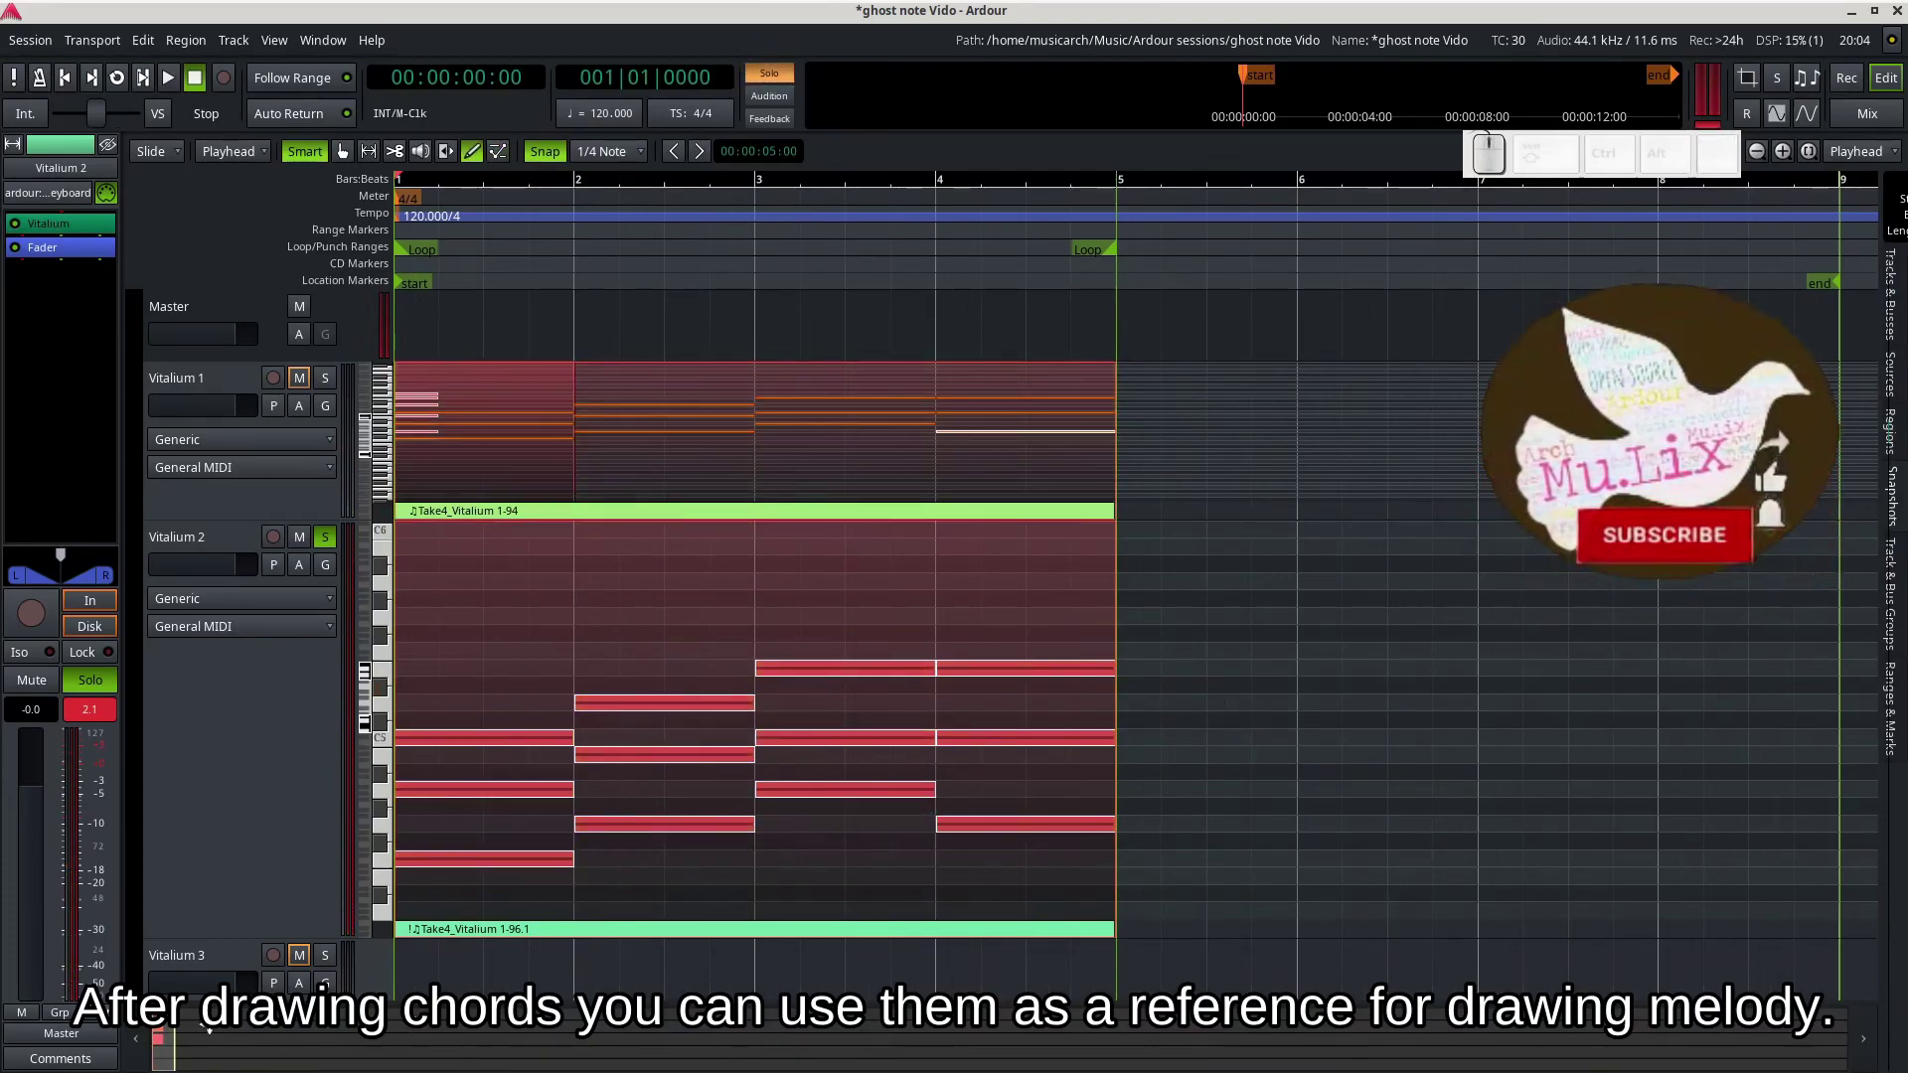
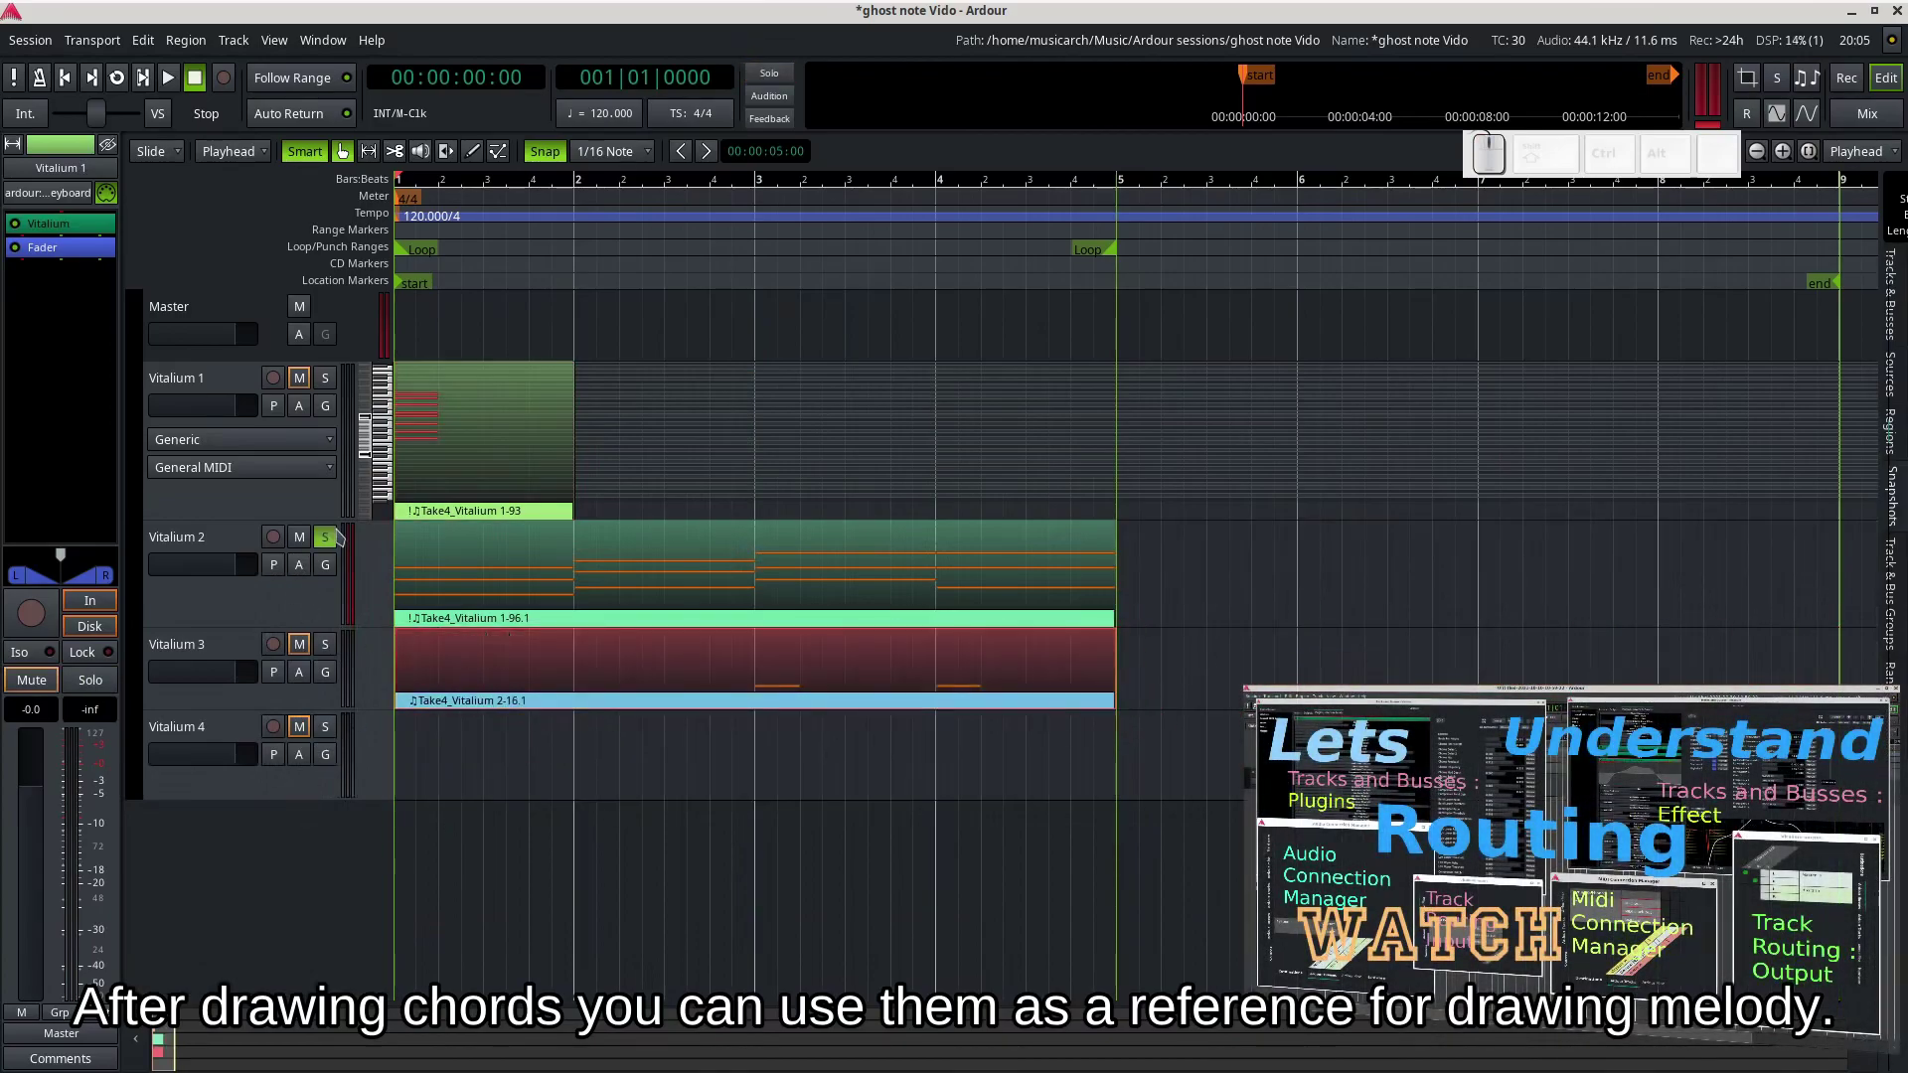
- Unsolo Vitalium 2 and play the session back with all tracks sounding
left_click(333, 542)
key("space")
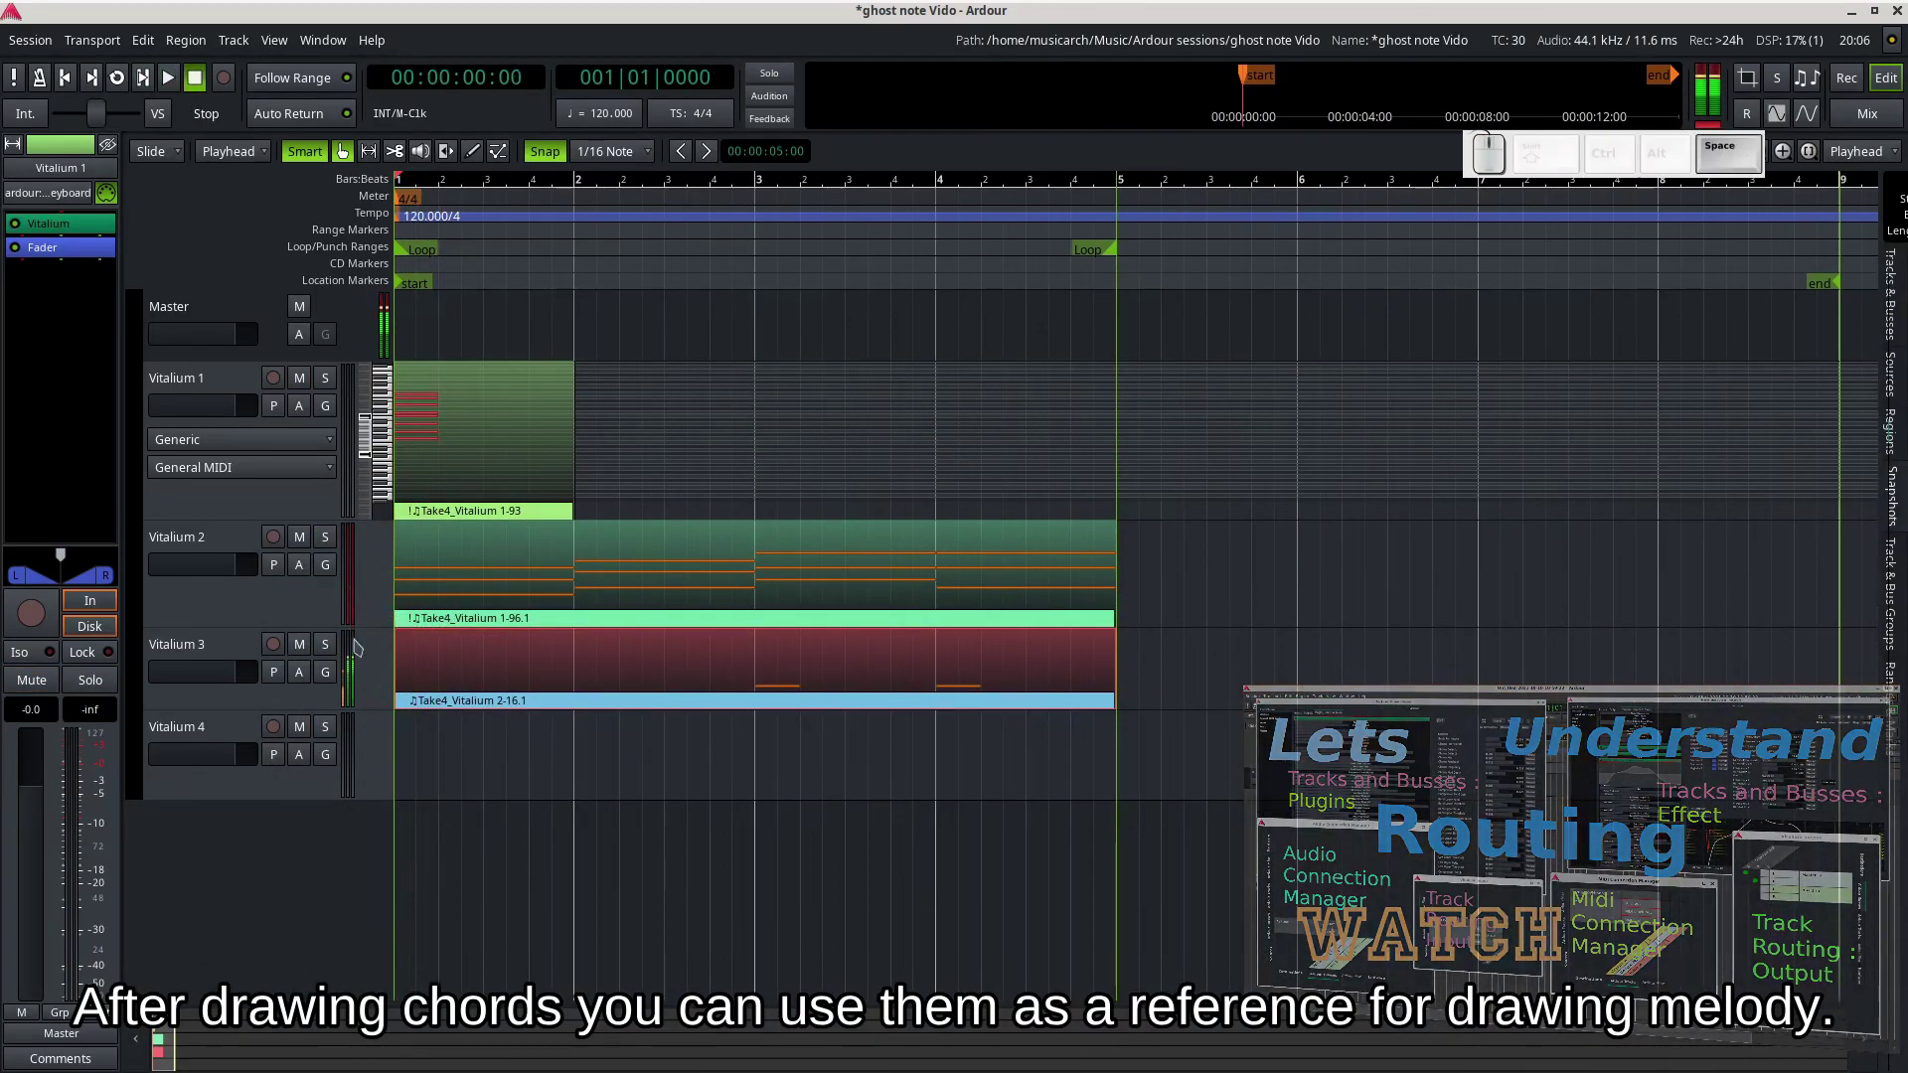
key("space")
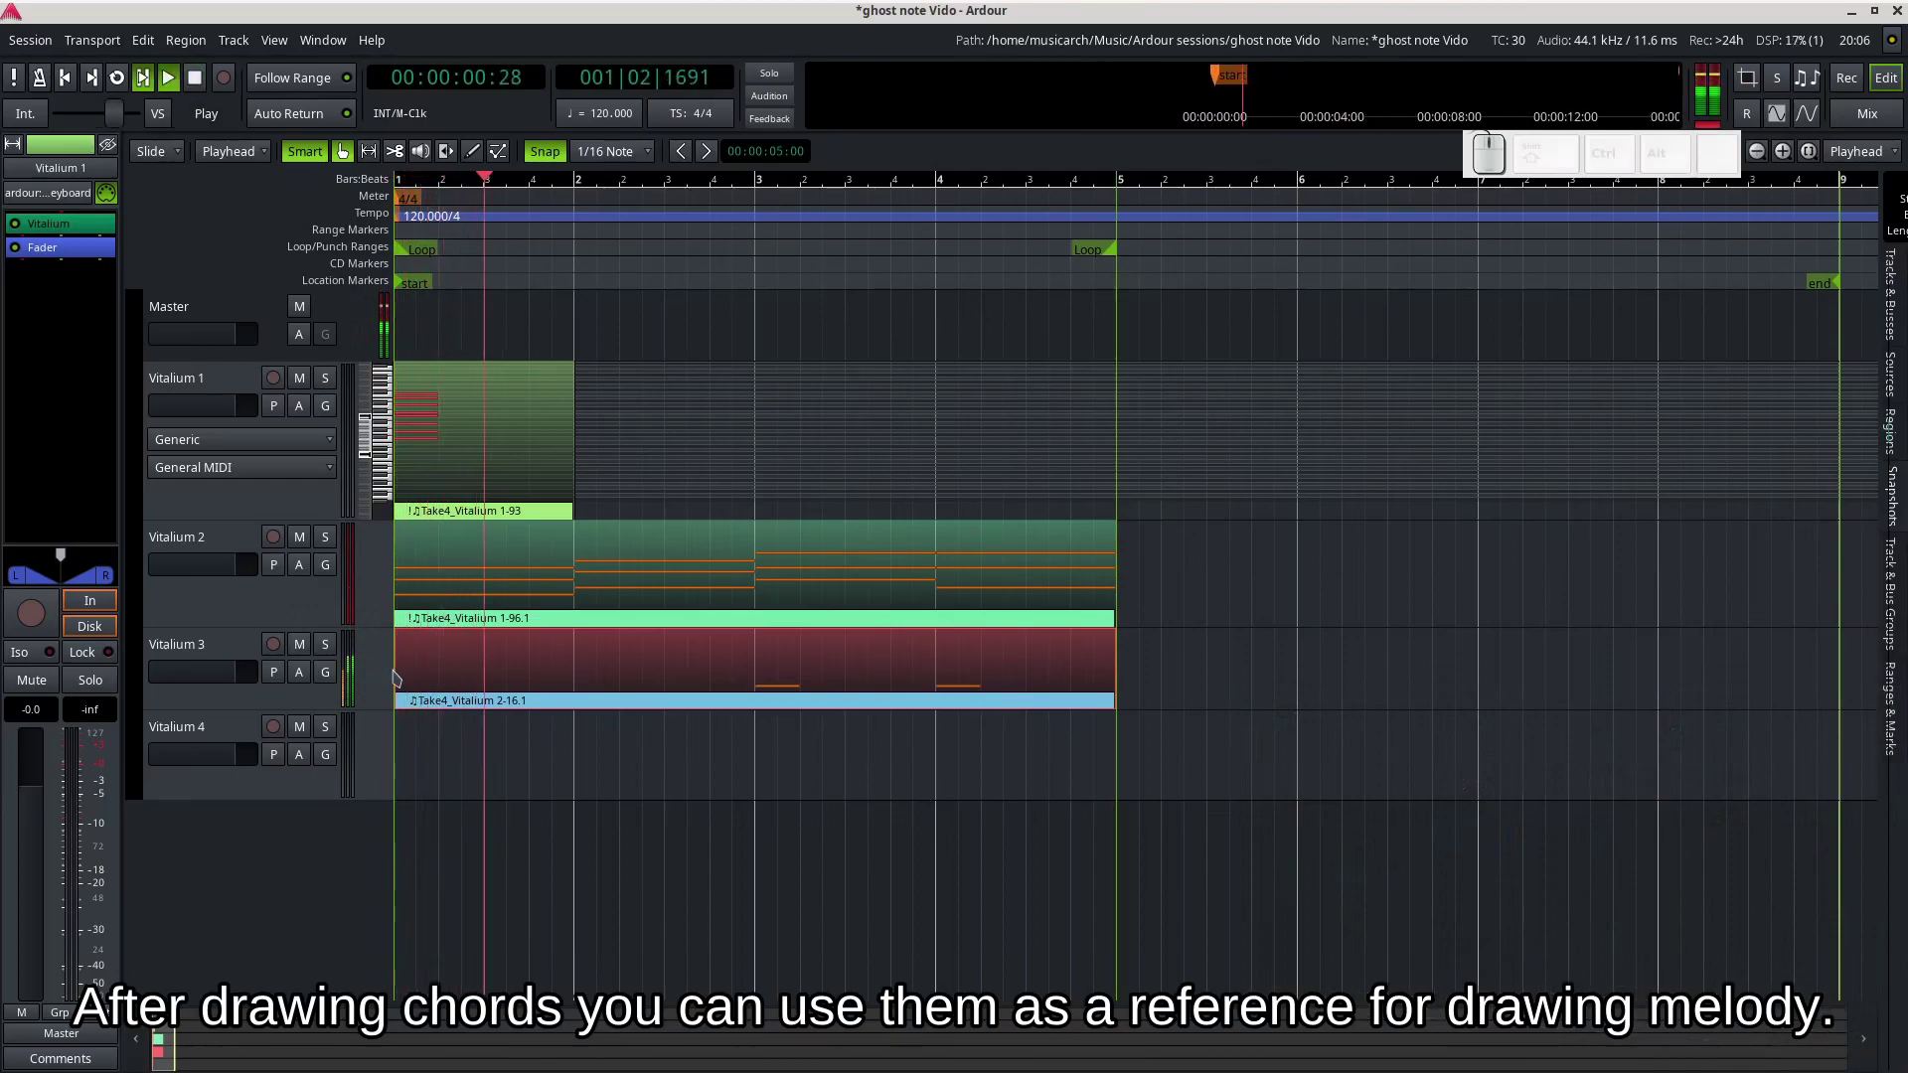
key("space")
- Adjust the Vitalium 2 track from its context menu so the chord notes show at full height, then play back
left_click(519, 593)
right_click(518, 593)
left_click(1107, 891)
key("space")
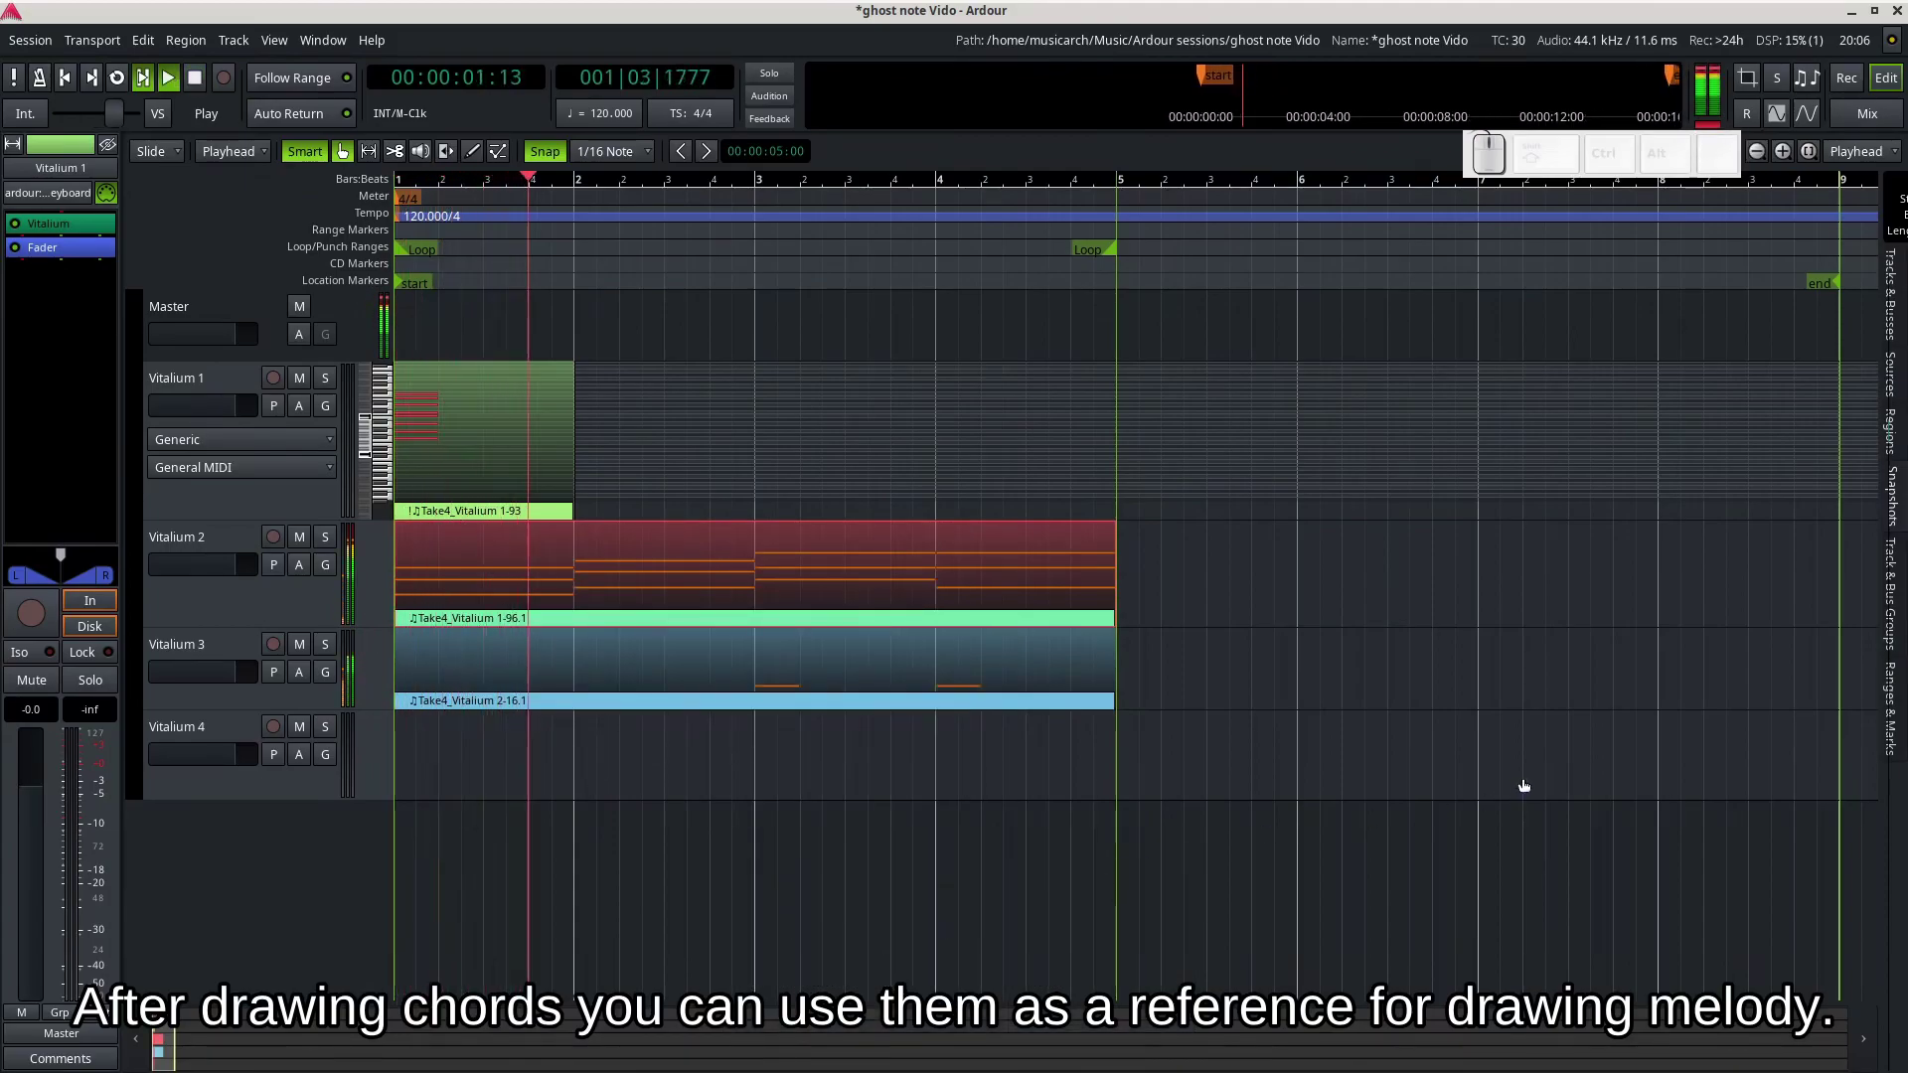
key("space")
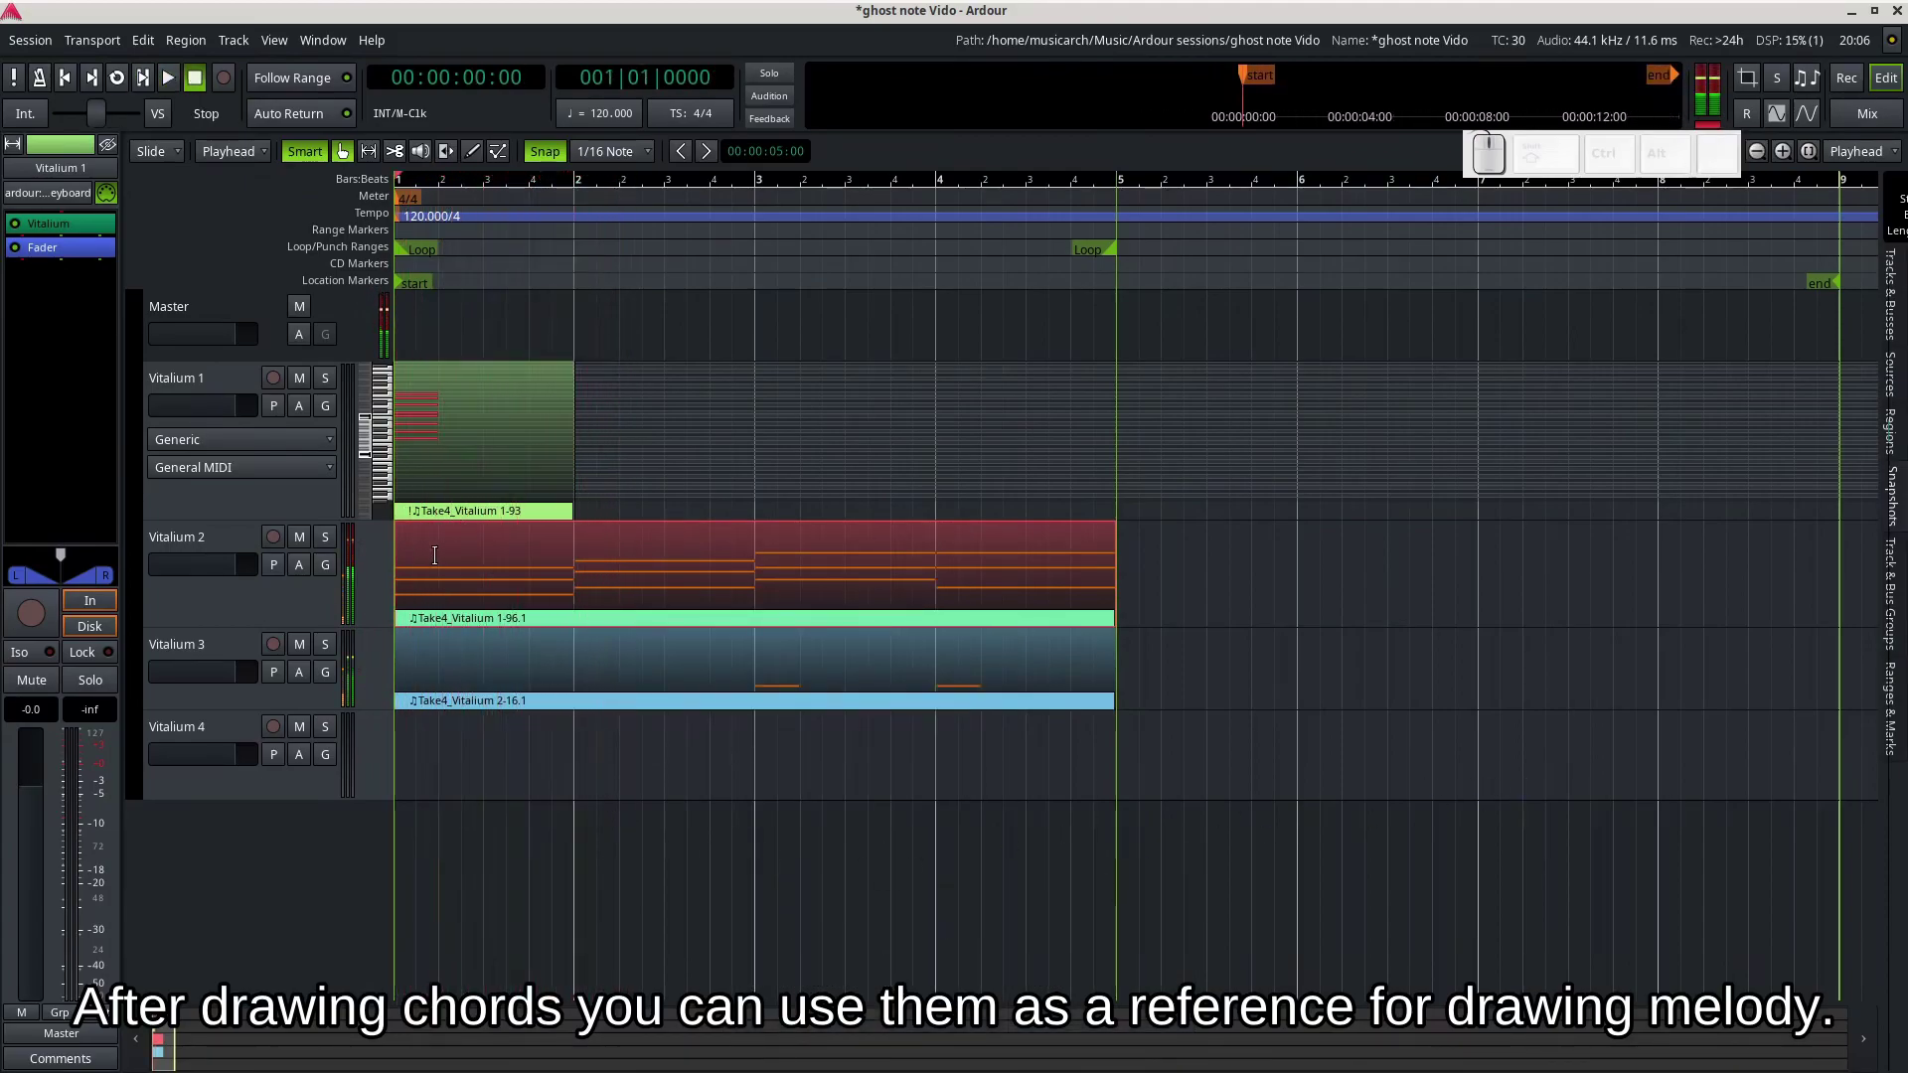
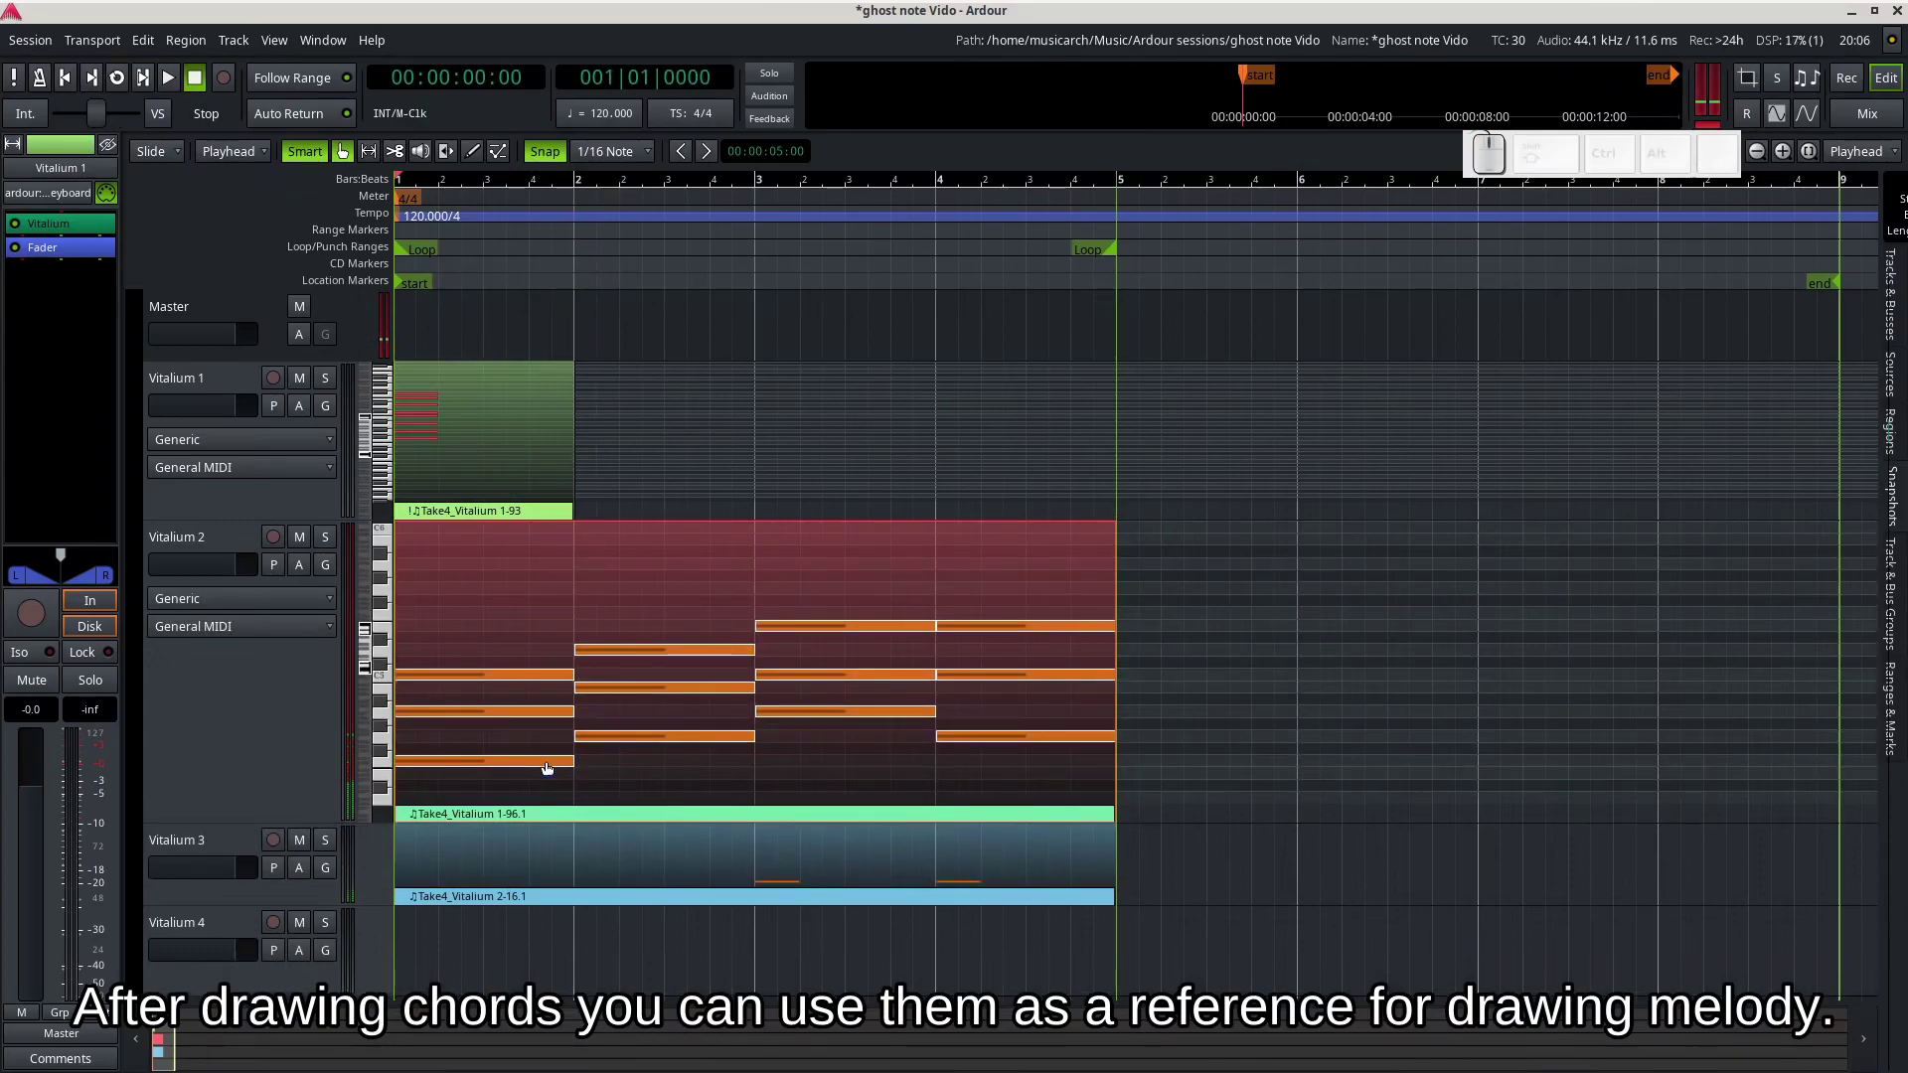
- Switch to Internal Edit/Draw mode to work on the Vitalium 3 melody notes
key("e")
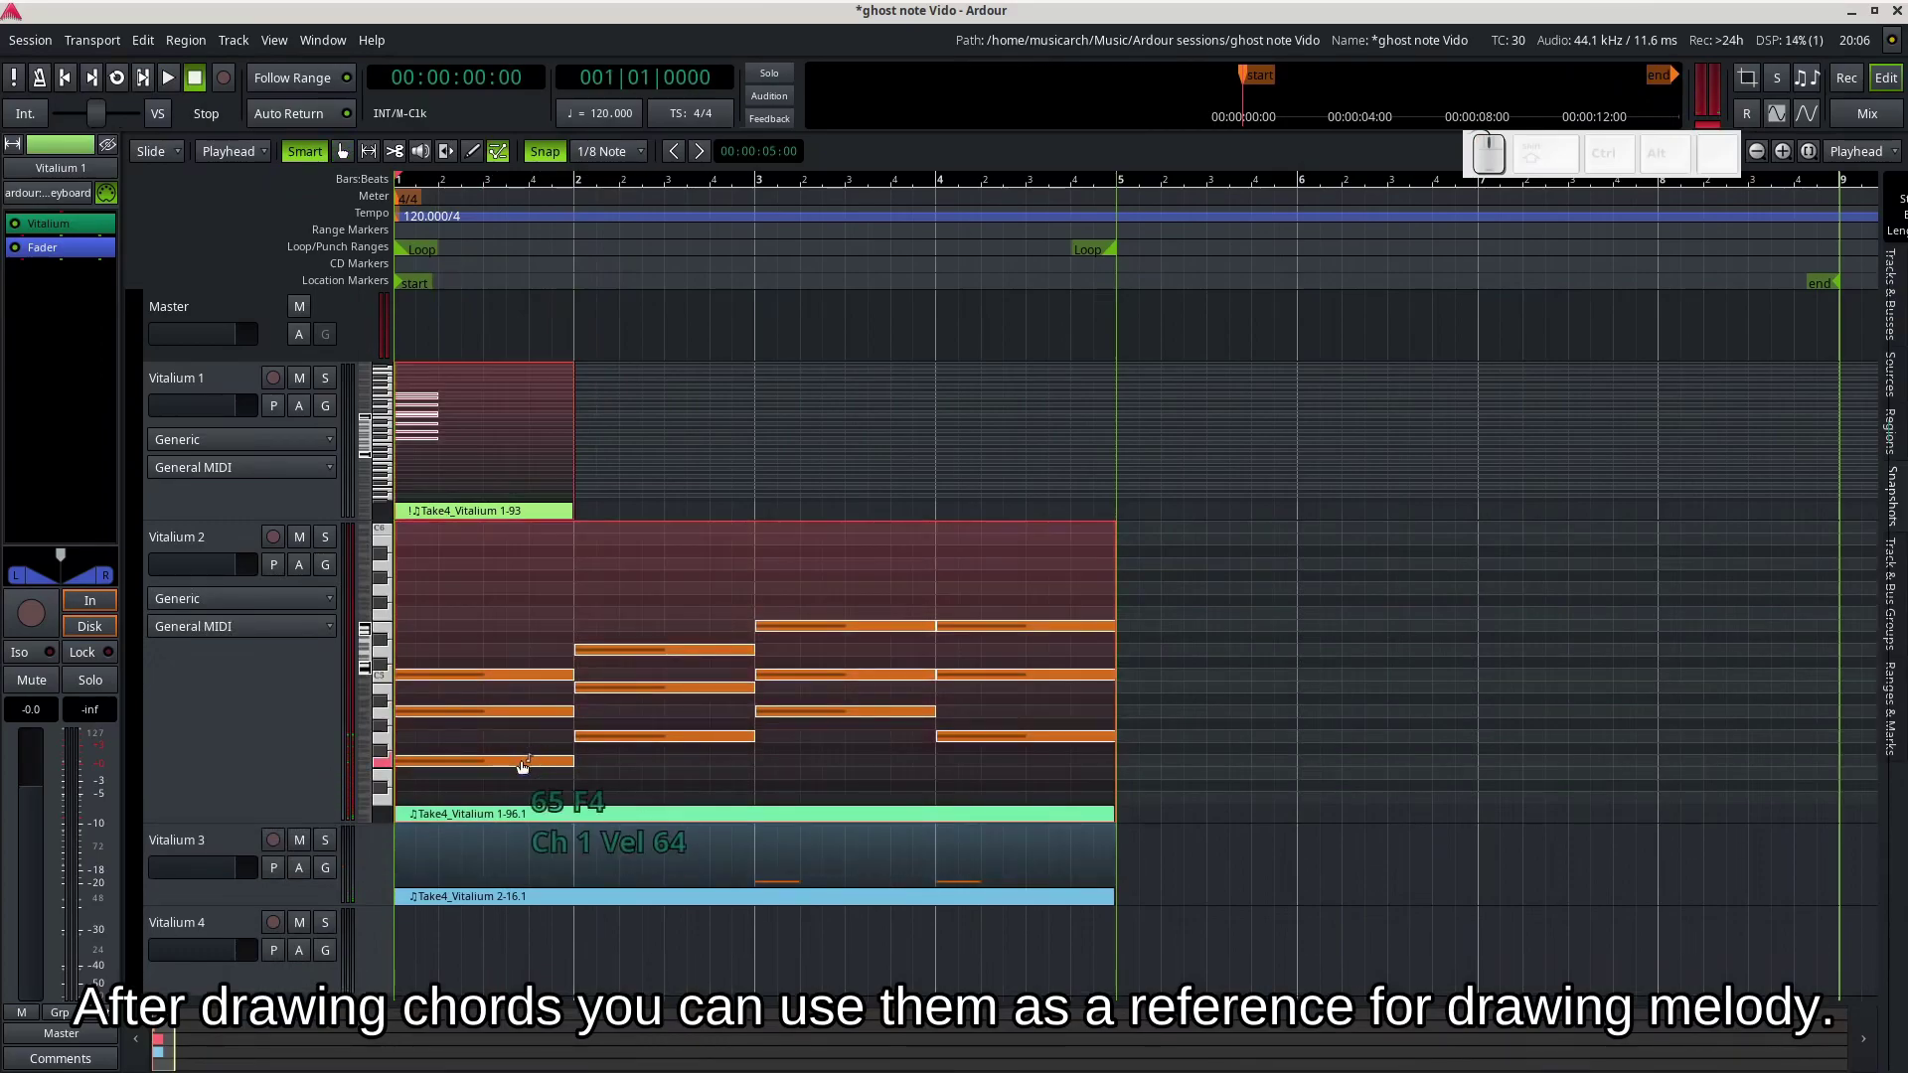
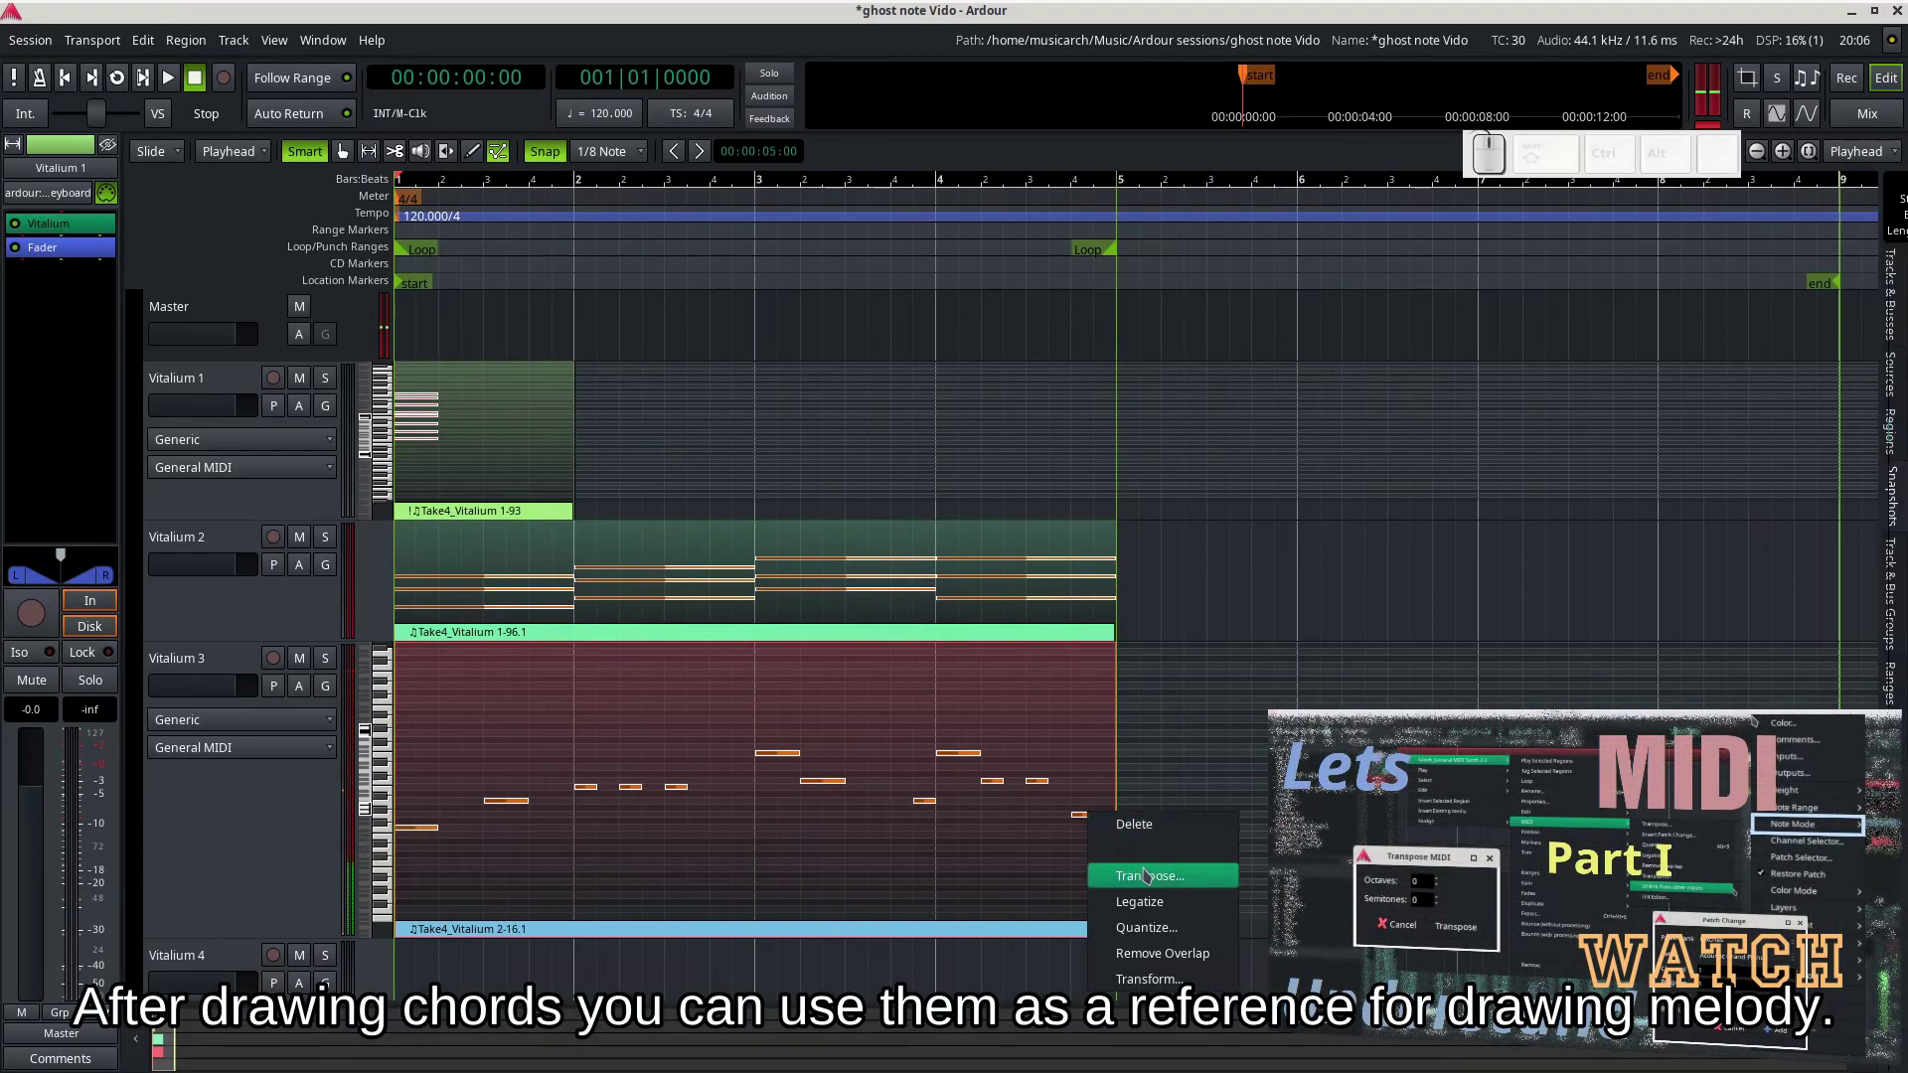
- Transpose the Vitalium 3 melody notes up by 1 and play the chords and melody together
left_click(1149, 871)
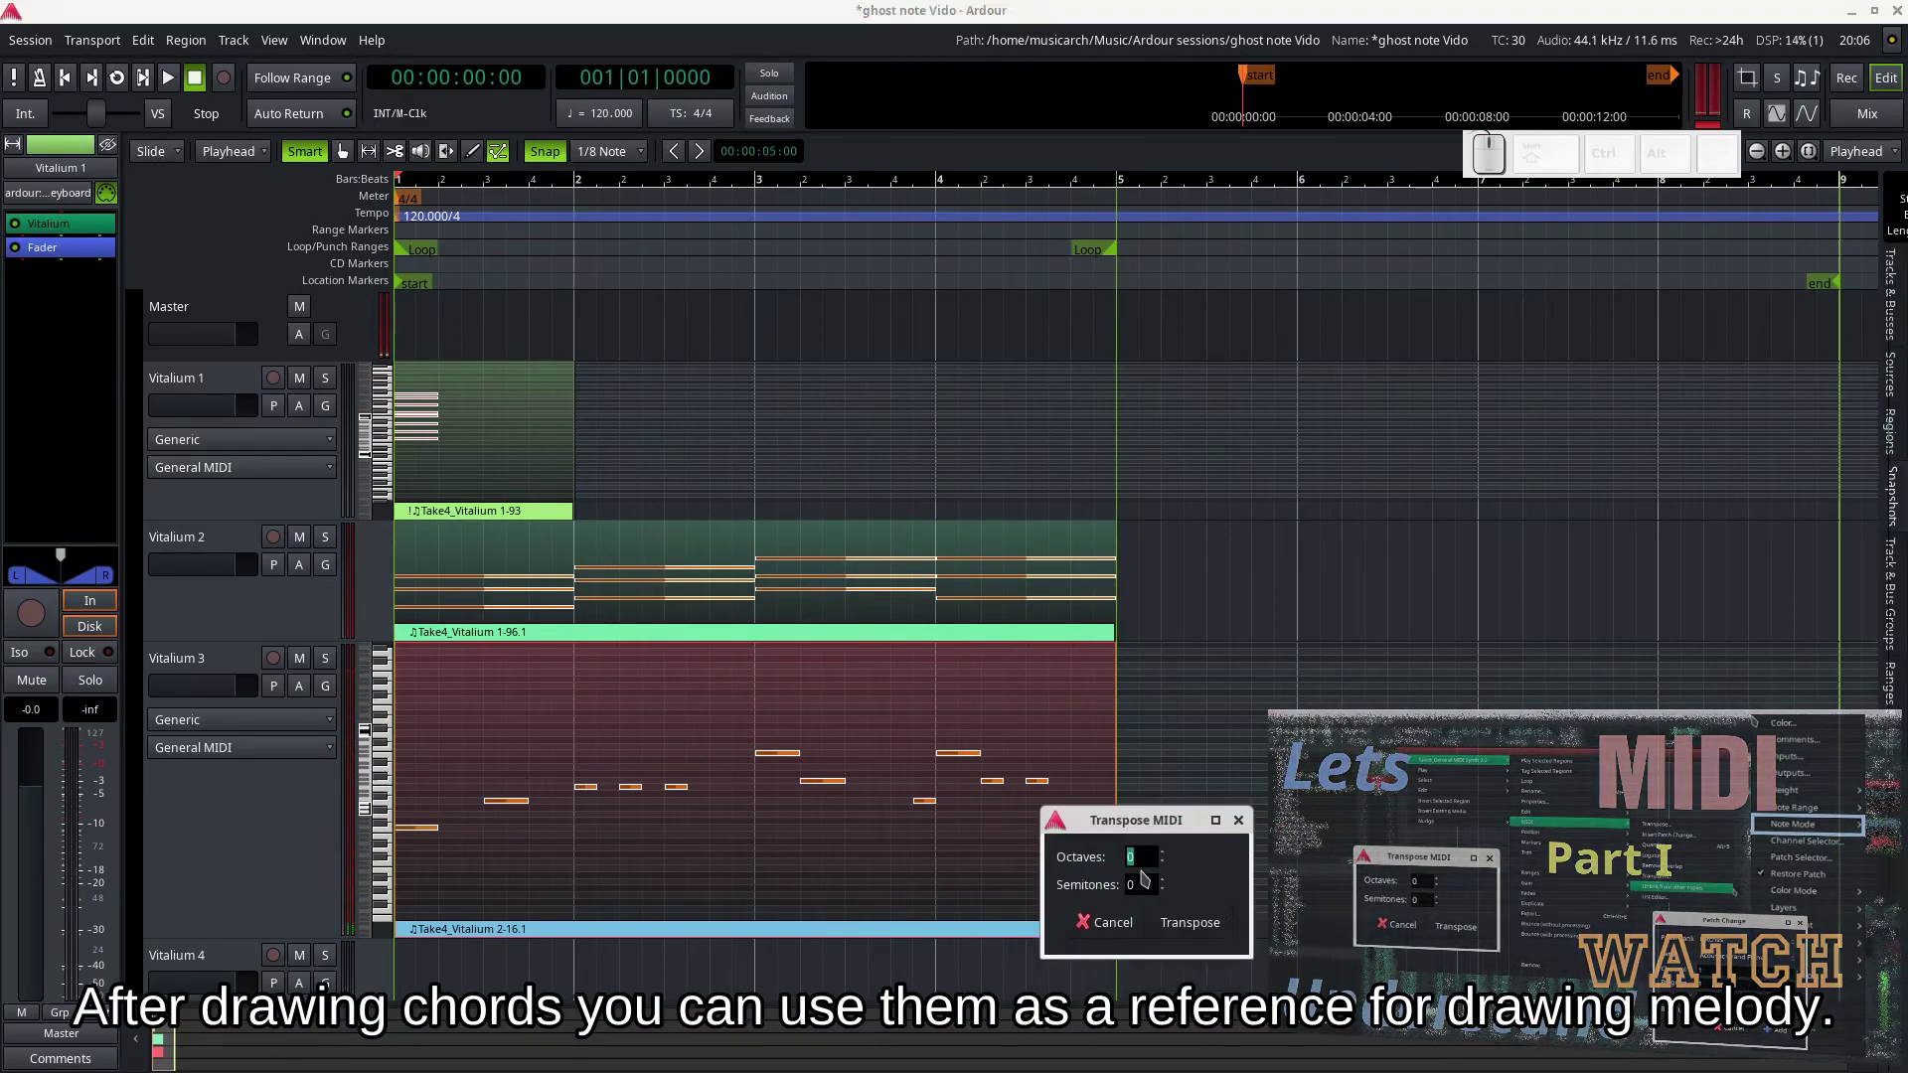
key("1")
left_click(1222, 937)
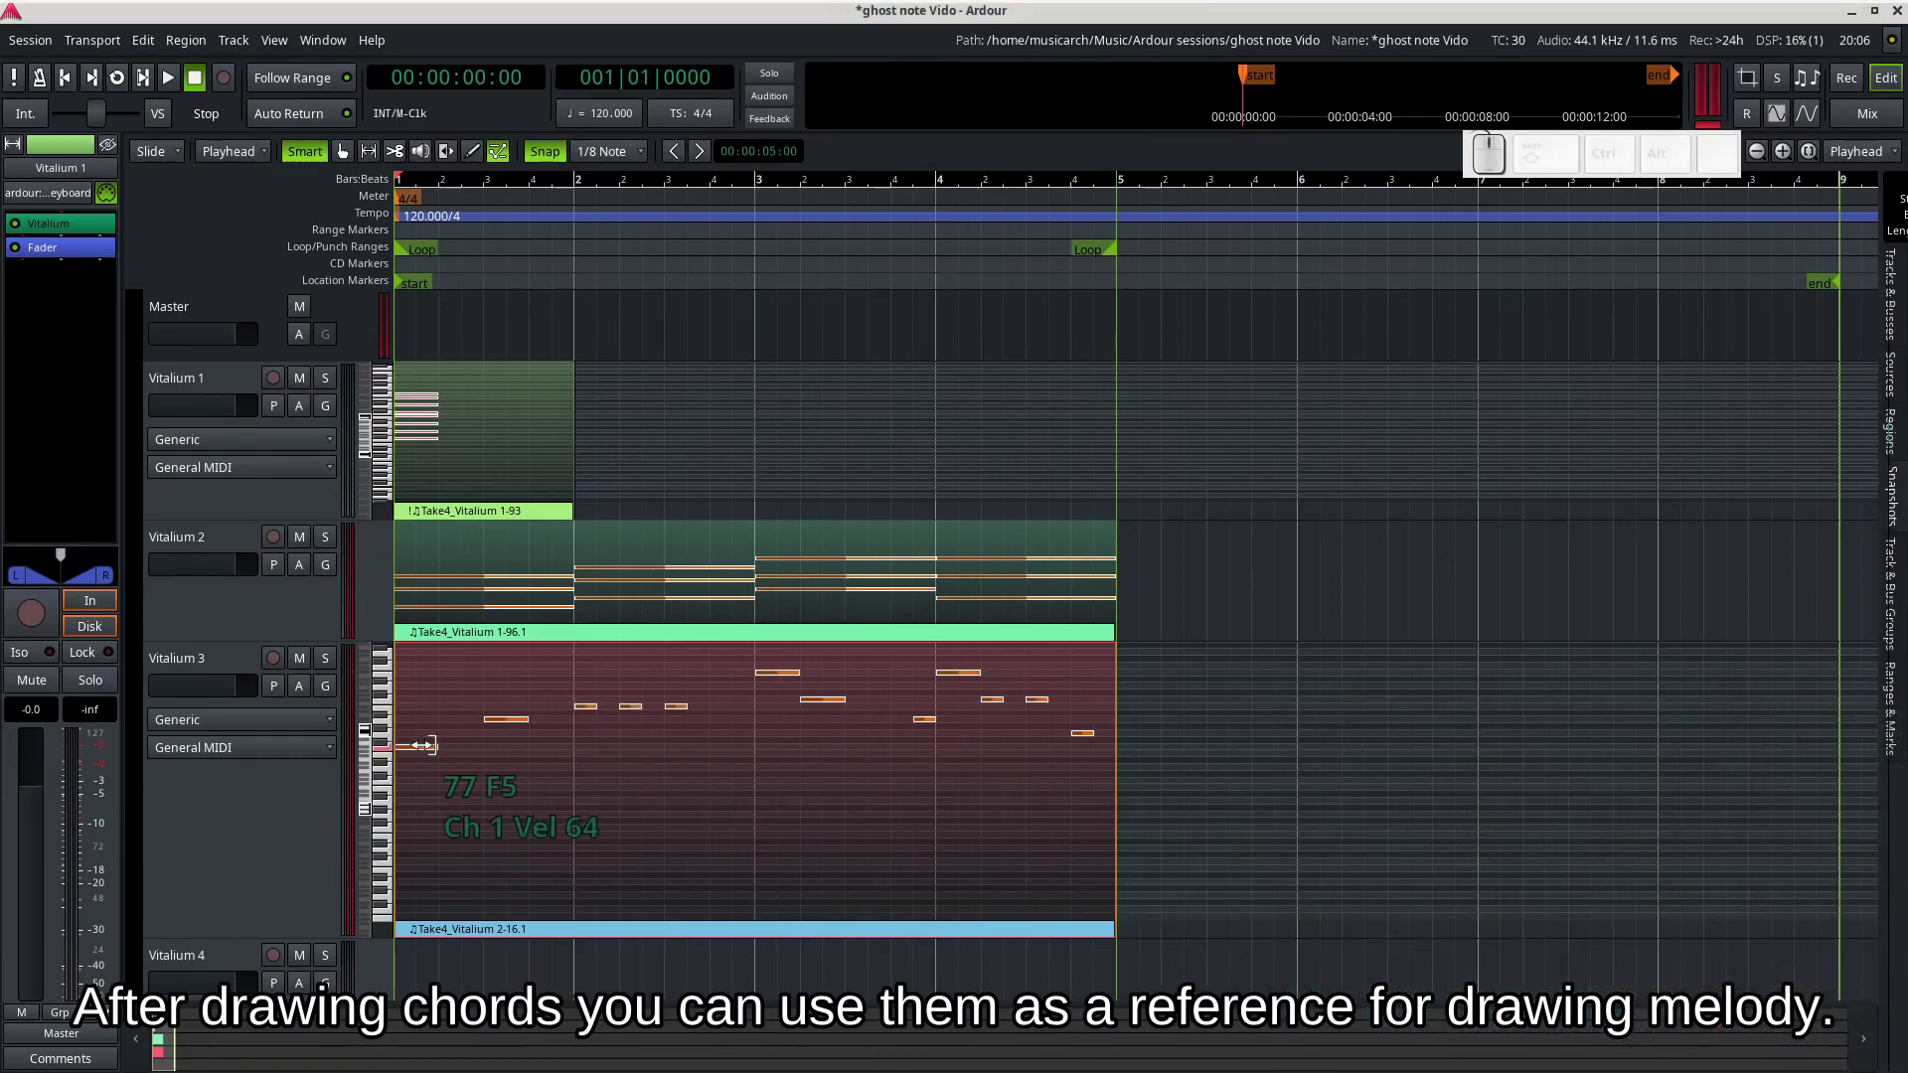
key("space")
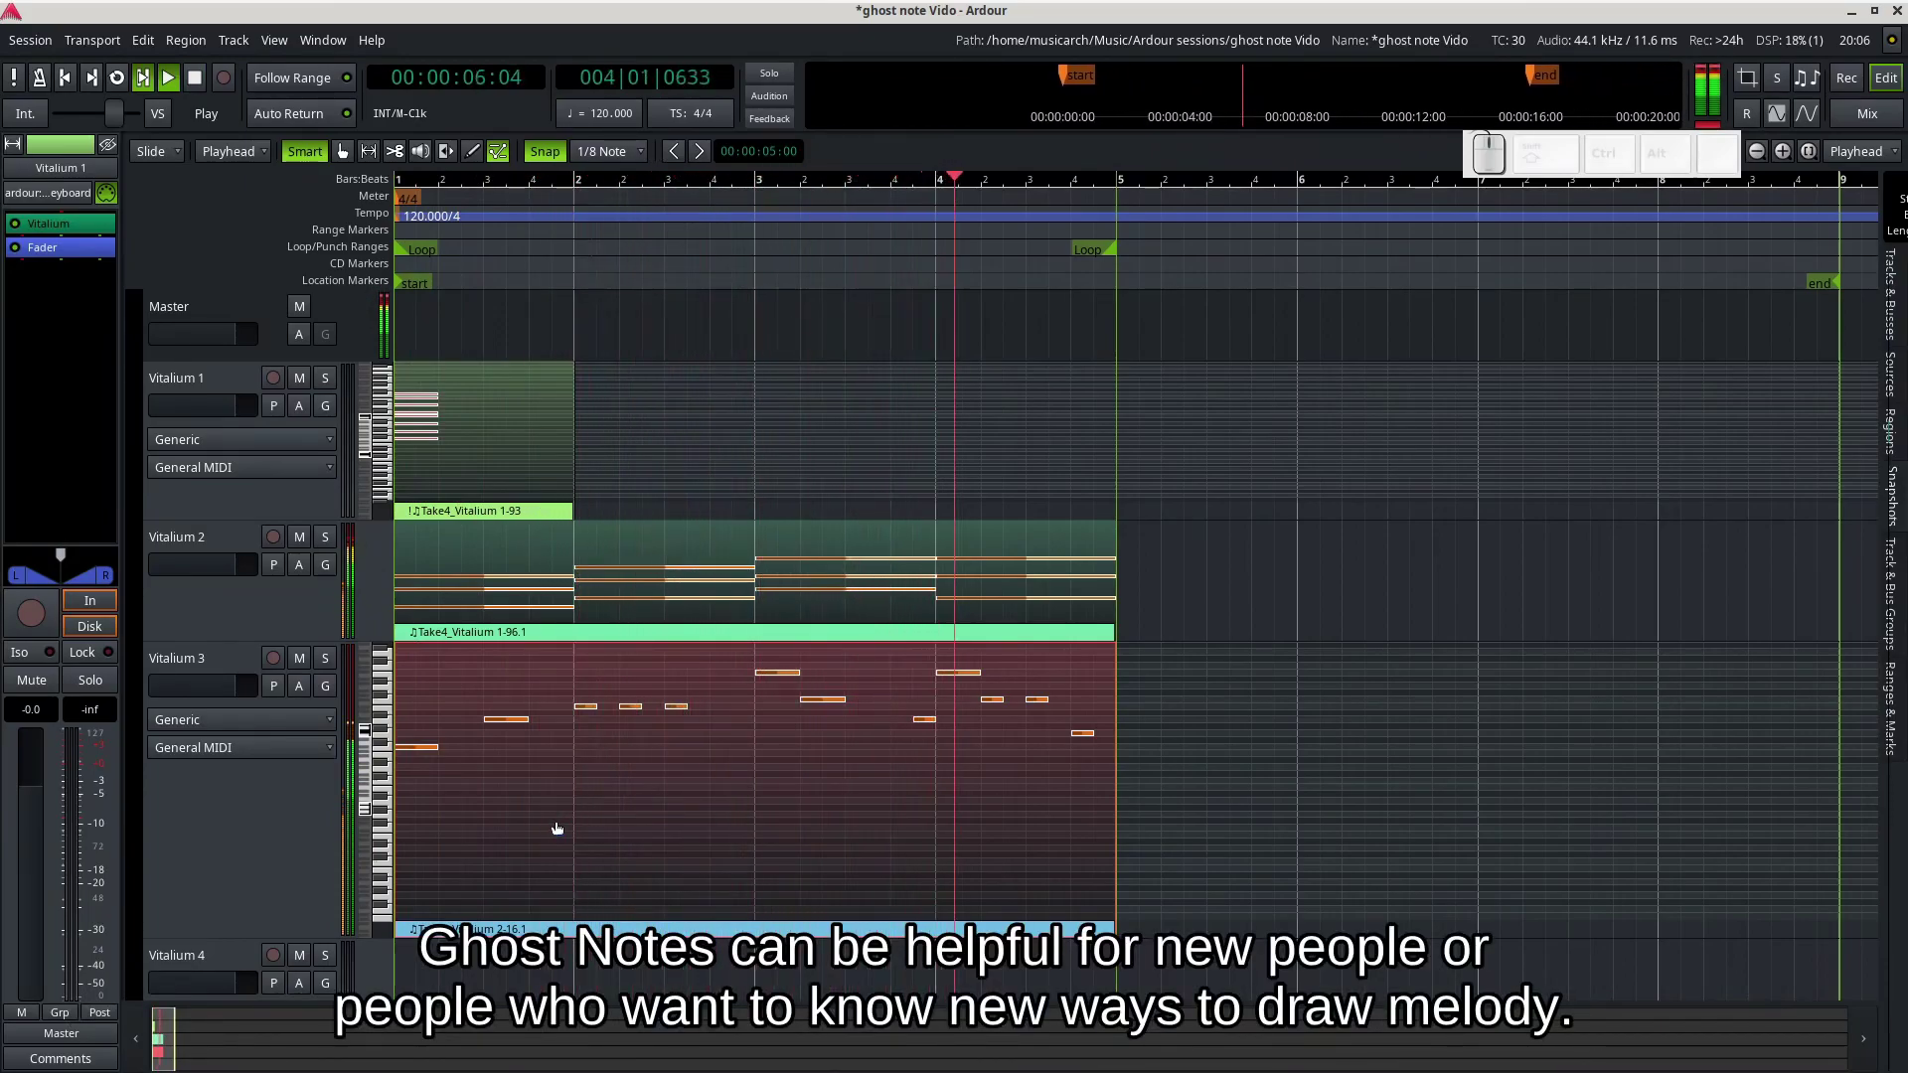
key("space")
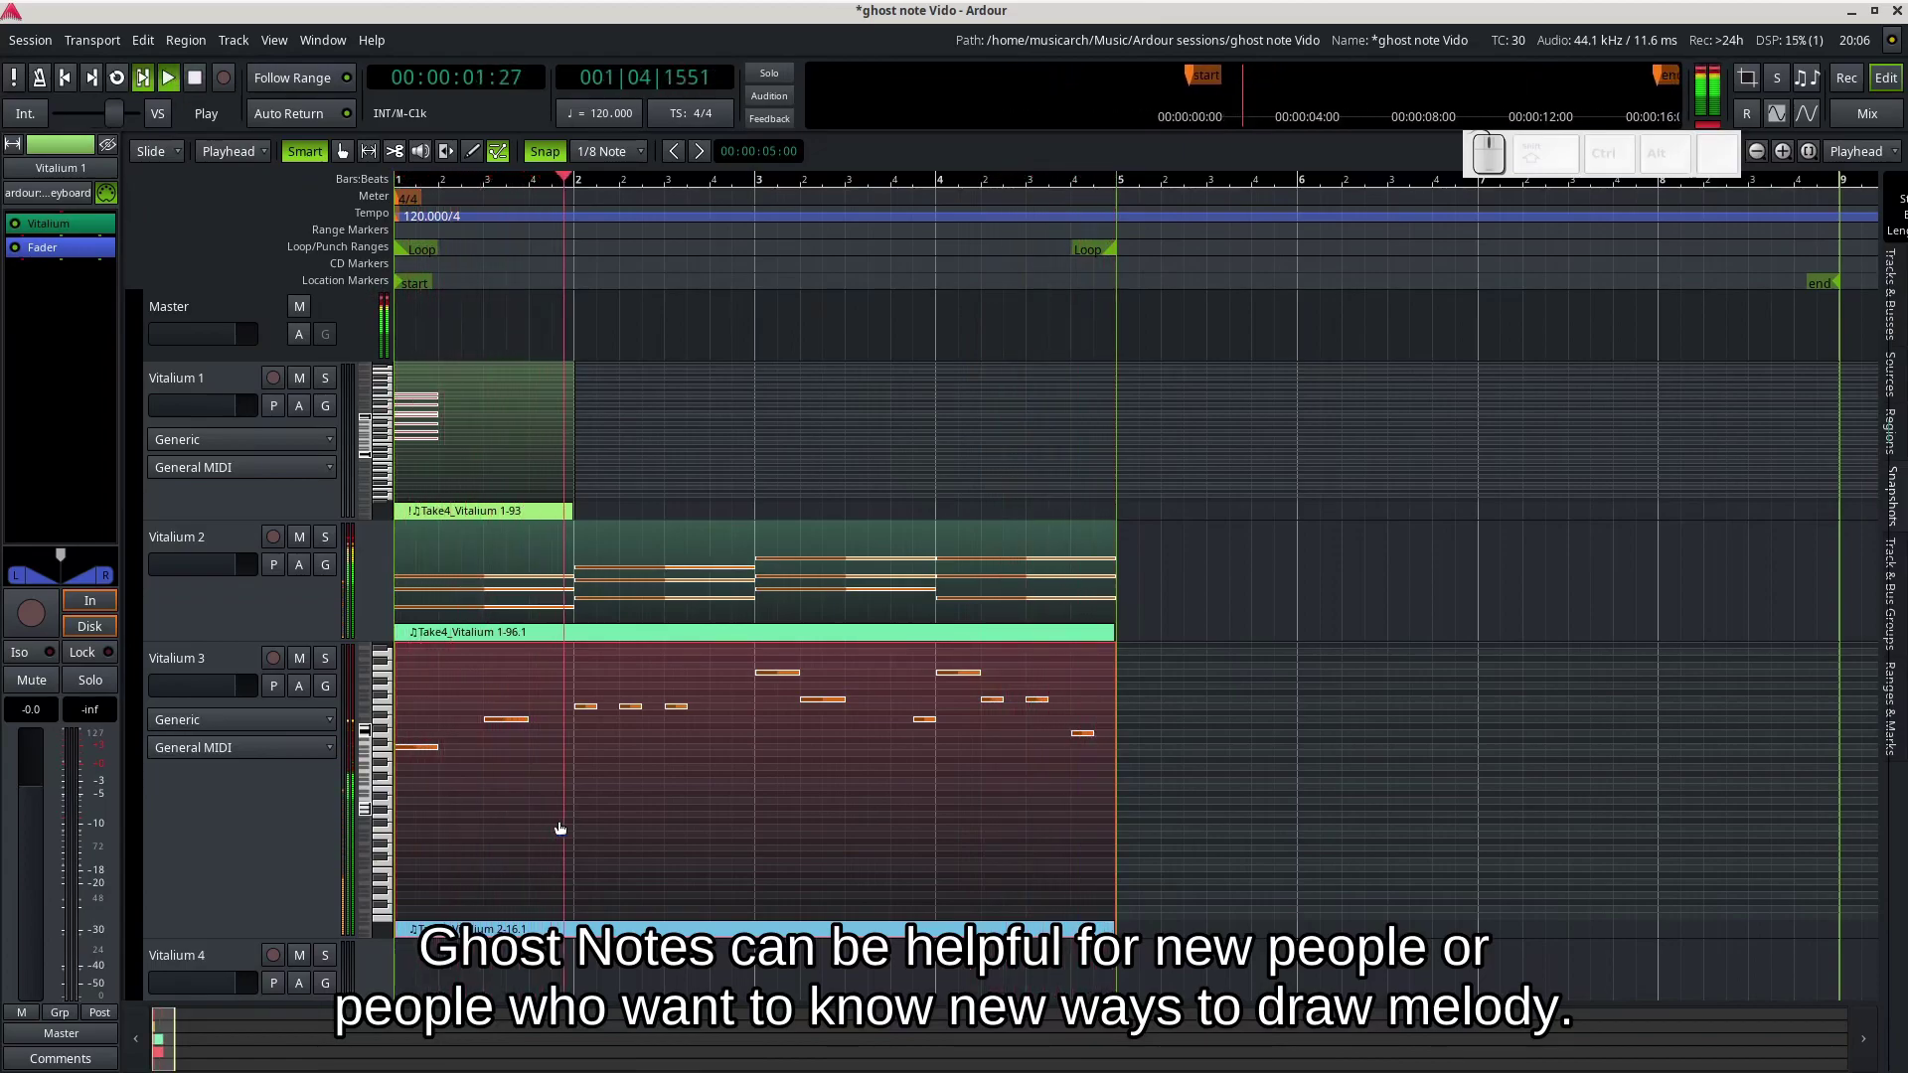
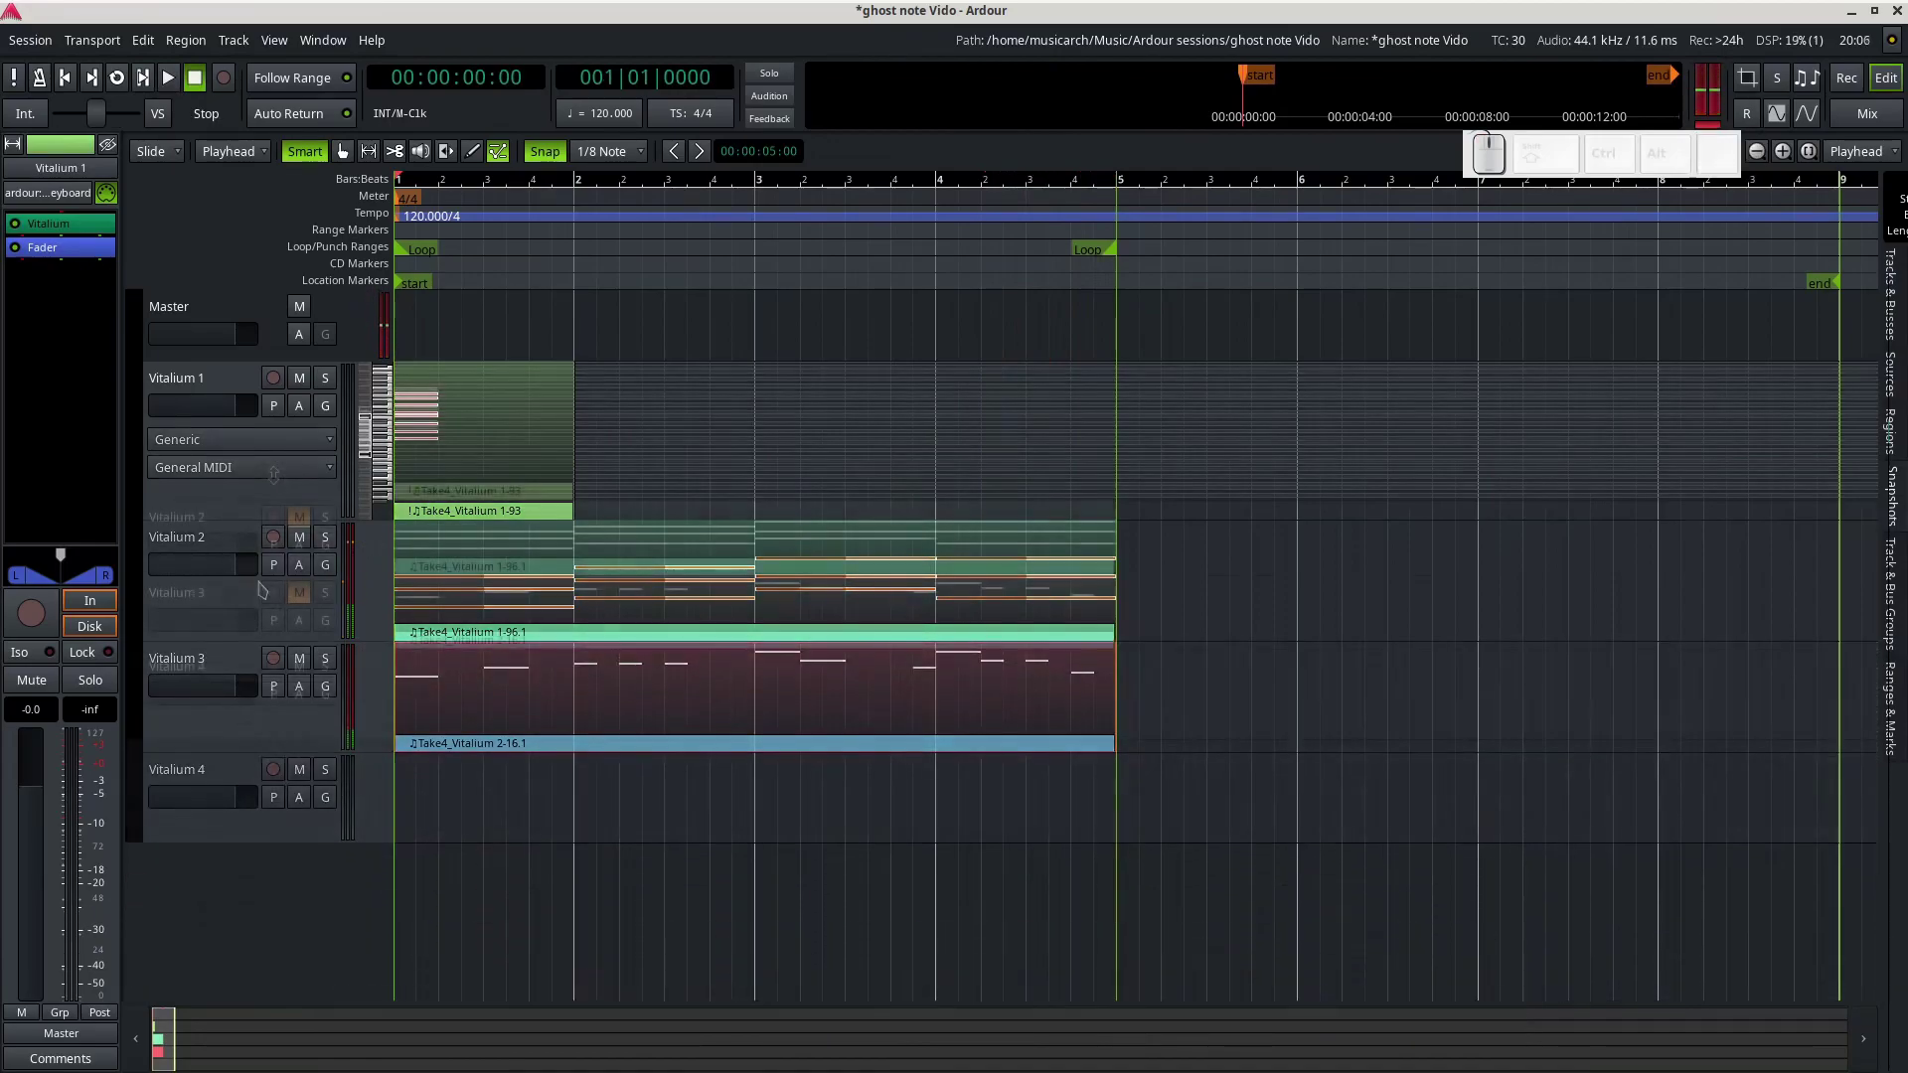
- Enlarge the Vitalium 1 track so the scale region fills the editing area
left_click_drag(338, 947, 549, 651)
left_click(543, 641)
left_click(522, 674)
key("e")
- Select all the scale notes and lower their velocity, shifting them from red to orange
left_click_drag(425, 461, 449, 700)
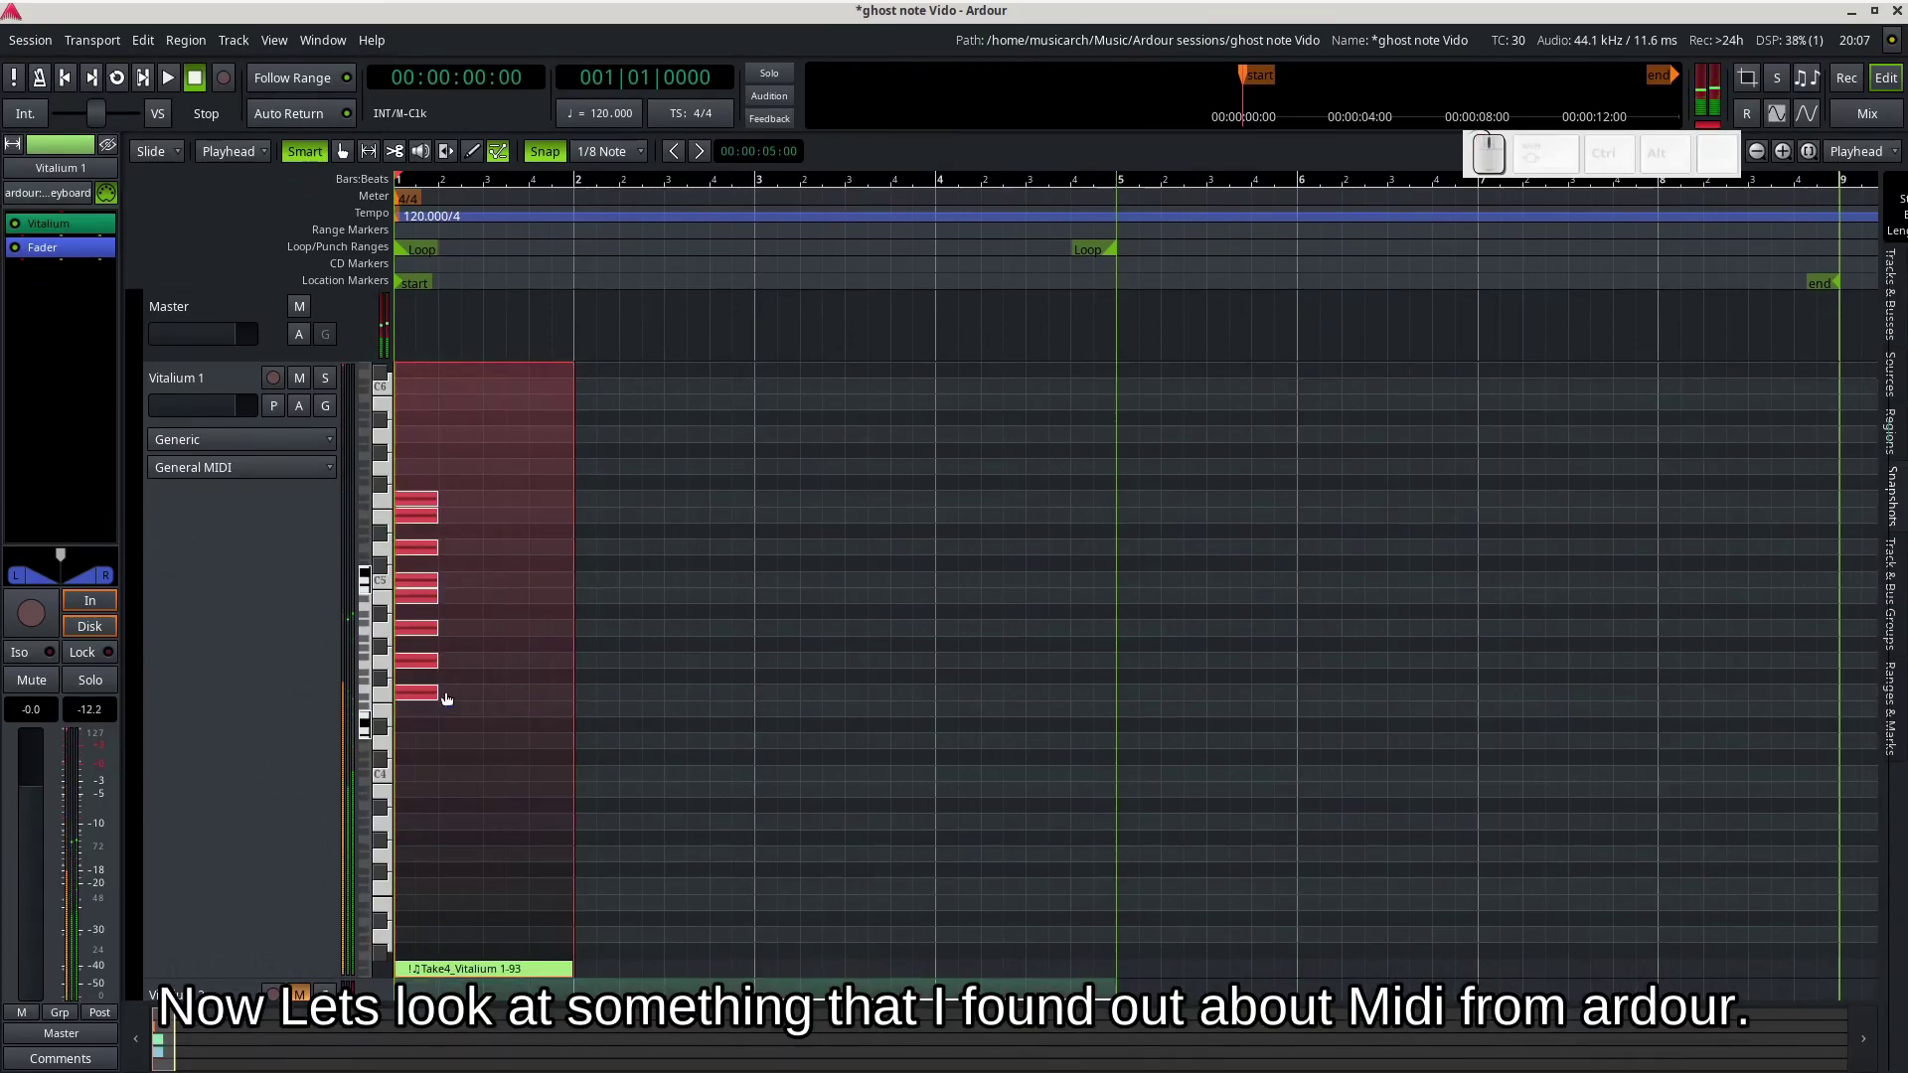
scroll("down", 3)
scroll("down", 3)
scroll("down", 3)
scroll("up", 3)
scroll("down", 3)
scroll("down", 3)
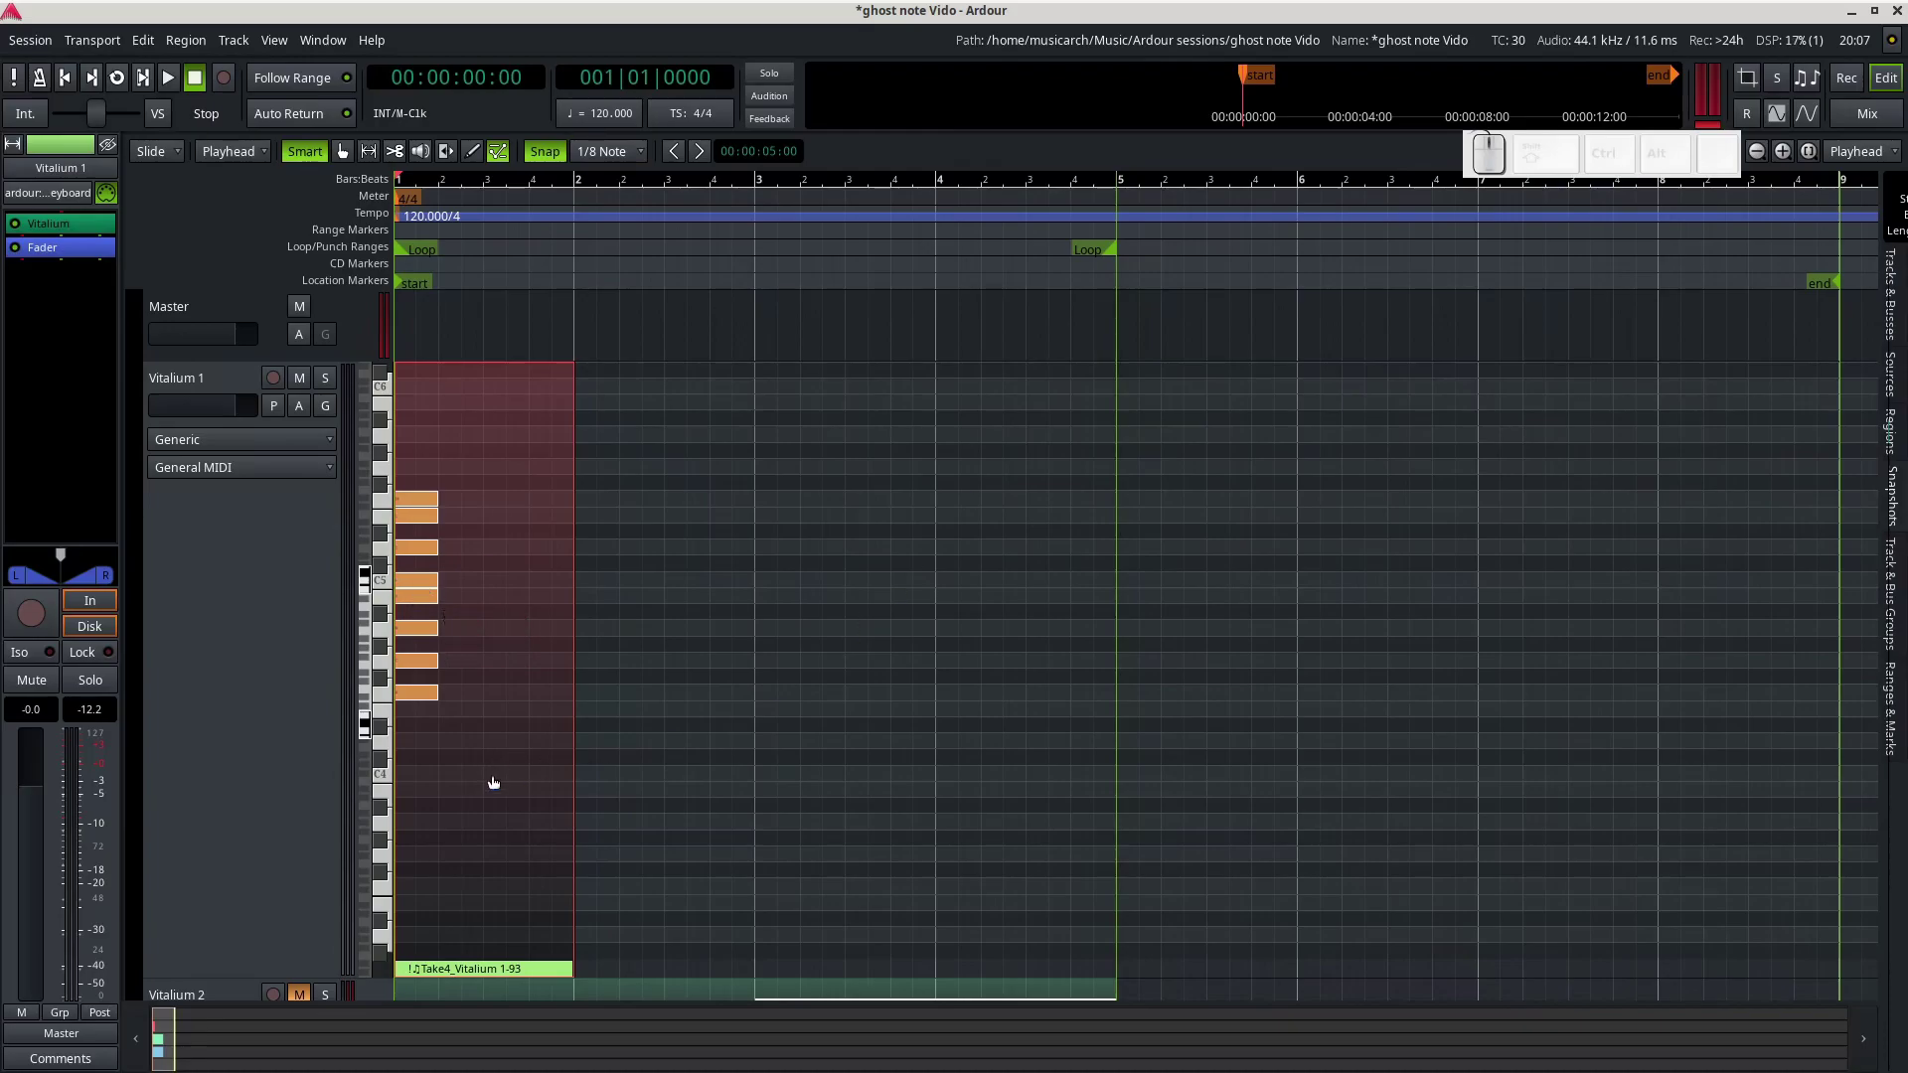
- Select the Vitalium 1 scale region in Grab mode and open its gain options to unmute it
left_click(504, 780)
key("g")
right_click(509, 780)
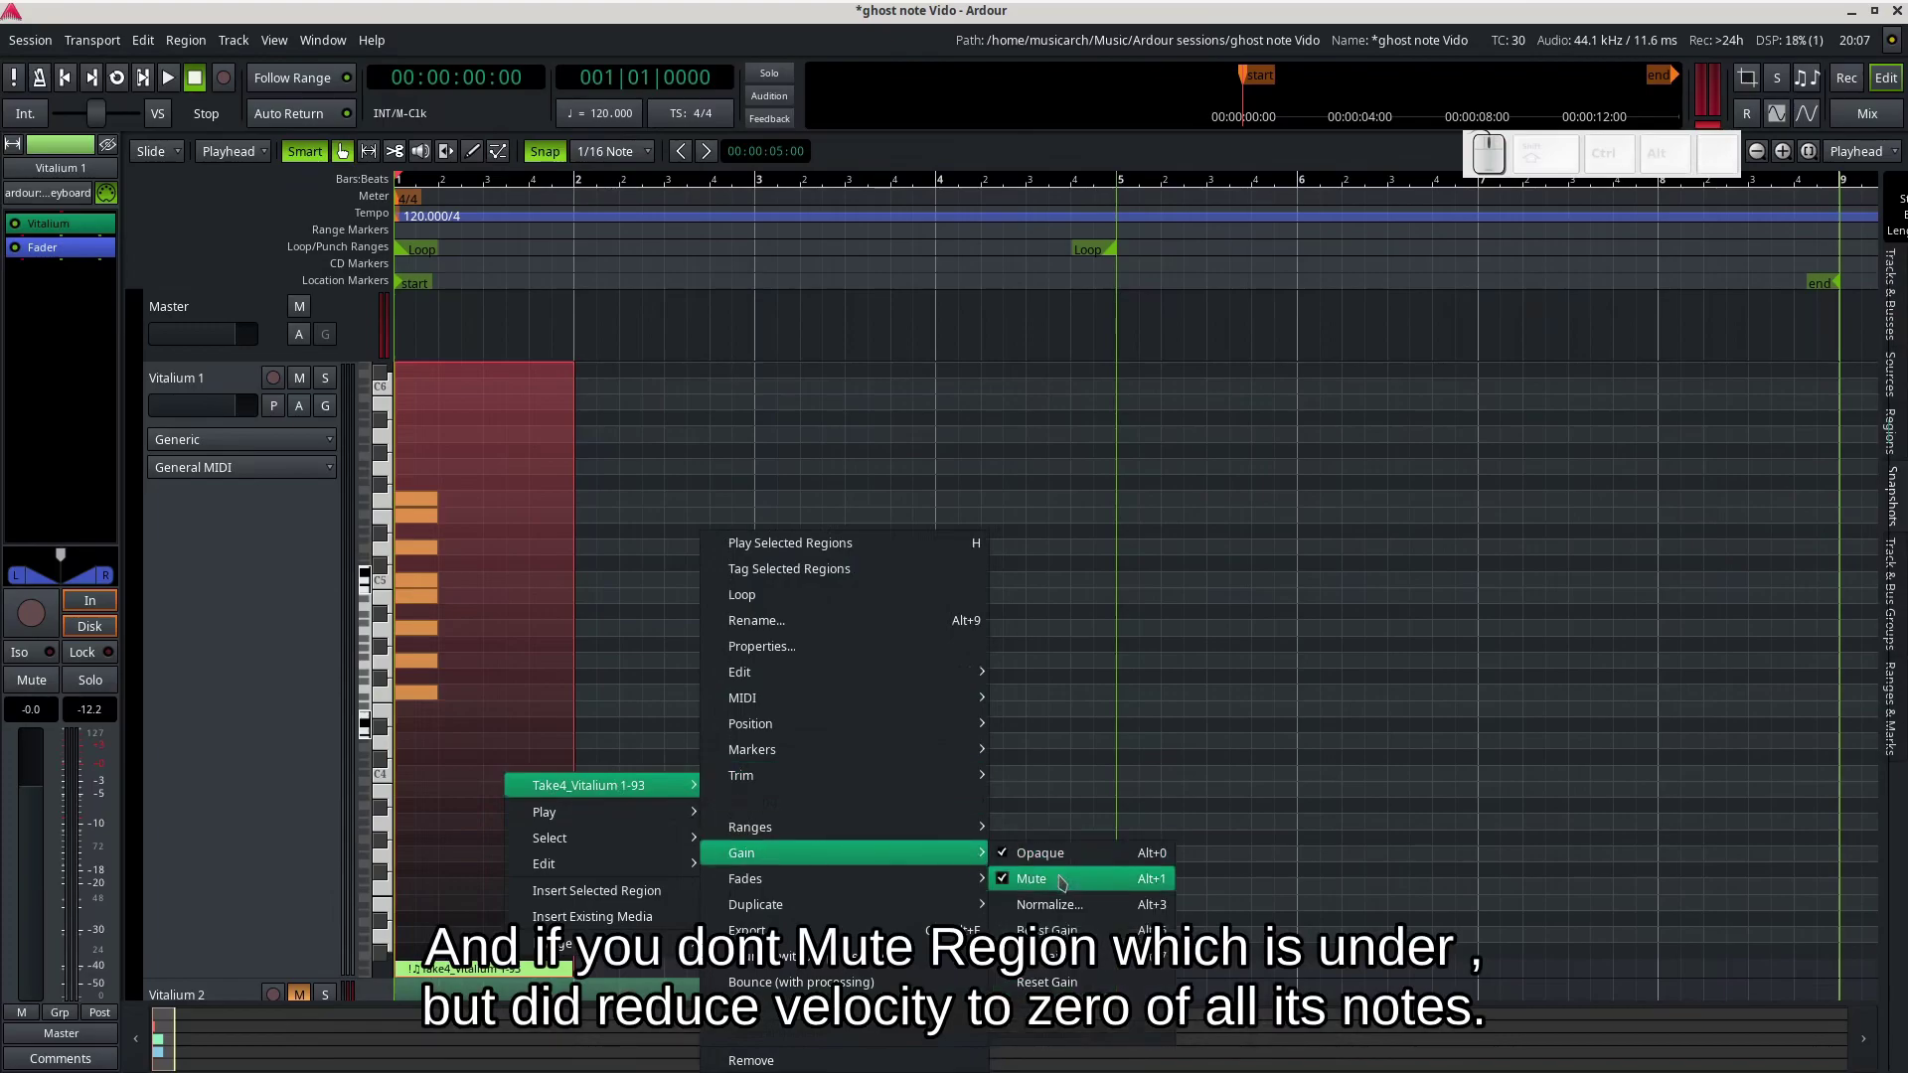
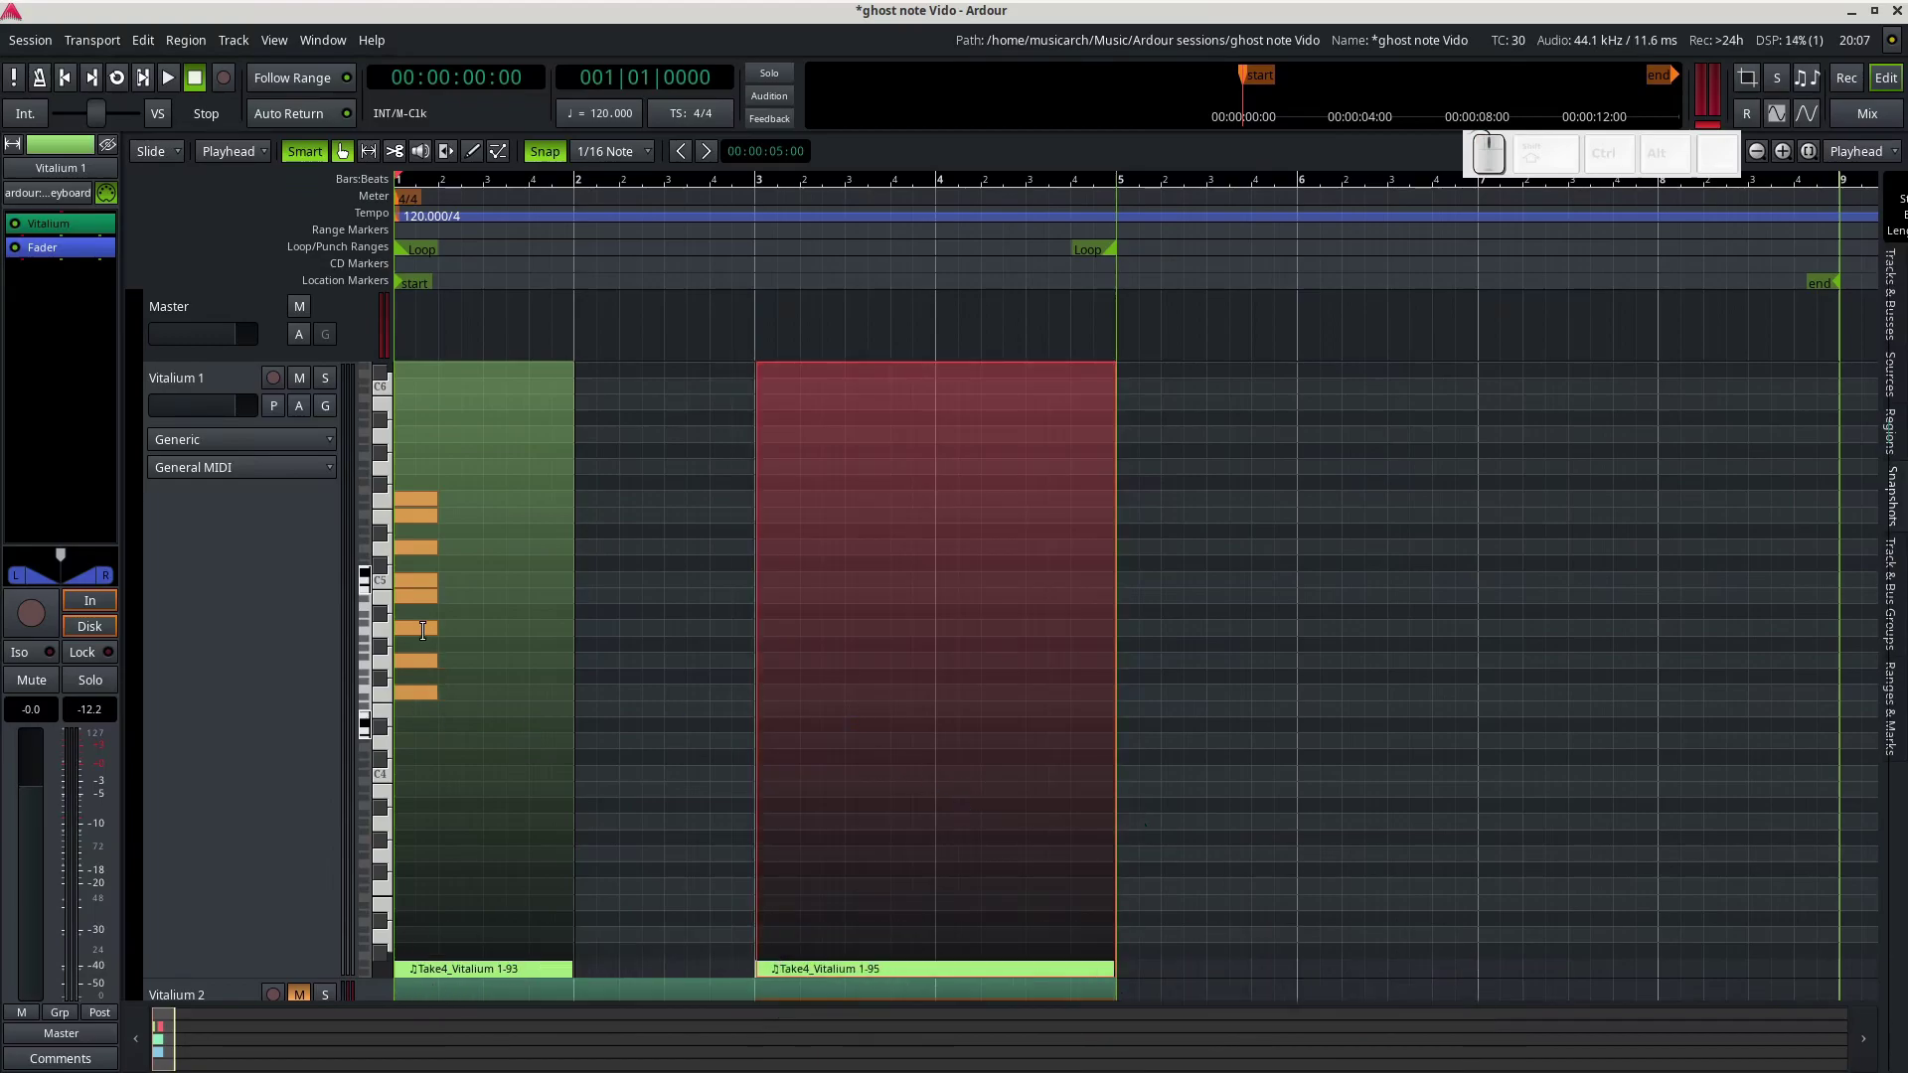
- Draw a bar-long A4 note from bar 3 in Take4_Vitalium 1-95, clear the stray note, and play it back
key("d")
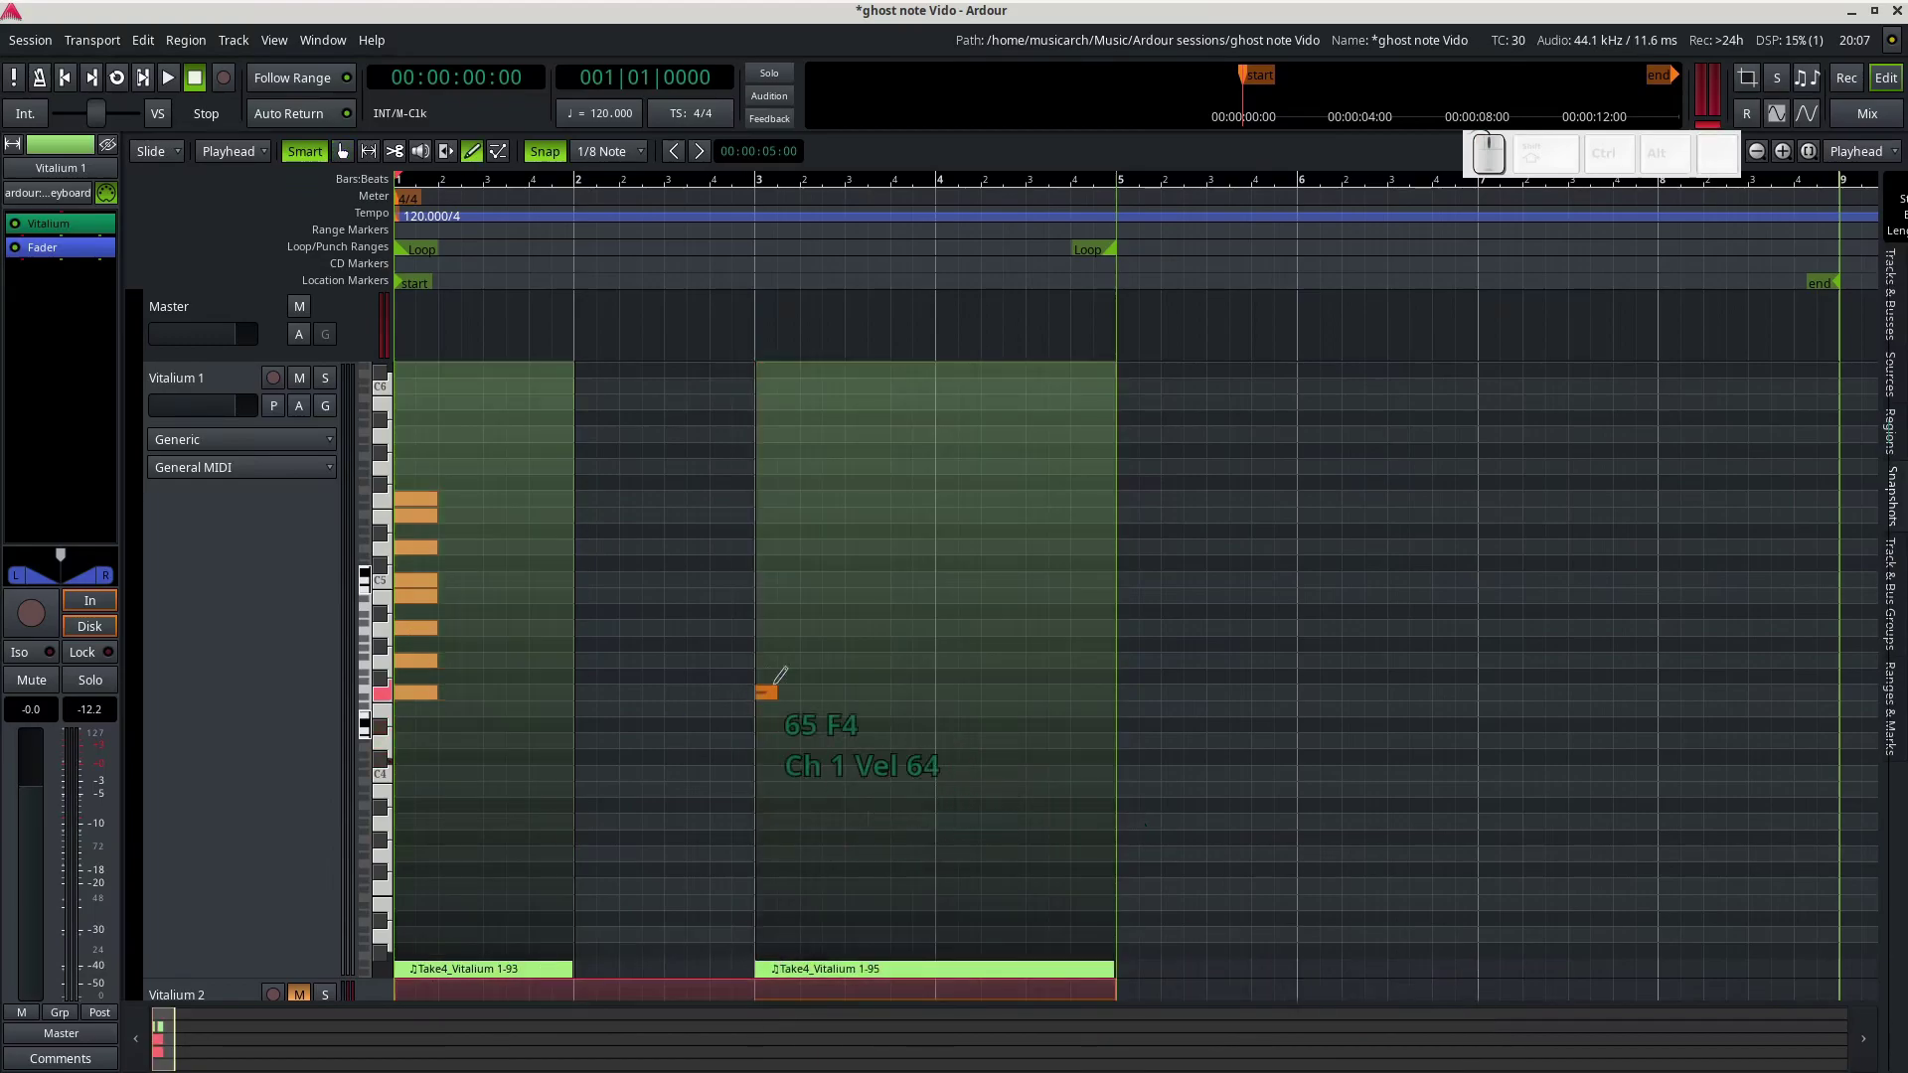
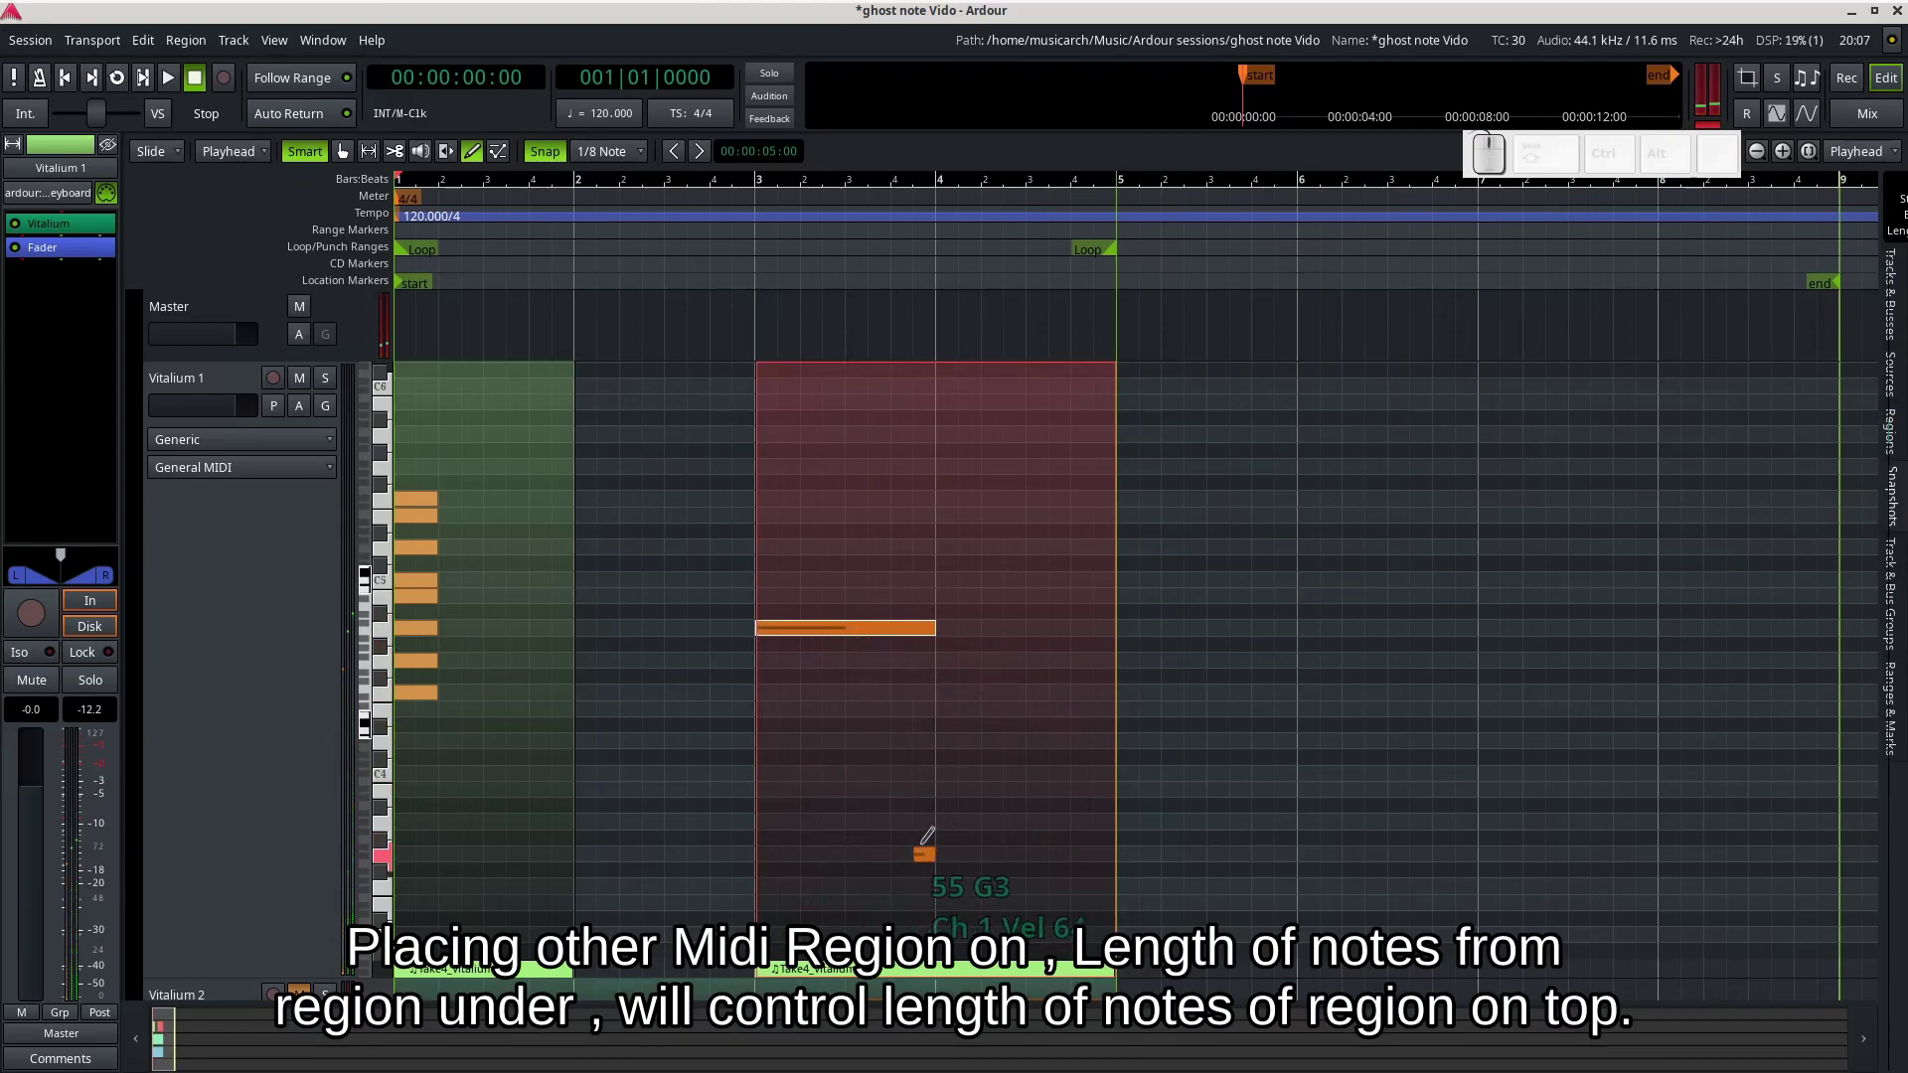
key("g")
left_click_drag(964, 886, 721, 339)
left_click(737, 234)
key("space")
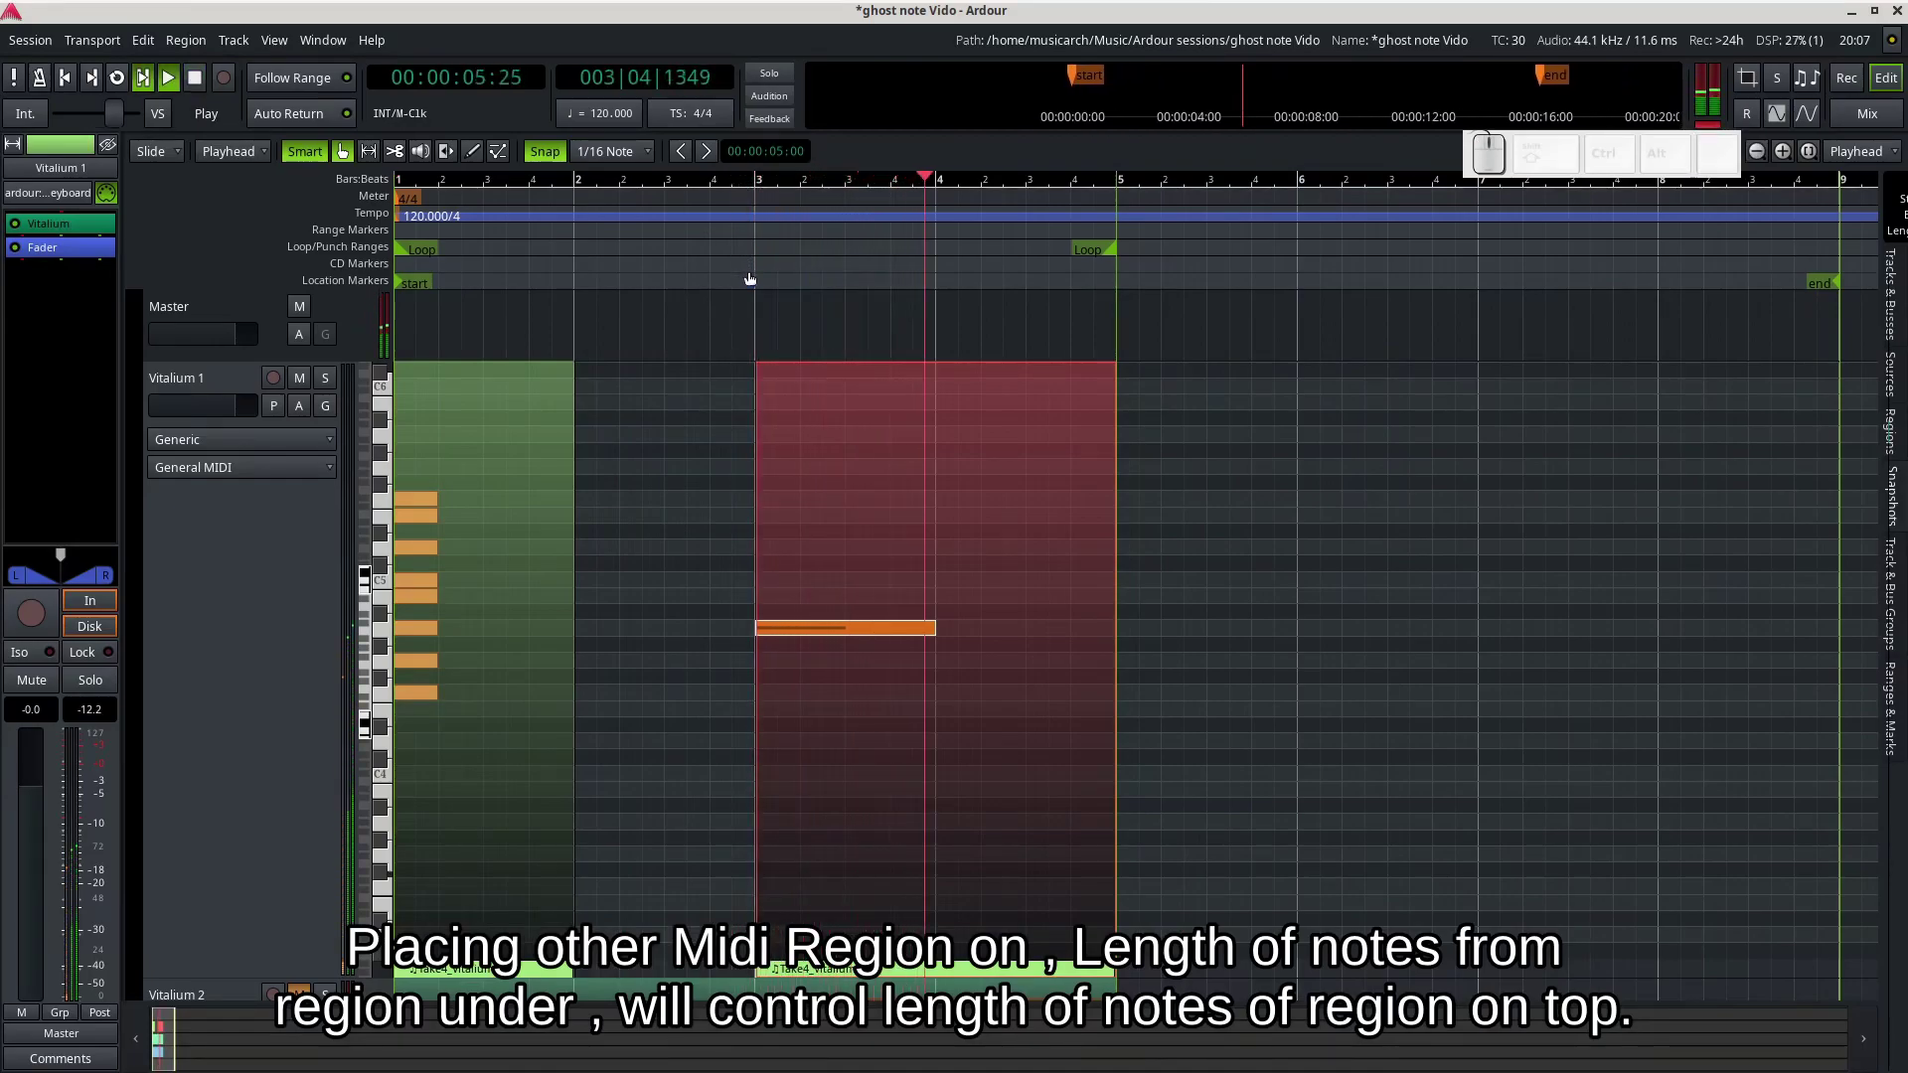
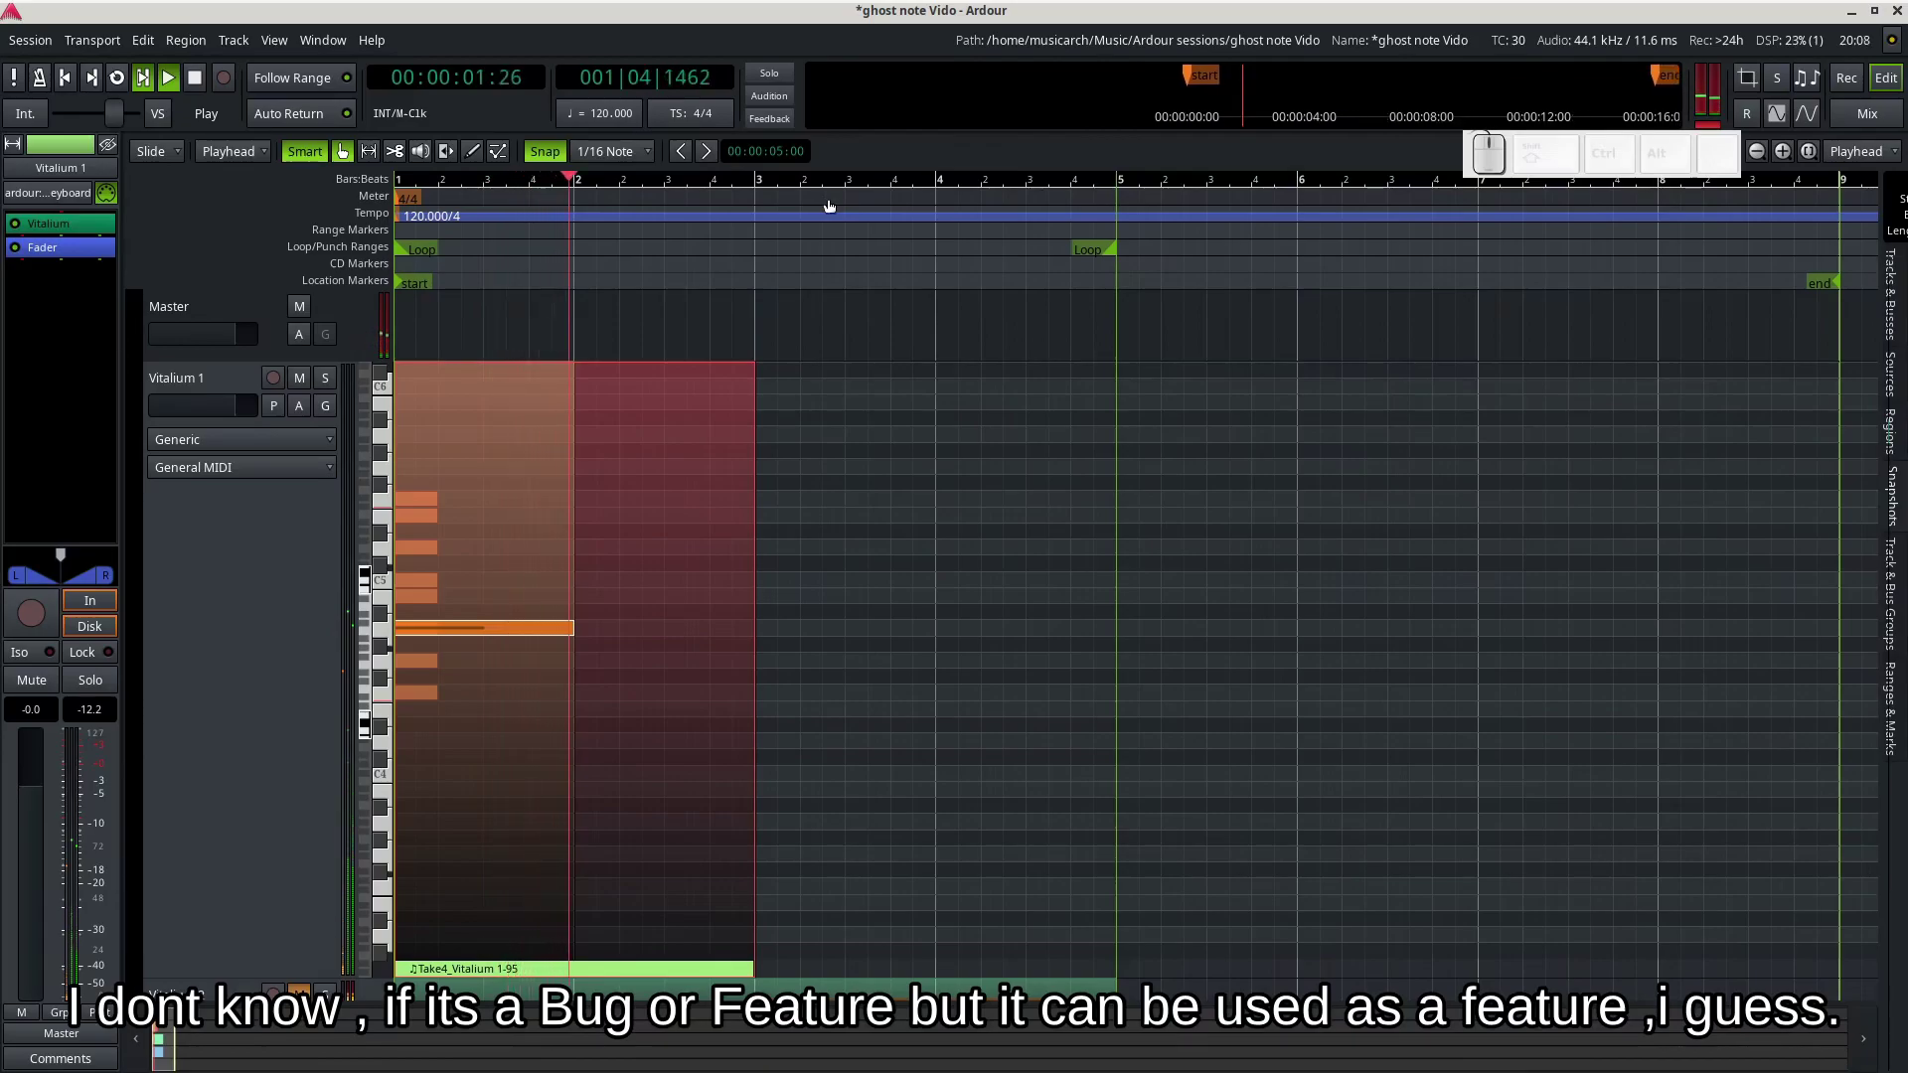
- Restart playback from the beginning to audition the note over the scale region
key("space")
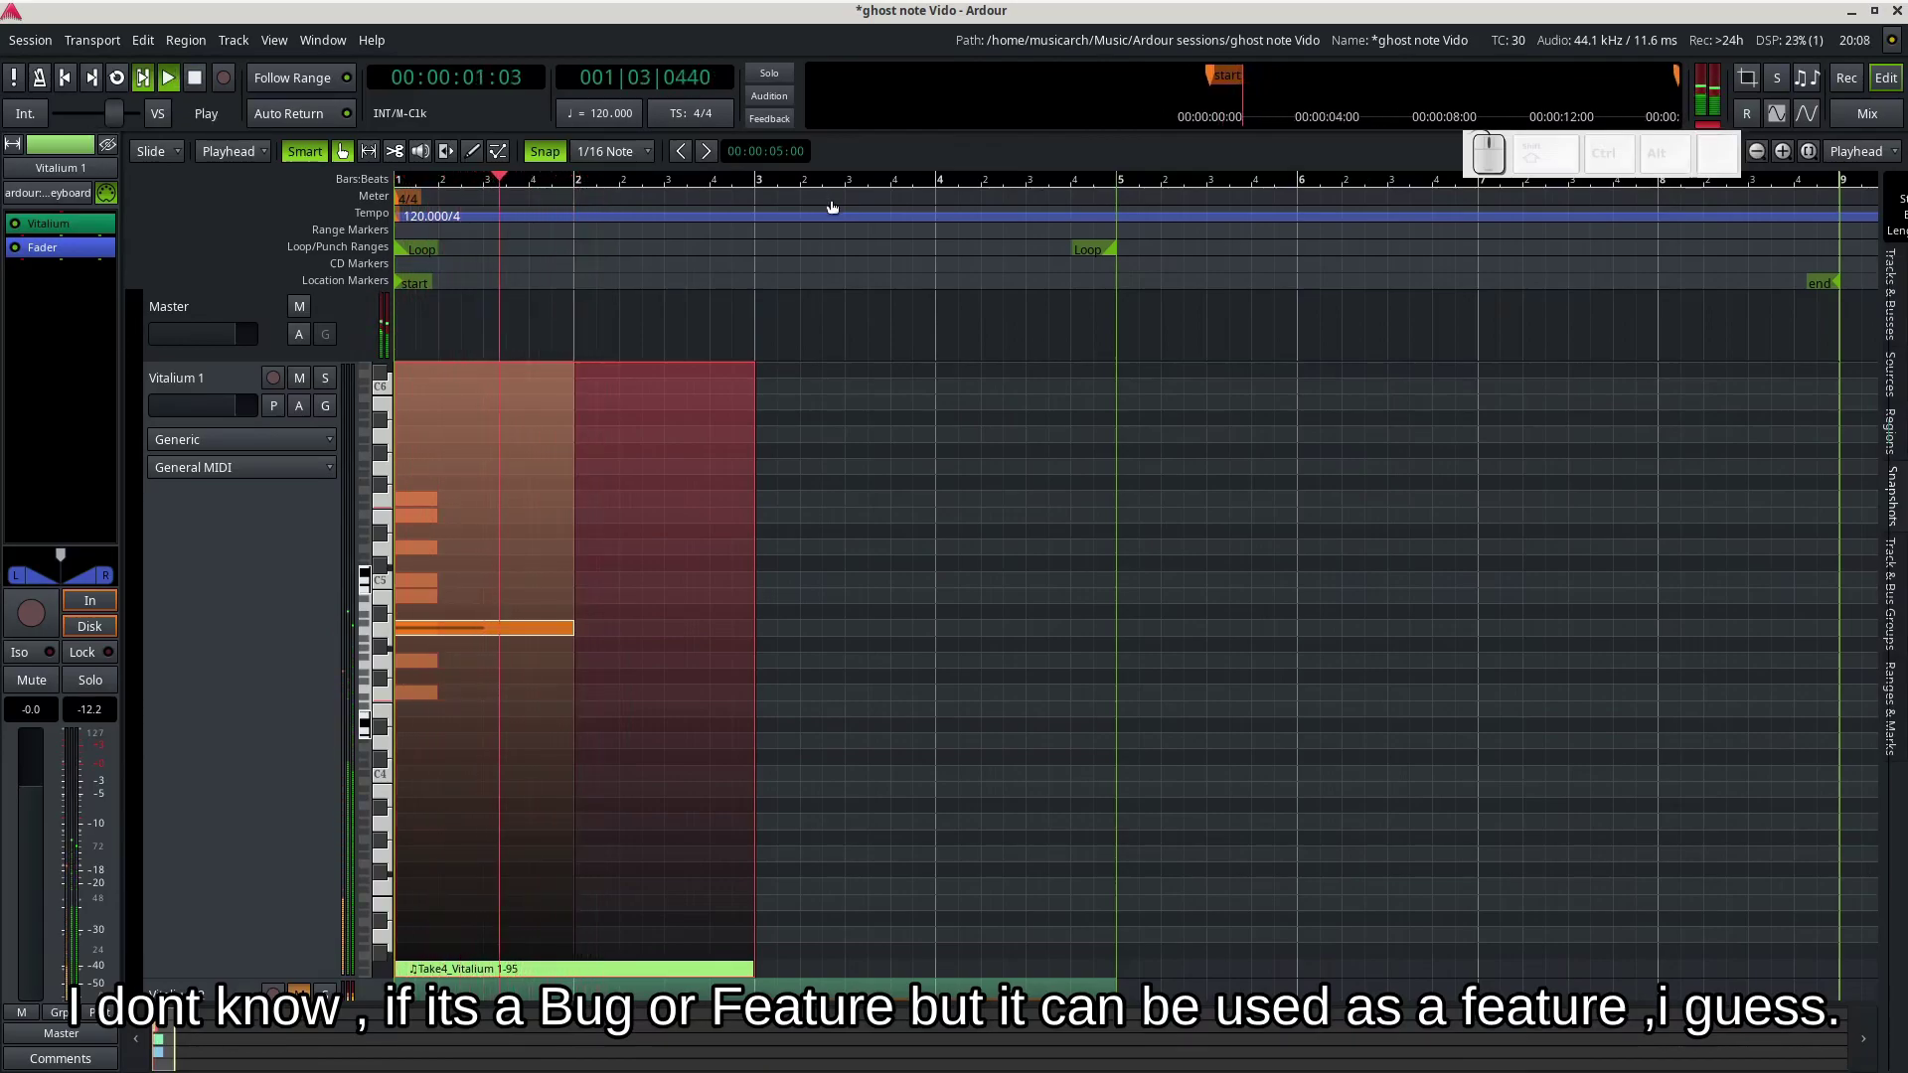
key("space")
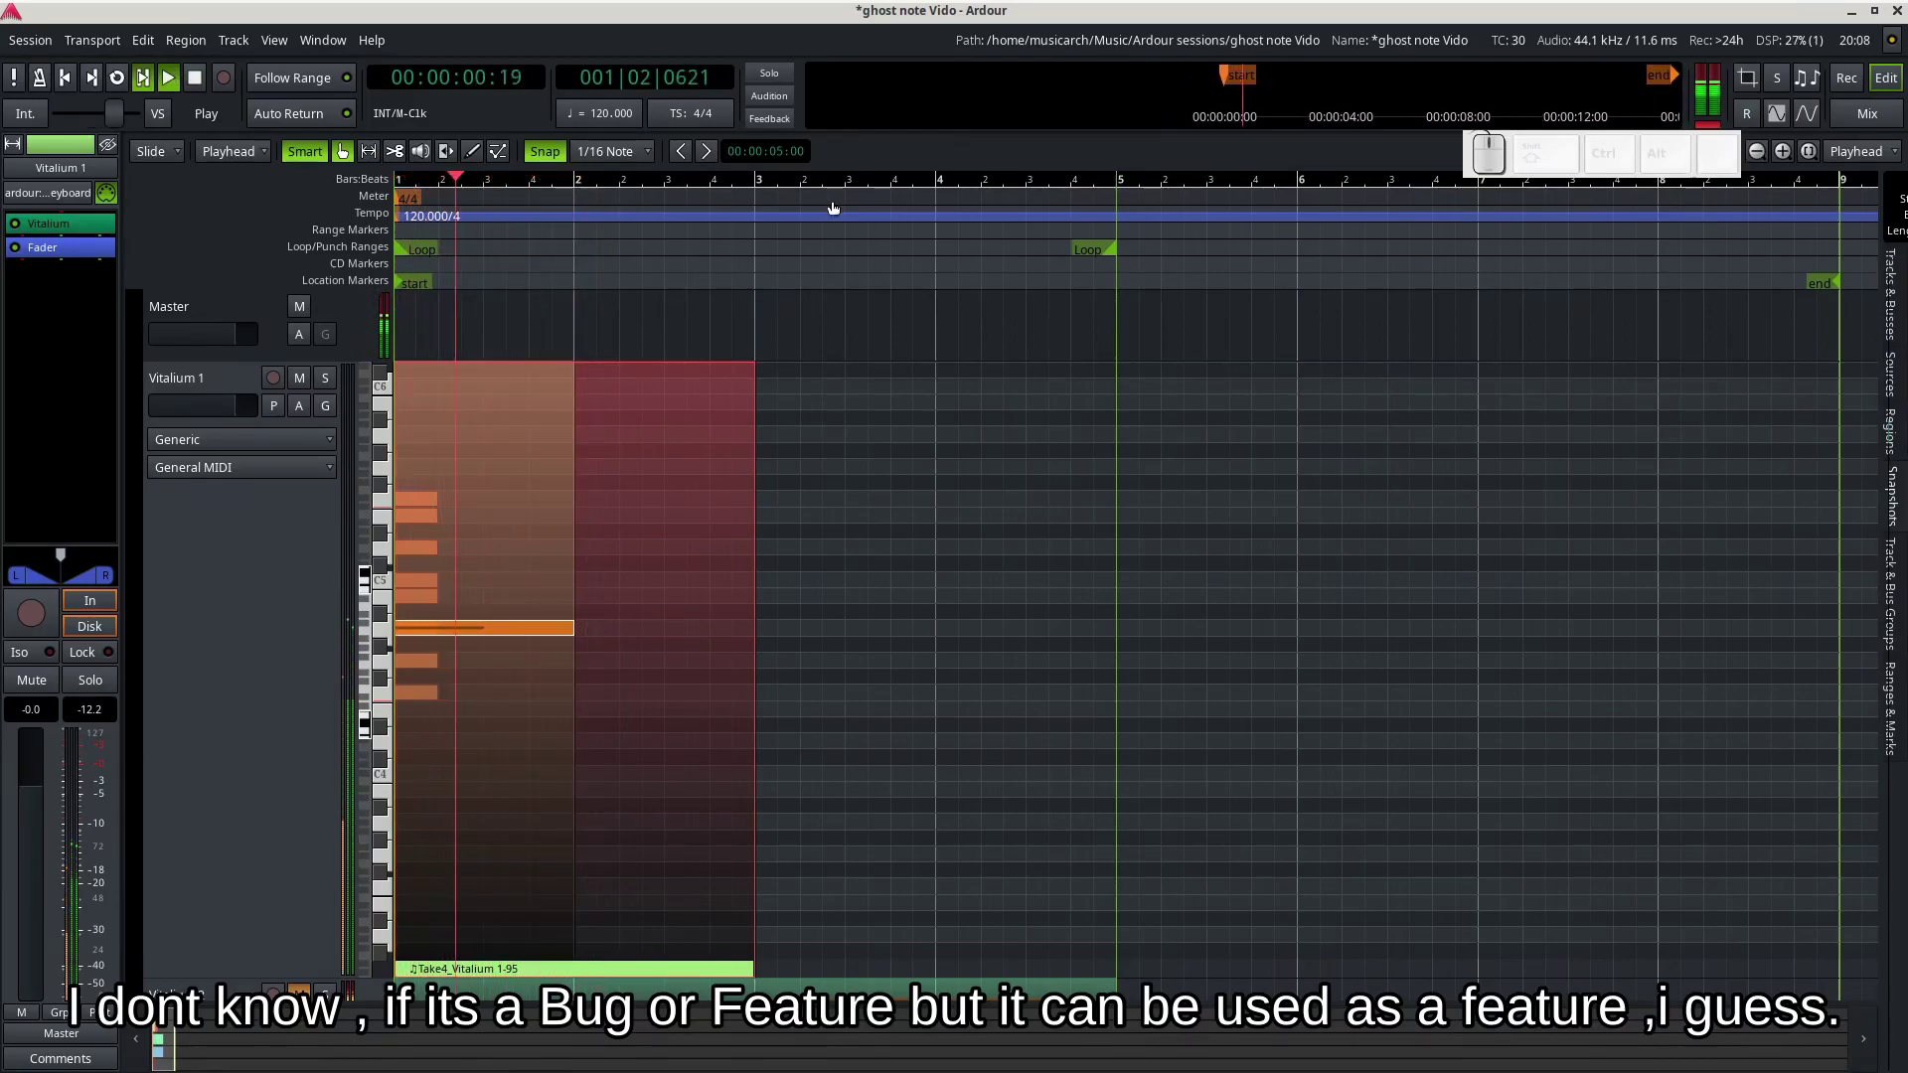